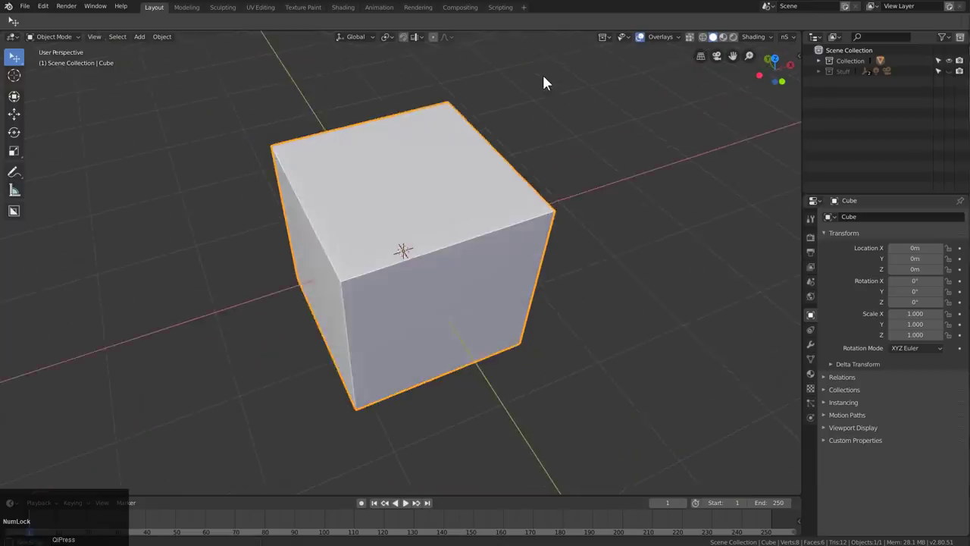
Step: Delete the default cube and add a Text object in its place
{"action": "left_click", "coordinate": [442, 199]}
{"action": "key", "text": "x"}
{"action": "left_click", "coordinate": [442, 199]}
{"action": "key", "text": "shift+a"}
{"action": "left_click", "coordinate": [474, 186]}
{"action": "middle_click", "coordinate": [499, 237]}
Step: Replace the text's contents with the expression #cos(frame*pi/30) in edit mode
{"action": "key", "text": "Tab"}
{"action": "key", "text": "ctrl+a"}
{"action": "key", "text": "ctrl+v"}
{"action": "key", "text": "Tab"}
Step: Shift the text left across the origin to a horizontal offset of about -3.53 m
{"action": "key", "text": "g"}
{"action": "right_click", "coordinate": [630, 249]}
{"action": "left_click_drag", "start_coordinate": [817, 364], "coordinate": [511, 318]}
{"action": "left_click_drag", "start_coordinate": [511, 318], "coordinate": [480, 338]}
{"action": "middle_click", "coordinate": [479, 339]}
{"action": "scroll", "scroll_direction": "down", "scroll_amount": 3}
{"action": "left_click_drag", "start_coordinate": [514, 309], "coordinate": [564, 260]}
{"action": "key", "text": "n"}
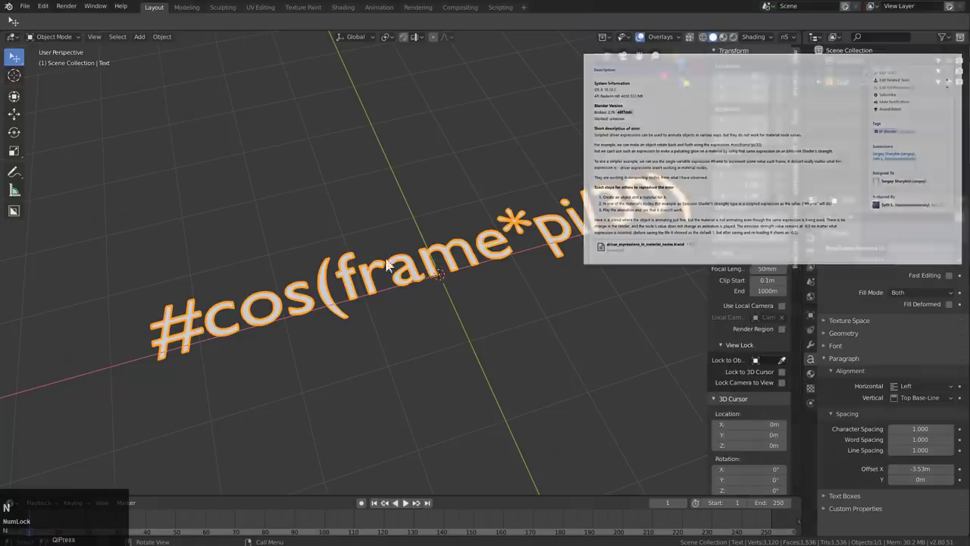
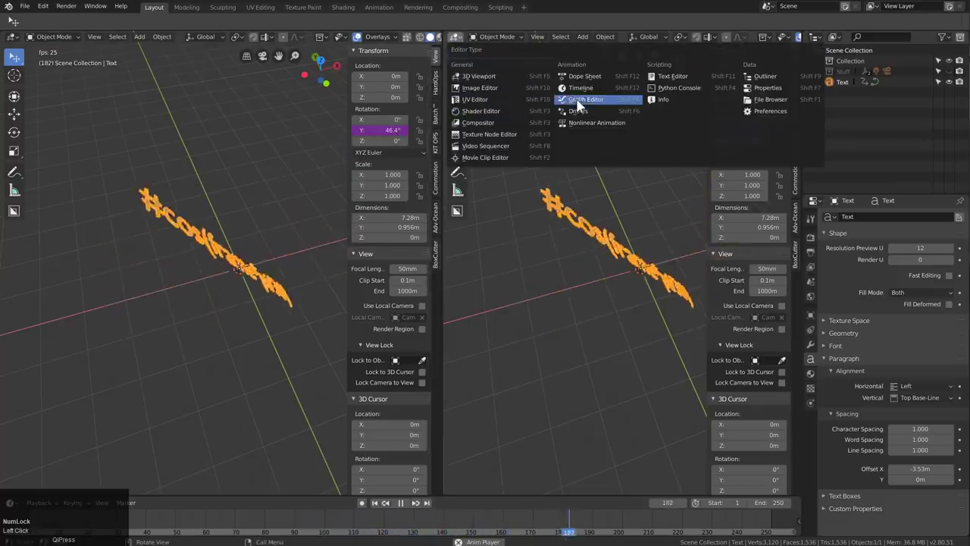
Step: Select the Y Euler Rotation driver, frame its curve, and add a Limits modifier with Maximum 1
{"action": "left_click", "coordinate": [584, 117]}
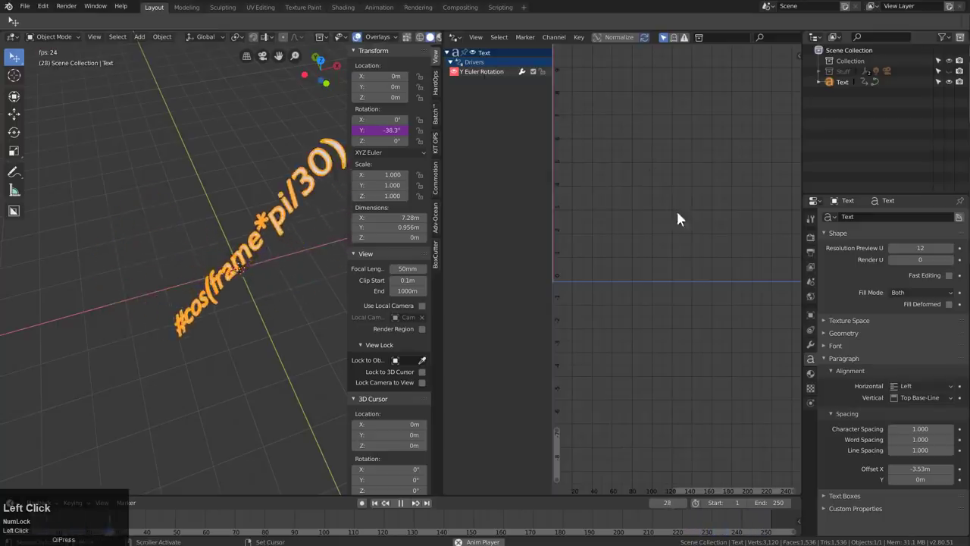
{"action": "key", "text": "n"}
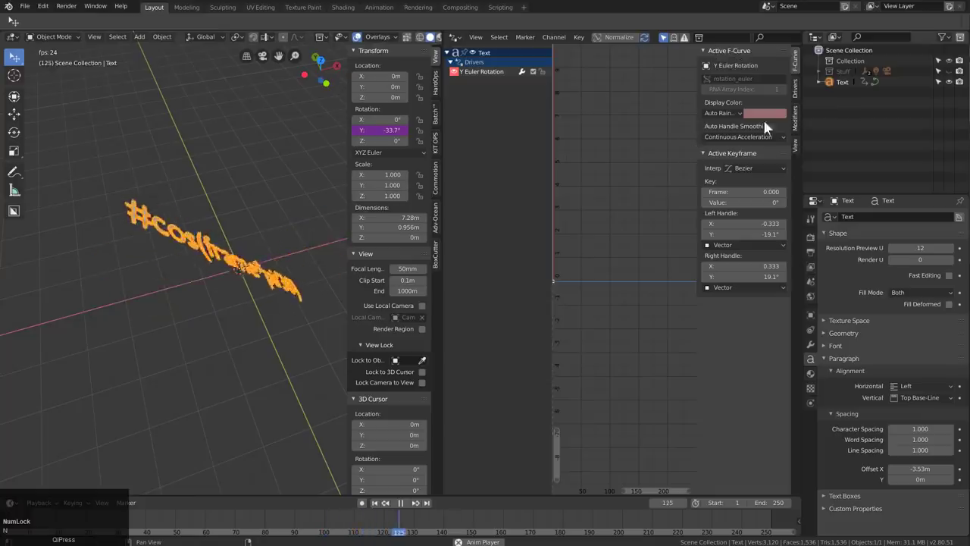
{"action": "left_click", "coordinate": [798, 150]}
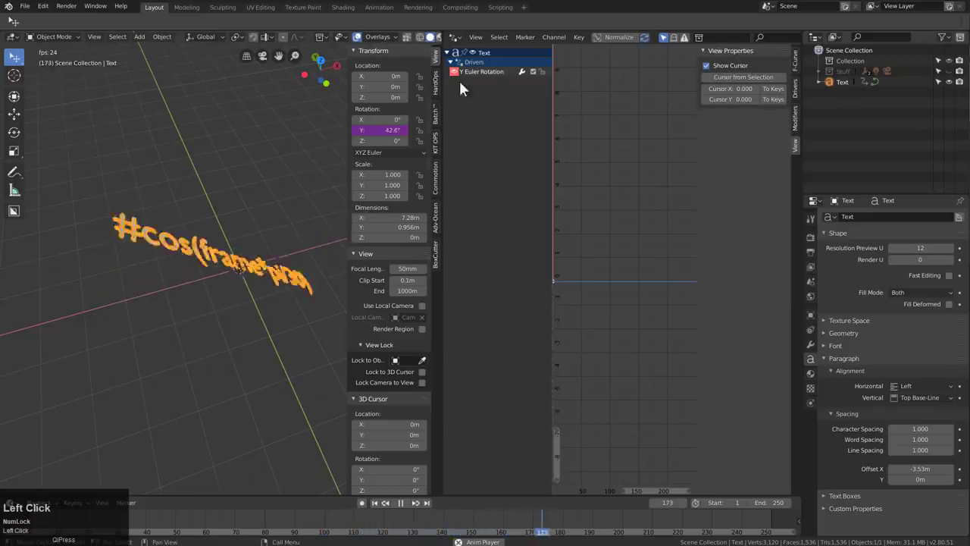
{"action": "key", "text": "Home"}
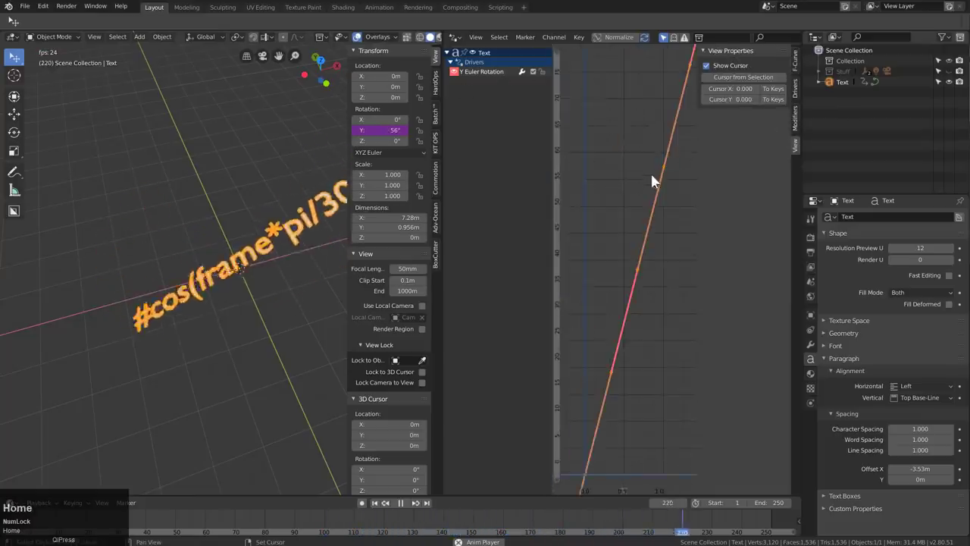
{"action": "scroll", "scroll_direction": "down", "scroll_amount": 3}
{"action": "left_click_drag", "start_coordinate": [799, 127], "coordinate": [717, 126]}
{"action": "key", "text": "1"}
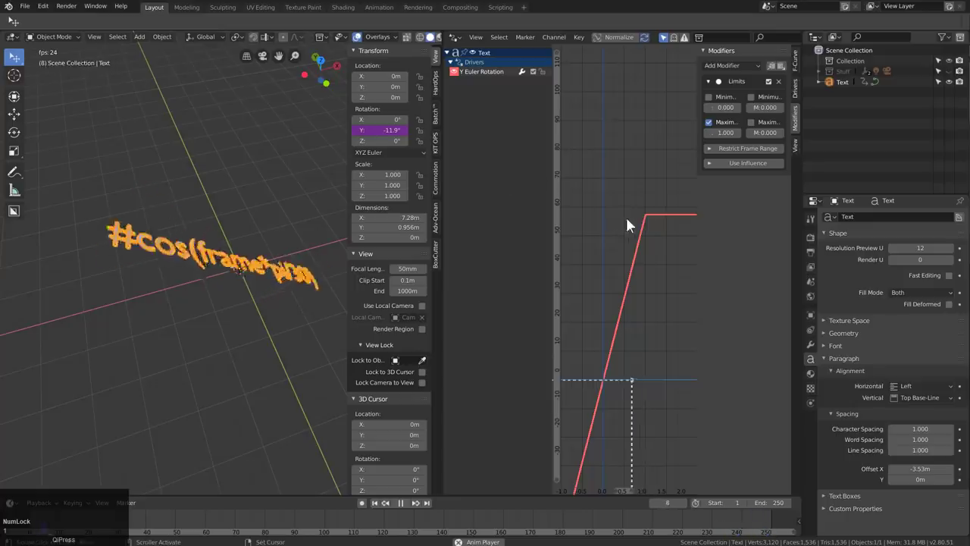
Step: Enable Minimum 0 on the Limits modifier and add a Generator modifier and a Y Location driver
{"action": "left_click", "coordinate": [729, 100]}
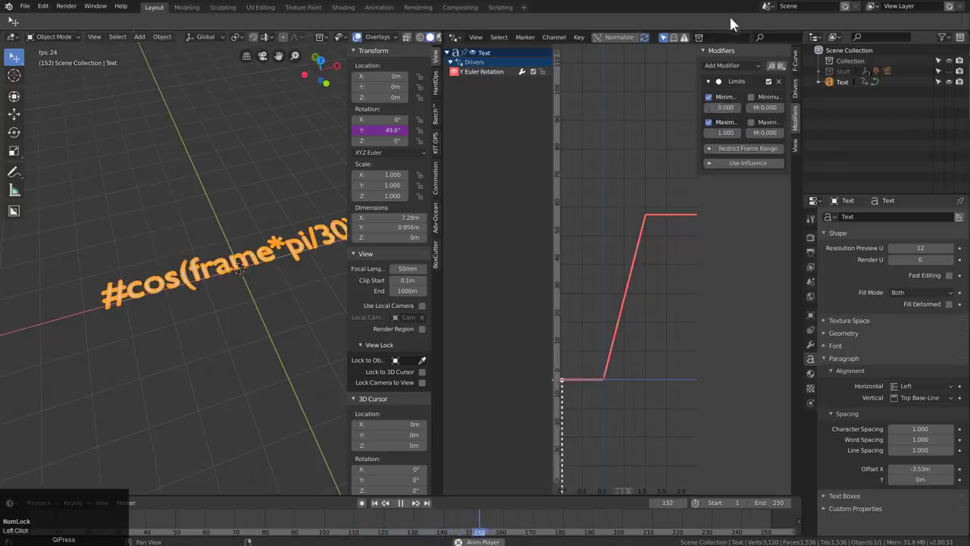
{"action": "left_click", "coordinate": [751, 70]}
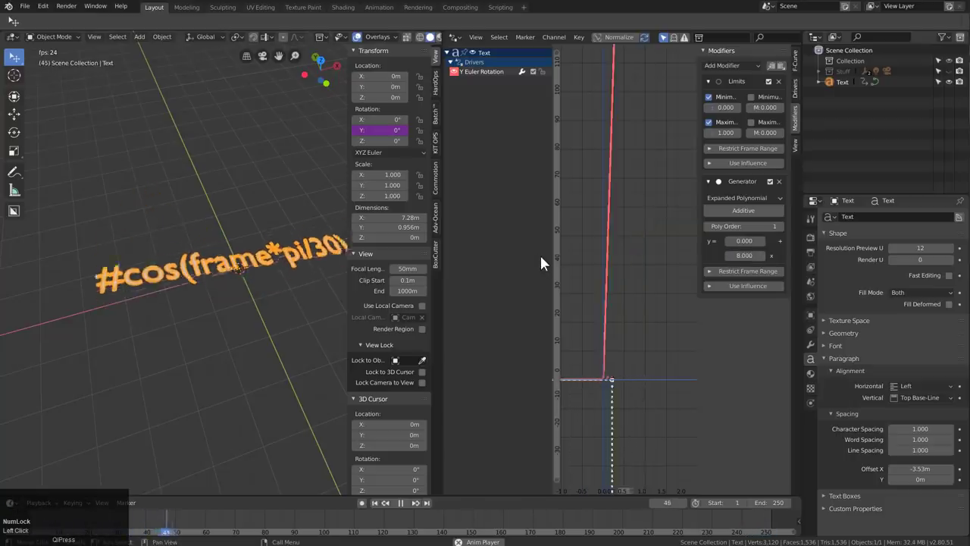
{"action": "left_click", "coordinate": [771, 90]}
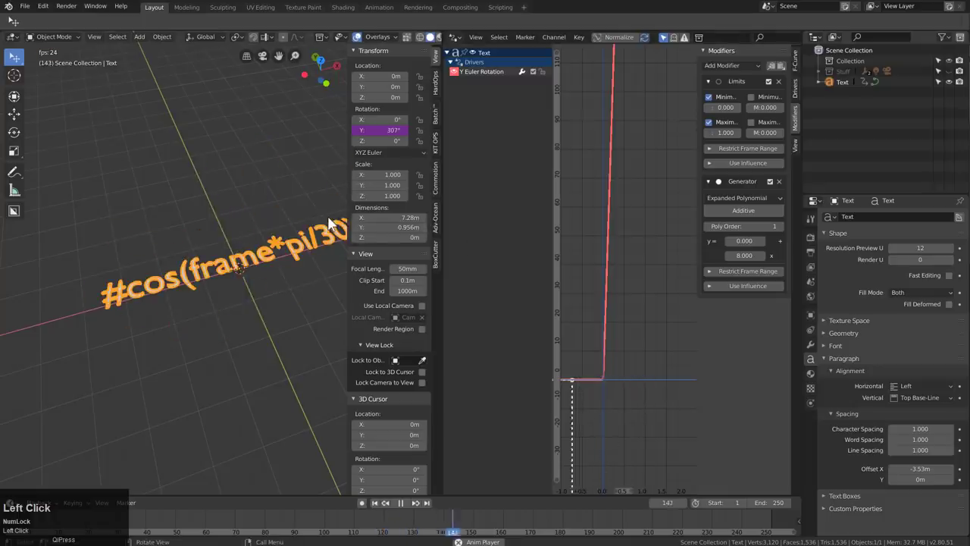
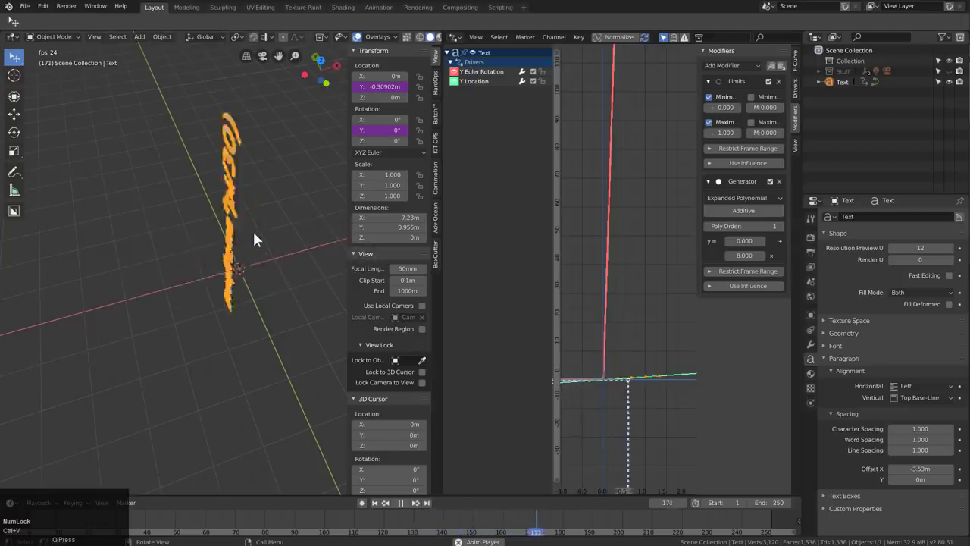
Step: Switch to a fresh scene containing only the default cube
{"action": "key", "text": "n"}
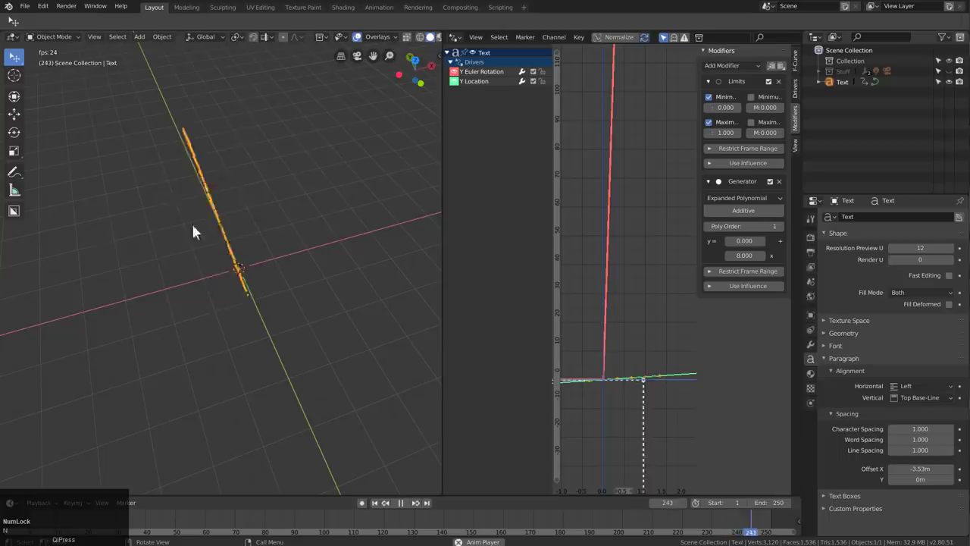
{"action": "scroll", "scroll_direction": "up", "scroll_amount": 3}
{"action": "scroll", "scroll_direction": "down", "scroll_amount": 3}
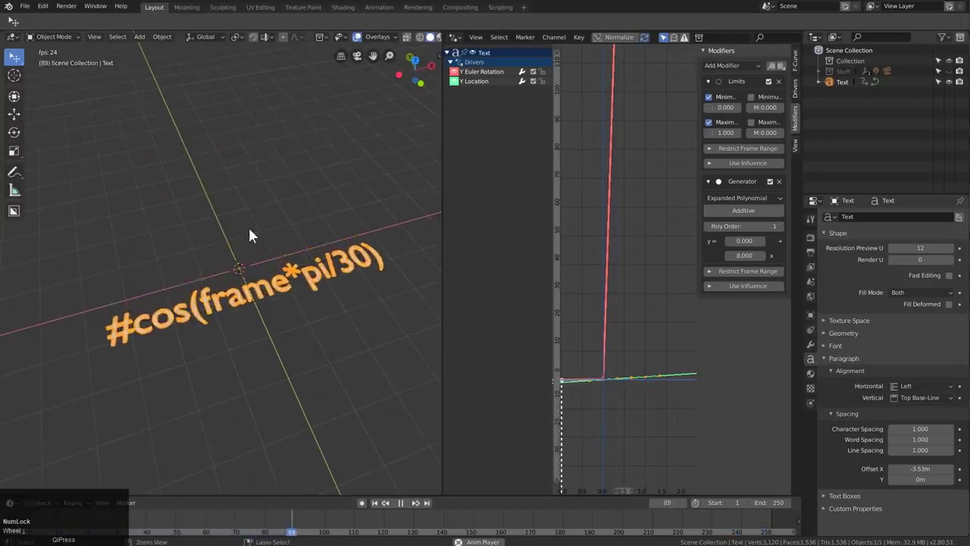
{"action": "key", "text": "ctrl+n"}
{"action": "key", "text": "Return"}
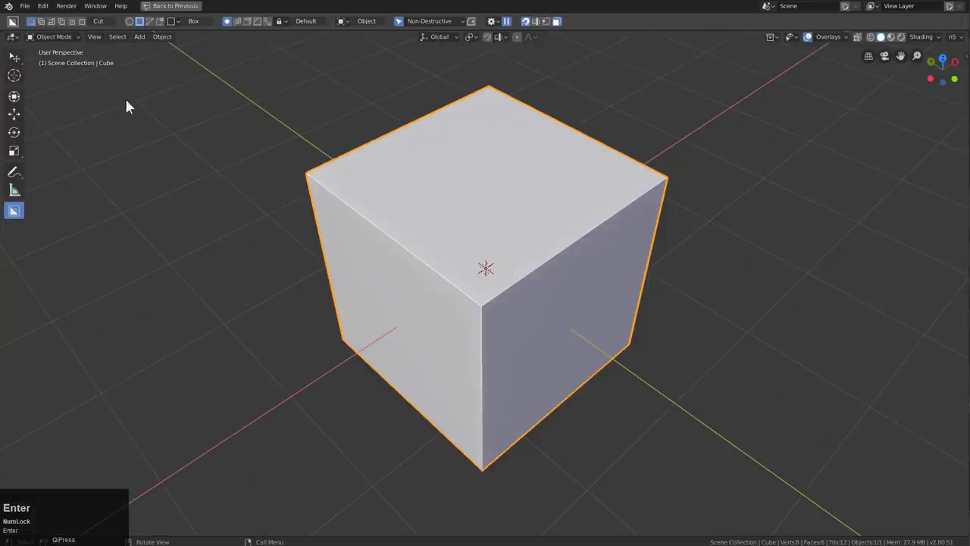
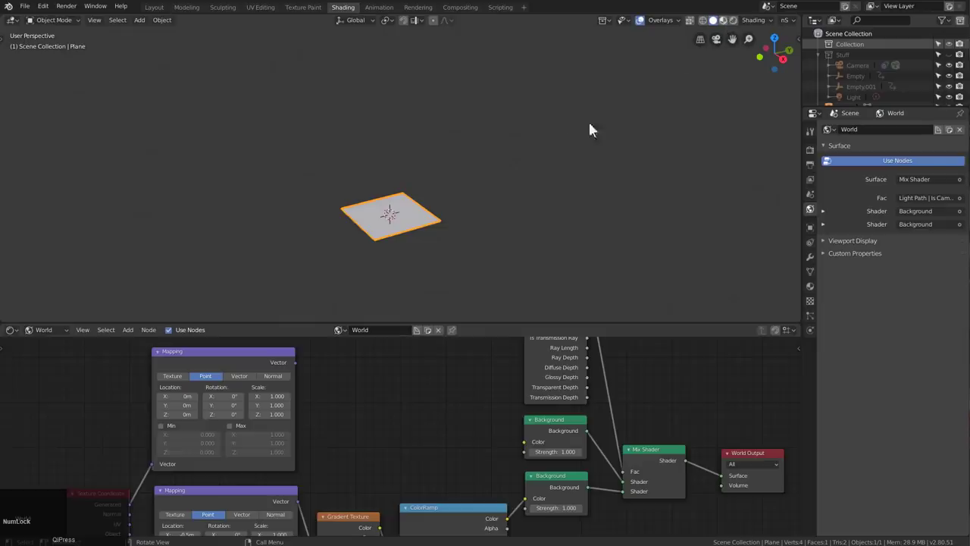
Step: Look straight down on the plane and zoom in to fill the viewport
{"action": "scroll", "scroll_direction": "up", "scroll_amount": 3}
{"action": "middle_click", "coordinate": [486, 166]}
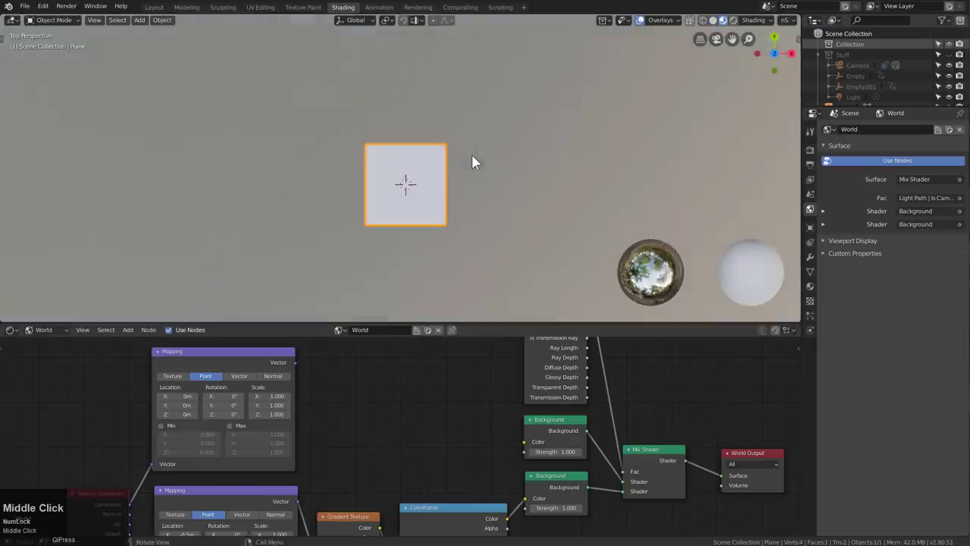
{"action": "scroll", "scroll_direction": "up", "scroll_amount": 3}
{"action": "middle_click", "coordinate": [428, 210]}
{"action": "scroll", "scroll_direction": "down", "scroll_amount": 3}
{"action": "scroll", "scroll_direction": "up", "scroll_amount": 3}
{"action": "scroll", "scroll_direction": "down", "scroll_amount": 3}
{"action": "scroll", "scroll_direction": "up", "scroll_amount": 3}
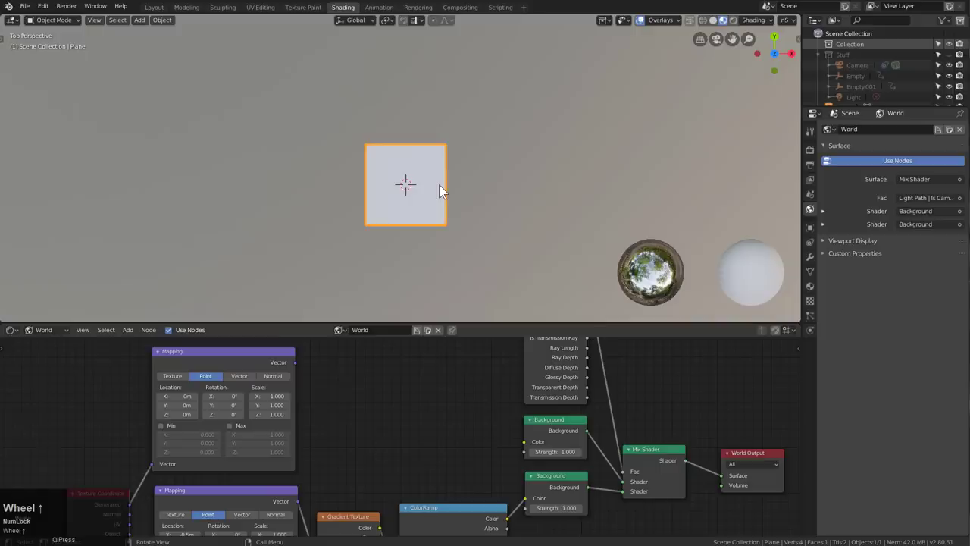
Step: Create a new World.001 with just a Background node feeding World Output
{"action": "left_click", "coordinate": [445, 195]}
{"action": "scroll", "scroll_direction": "up", "scroll_amount": 3}
{"action": "middle_click", "coordinate": [463, 188]}
{"action": "scroll", "scroll_direction": "up", "scroll_amount": 3}
{"action": "left_click_drag", "start_coordinate": [471, 176], "coordinate": [448, 338]}
{"action": "left_click", "coordinate": [448, 338]}
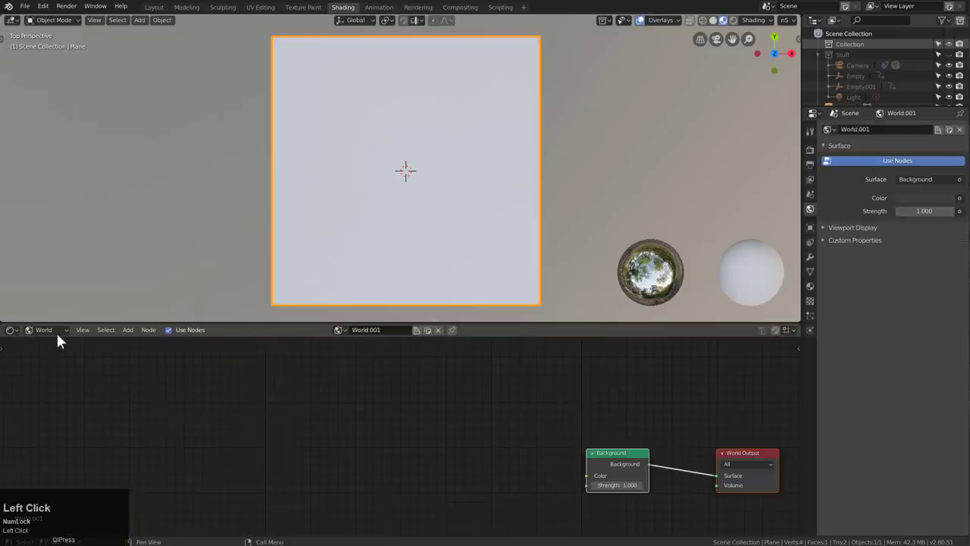
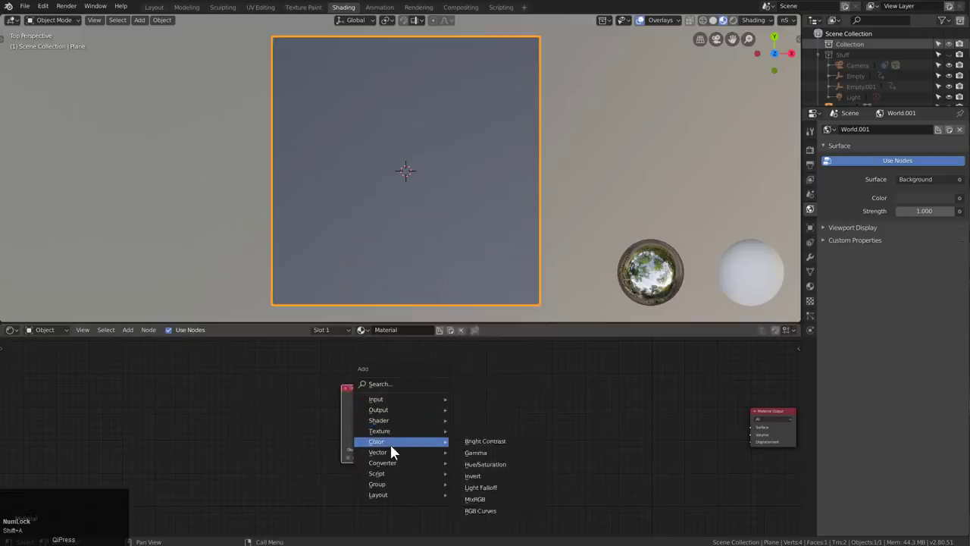
Step: Begin adding Texture Coordinate, Mapping and Spherical Gradient nodes to the plane's material
{"action": "left_click_drag", "start_coordinate": [501, 329], "coordinate": [446, 402]}
{"action": "key", "text": "a"}
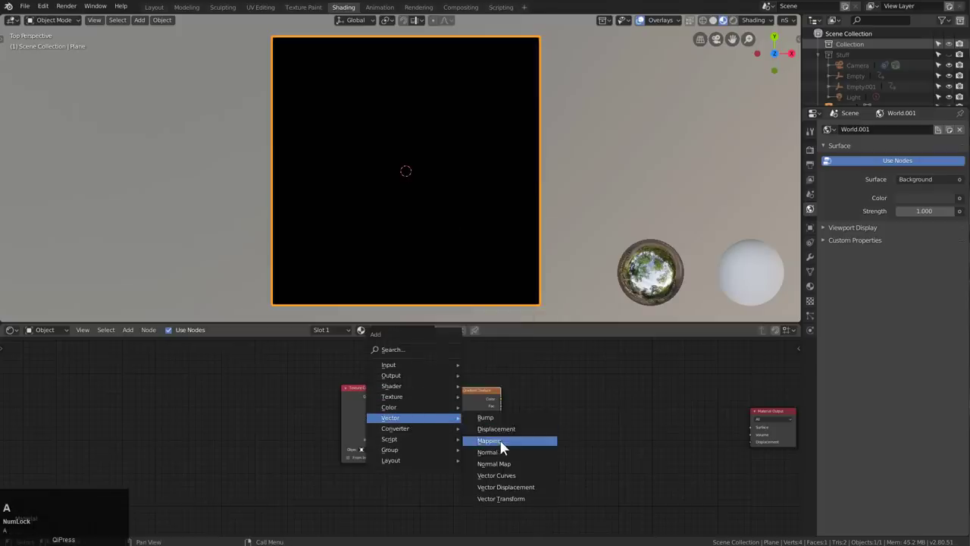
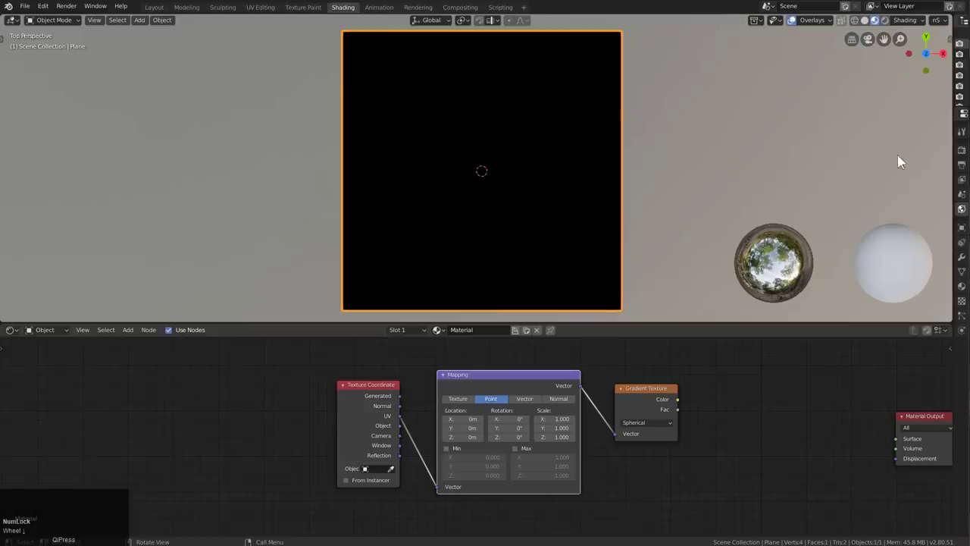
Step: Preview the spherical gradient on the plane and set the Mapping scale to 2, location -1 m
{"action": "key", "text": "ctrl+`"}
{"action": "left_click", "coordinate": [549, 218]}
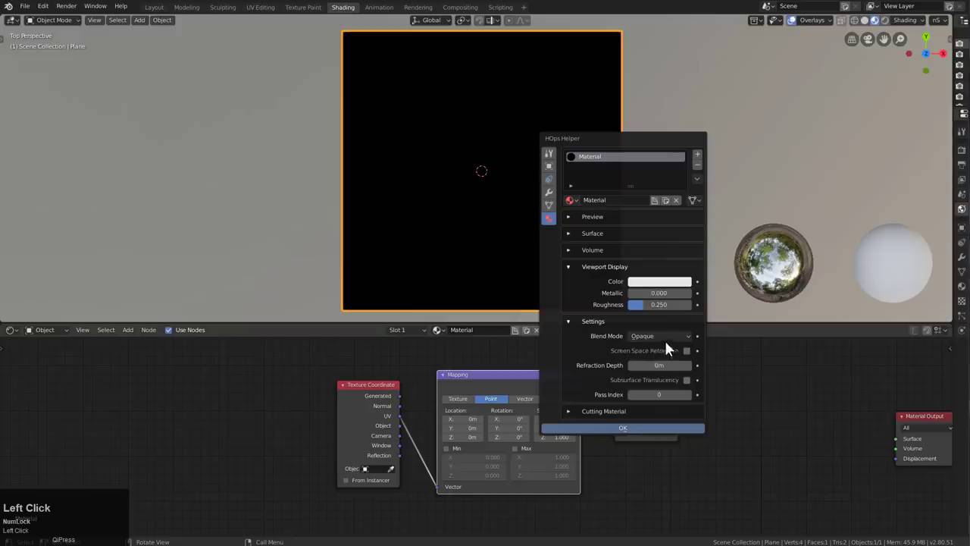
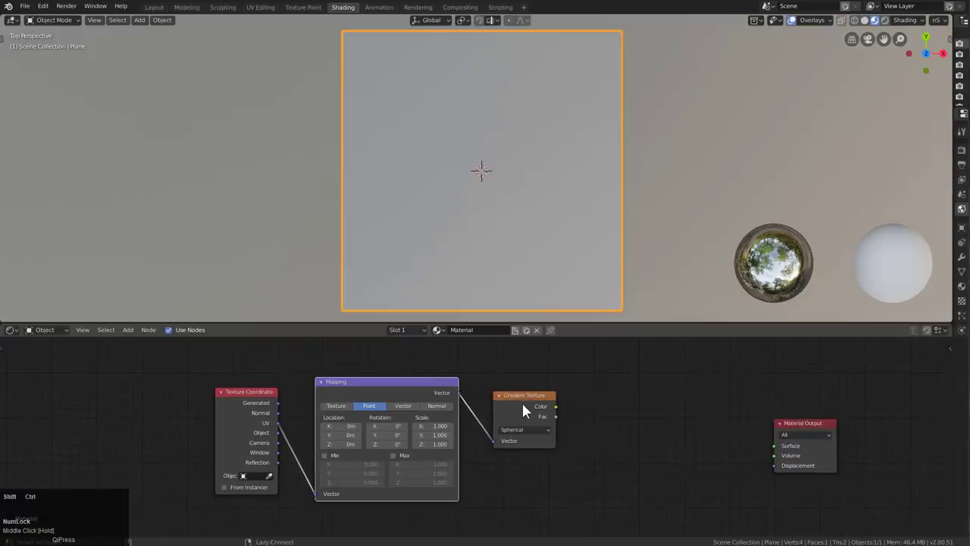
{"action": "left_click", "coordinate": [520, 407]}
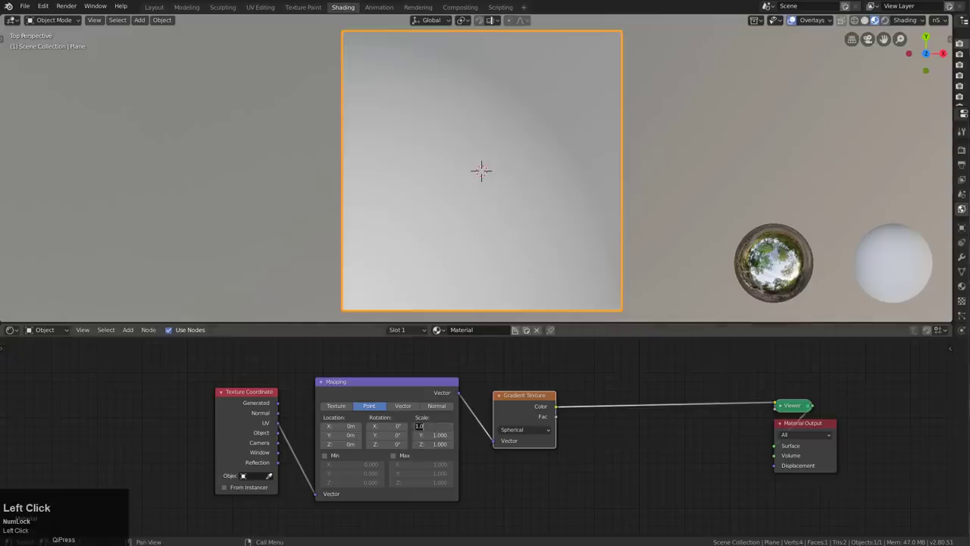
{"action": "key", "text": "2"}
{"action": "key", "text": "Tab"}
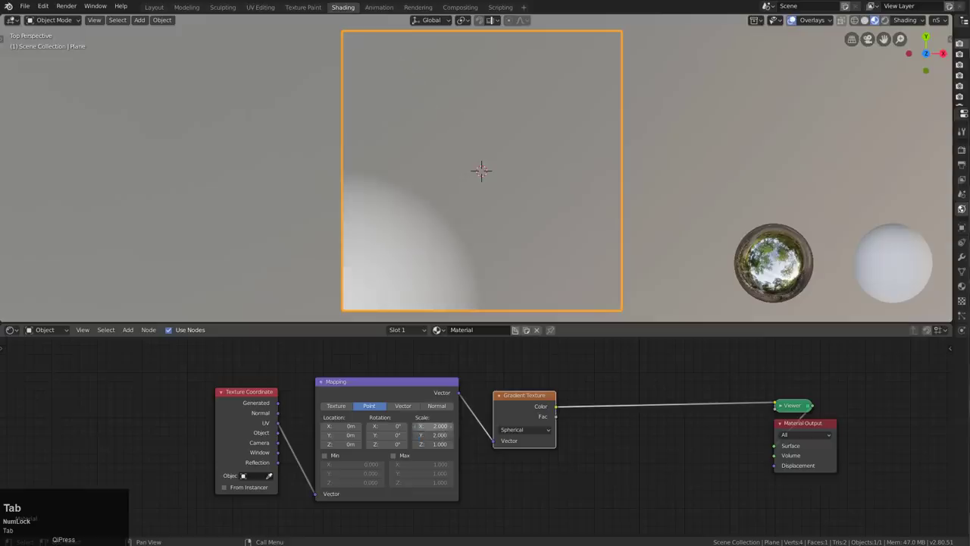
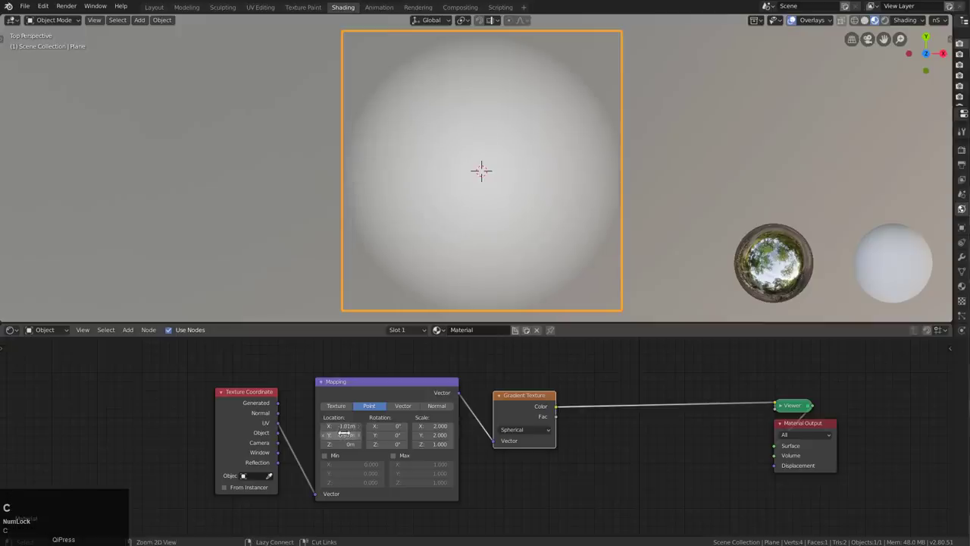
Step: Hide the viewport overlays for a clean gradient preview
{"action": "type", "text": "cv"}
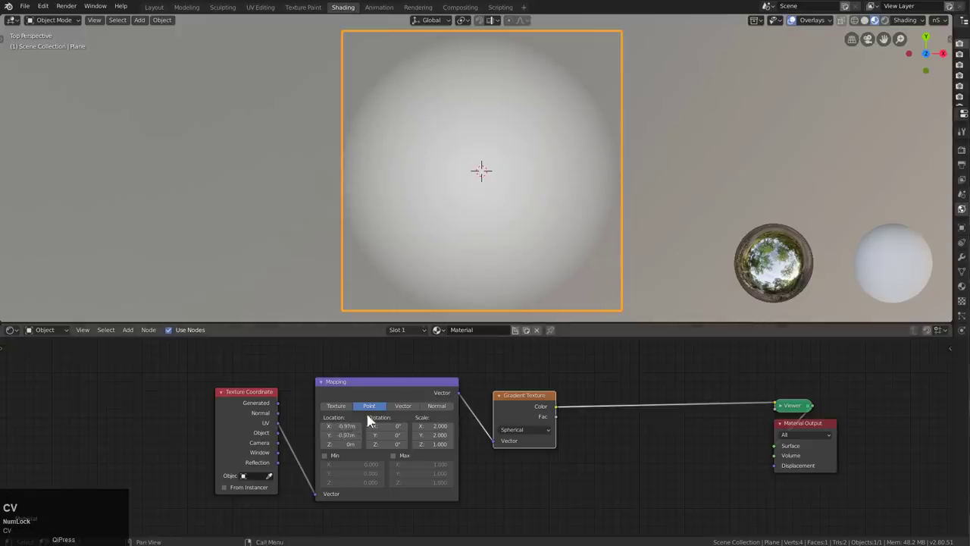
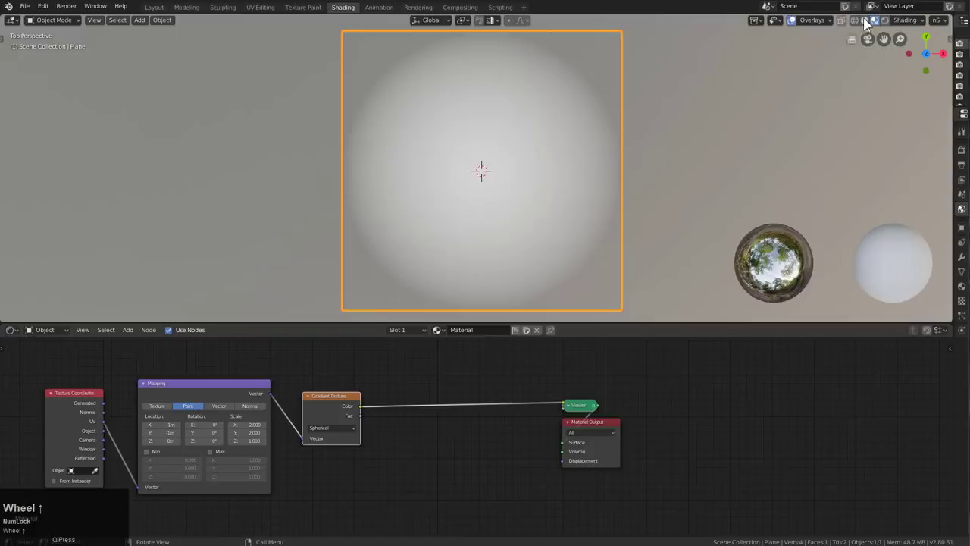
{"action": "left_click", "coordinate": [892, 25]}
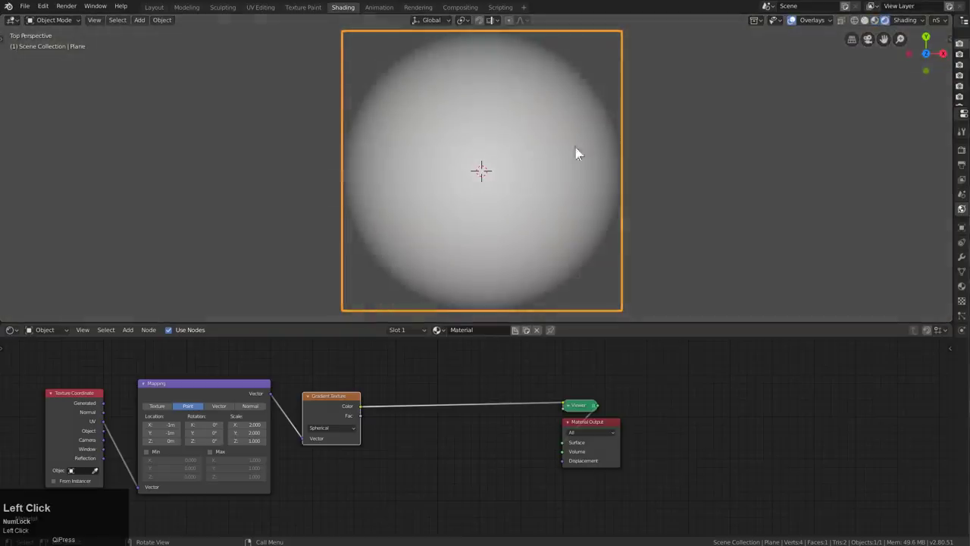
{"action": "left_click", "coordinate": [793, 24]}
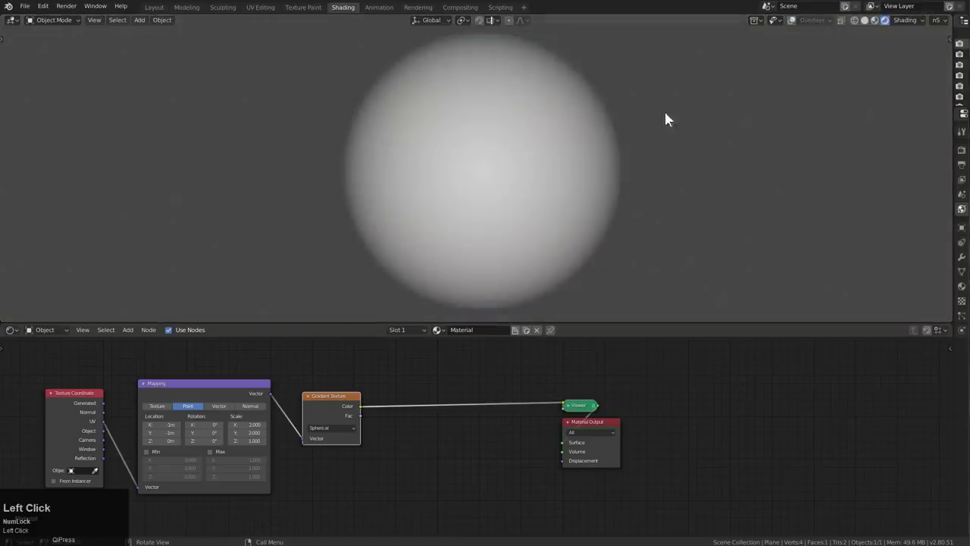
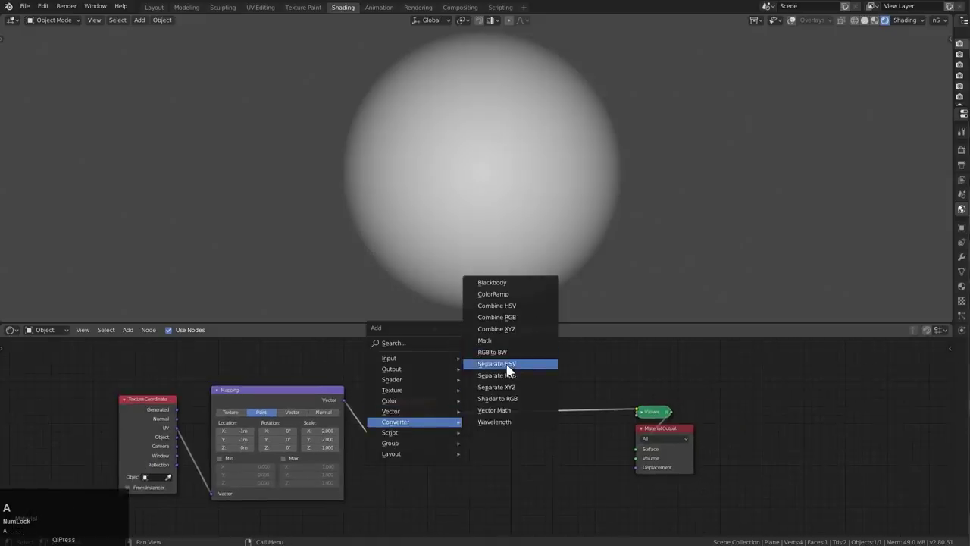
Step: Drop a ColorRamp after the gradient and pinch its stops into a thin ring
{"action": "left_click", "coordinate": [508, 295]}
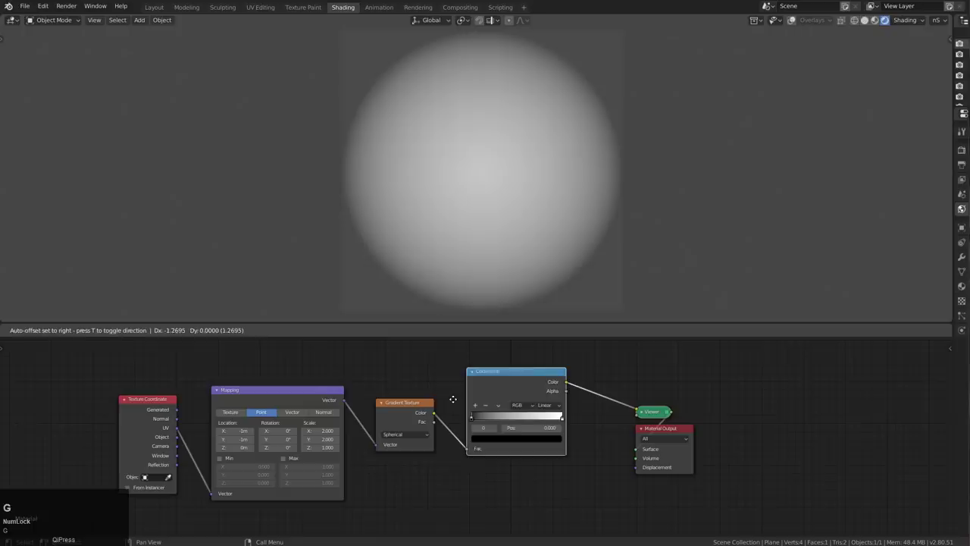
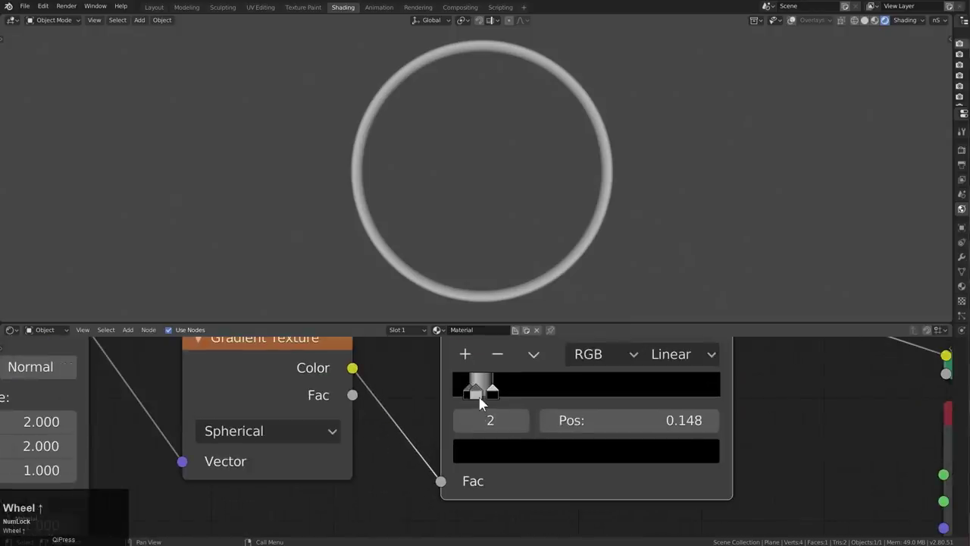
{"action": "left_click_drag", "start_coordinate": [485, 398], "coordinate": [515, 412]}
{"action": "scroll", "scroll_direction": "down", "scroll_amount": 3}
{"action": "middle_click", "coordinate": [596, 407]}
{"action": "scroll", "scroll_direction": "down", "scroll_amount": 3}
{"action": "left_click", "coordinate": [336, 451]}
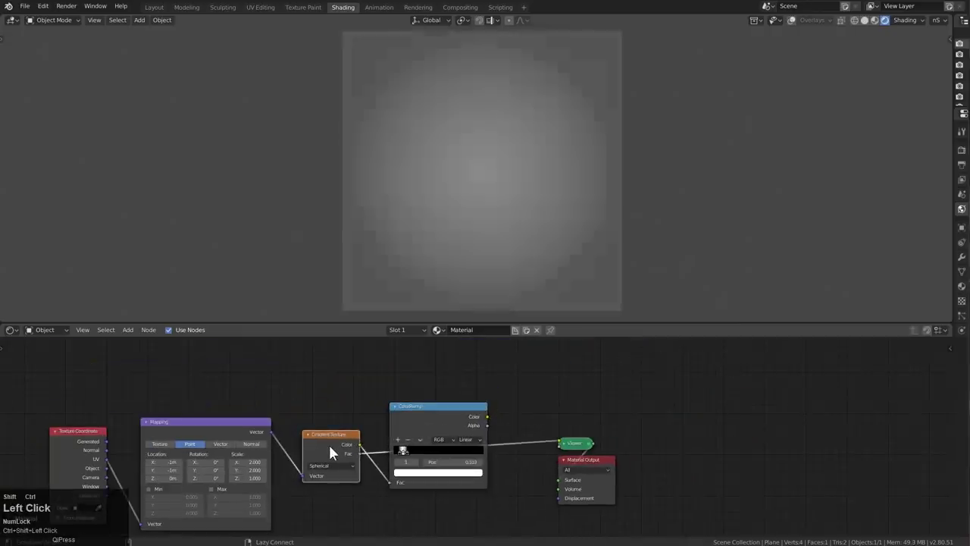
Step: Insert a Bright/Contrast node on the link between Gradient Texture and ColorRamp
{"action": "key", "text": "a"}
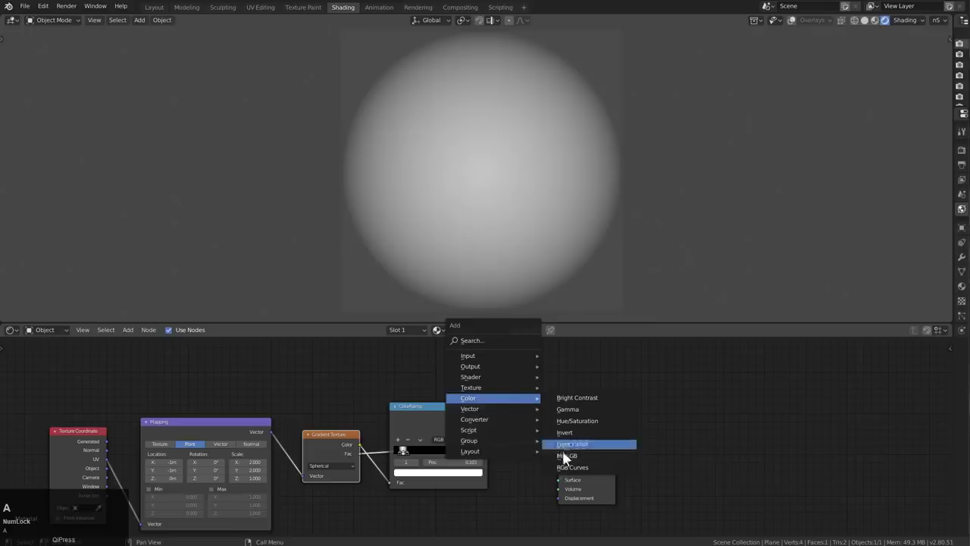
{"action": "left_click", "coordinate": [570, 460]}
{"action": "key", "text": "Escape"}
{"action": "scroll", "scroll_direction": "down", "scroll_amount": 3}
{"action": "scroll", "scroll_direction": "up", "scroll_amount": 3}
{"action": "key", "text": "shift+a"}
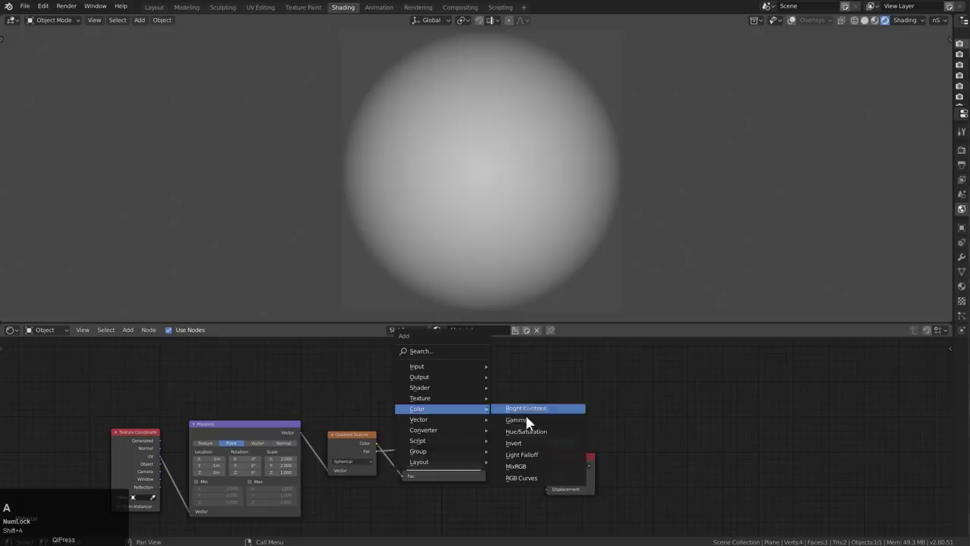
{"action": "left_click", "coordinate": [536, 469]}
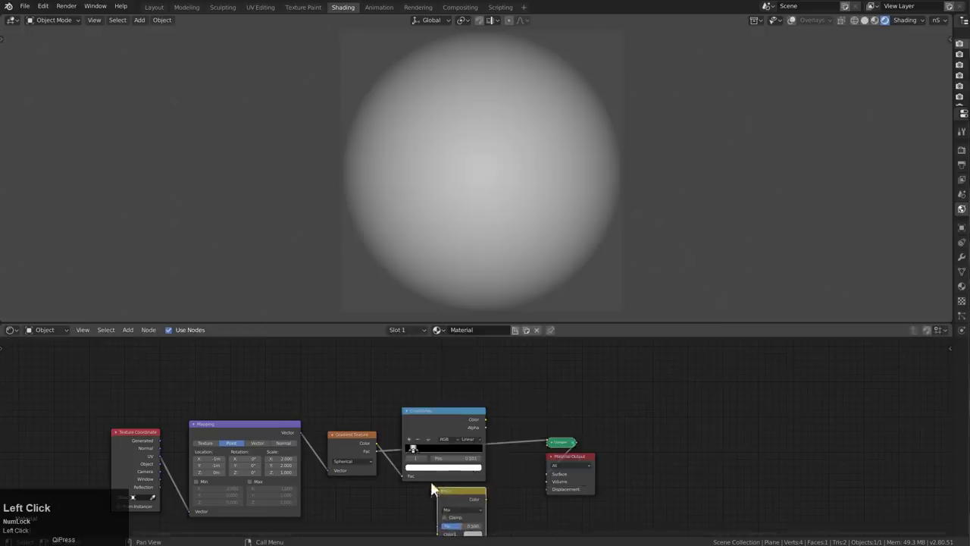
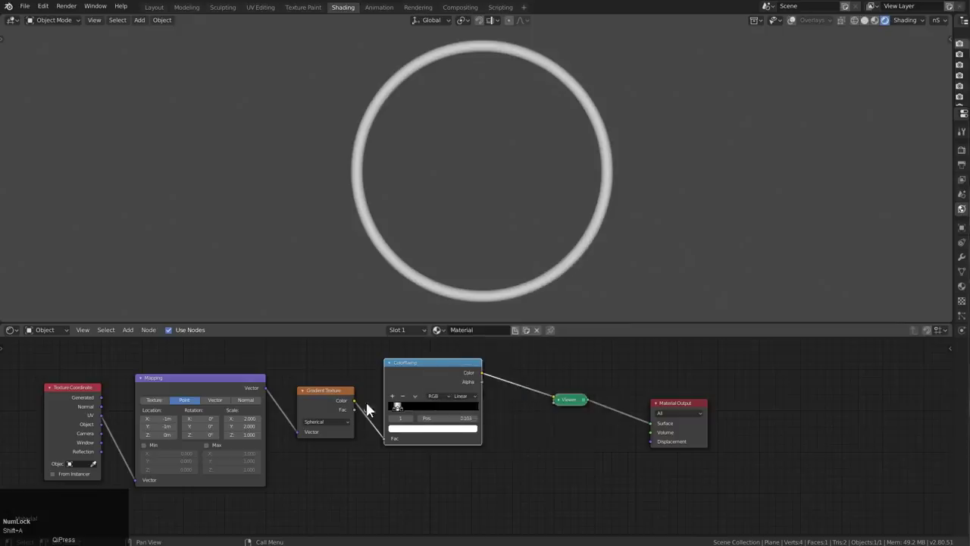
{"action": "key", "text": "a"}
{"action": "left_click", "coordinate": [523, 426]}
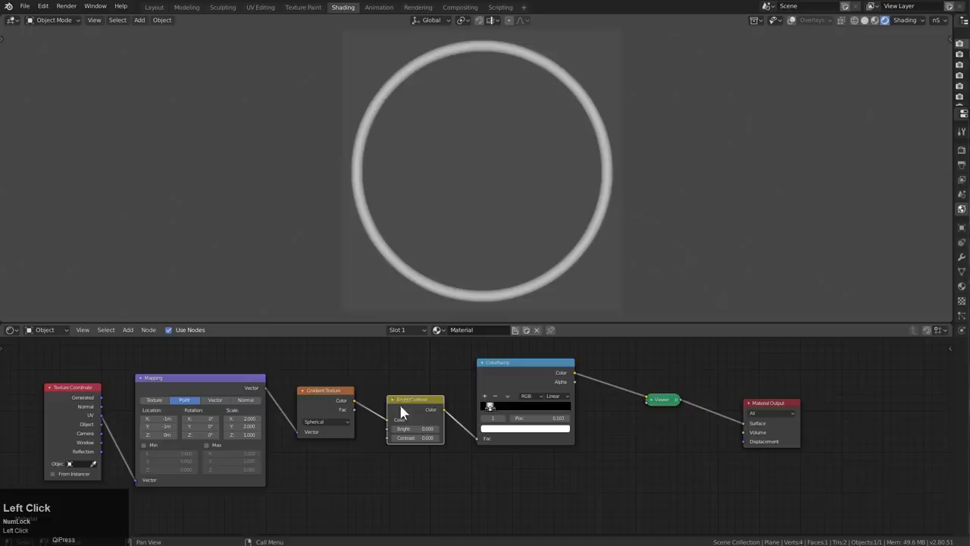
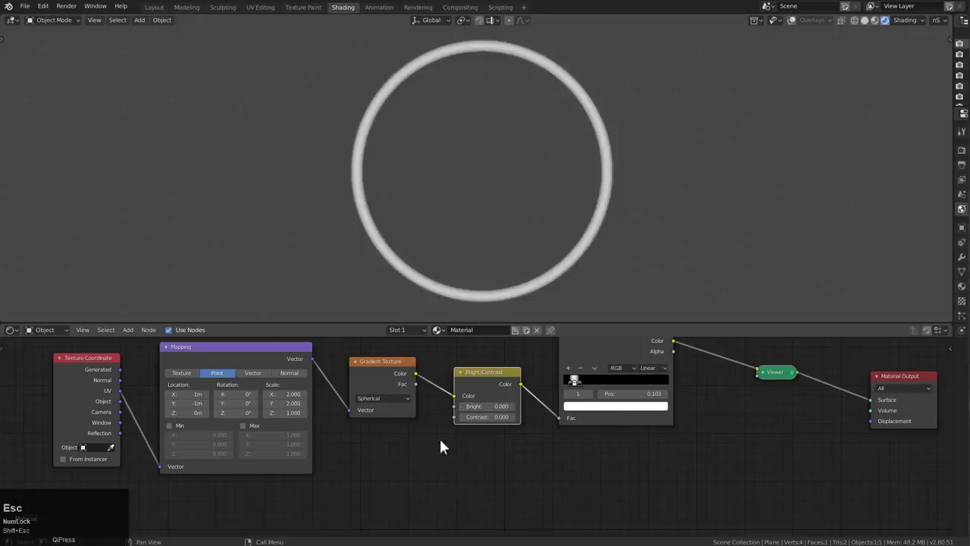
Step: Add a Value node and fill its field with #cos(frame*pi/30)
{"action": "key", "text": "a"}
{"action": "left_click", "coordinate": [515, 389]}
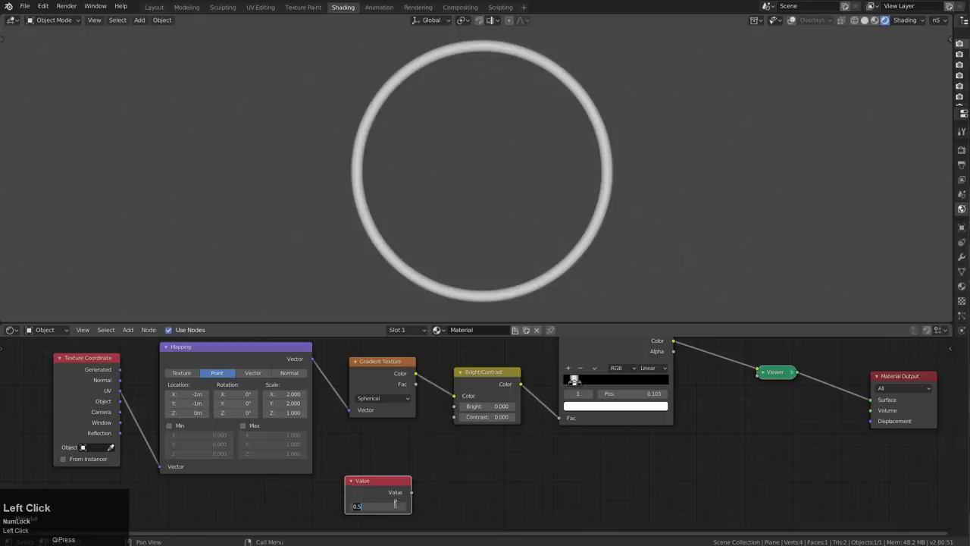
{"action": "key", "text": "v"}
{"action": "key", "text": "Escape"}
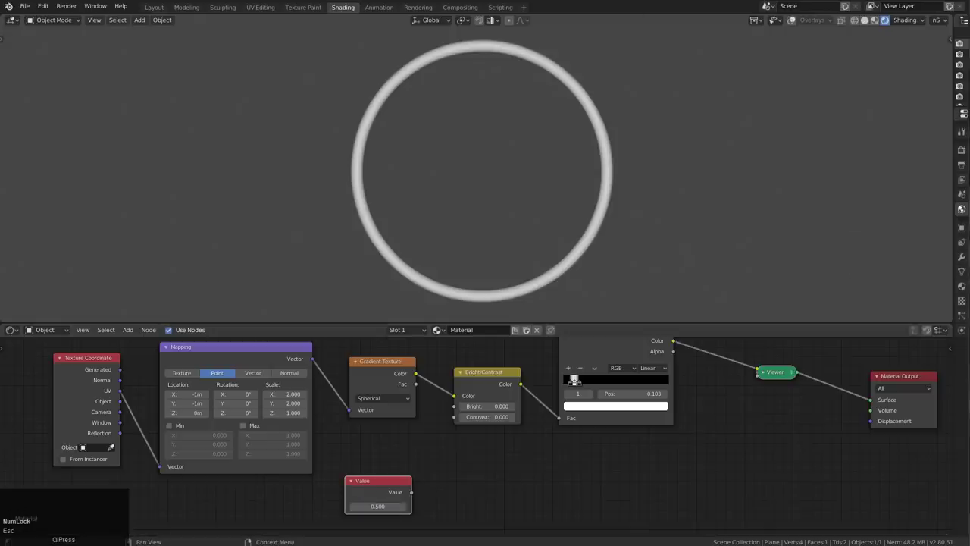
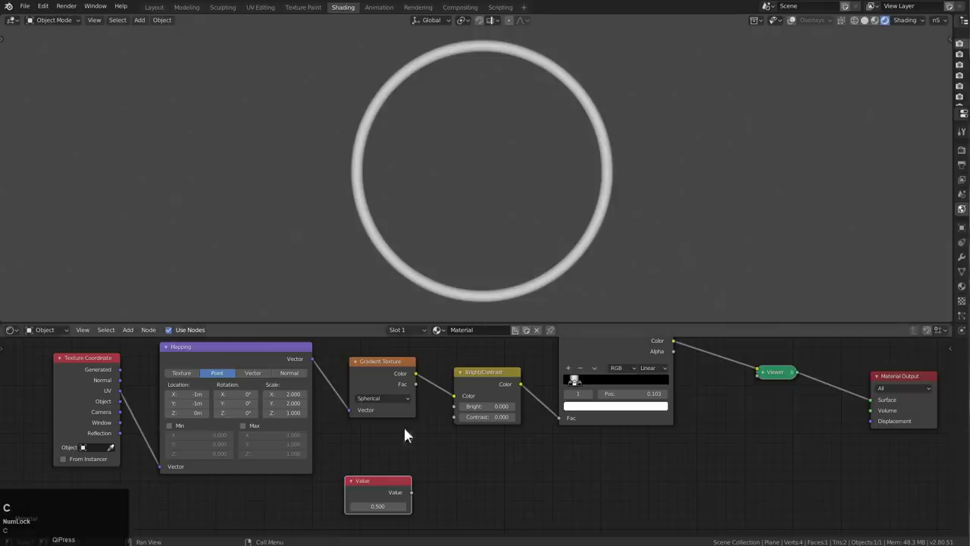
{"action": "left_click", "coordinate": [381, 515]}
{"action": "key", "text": "ctrl+v"}
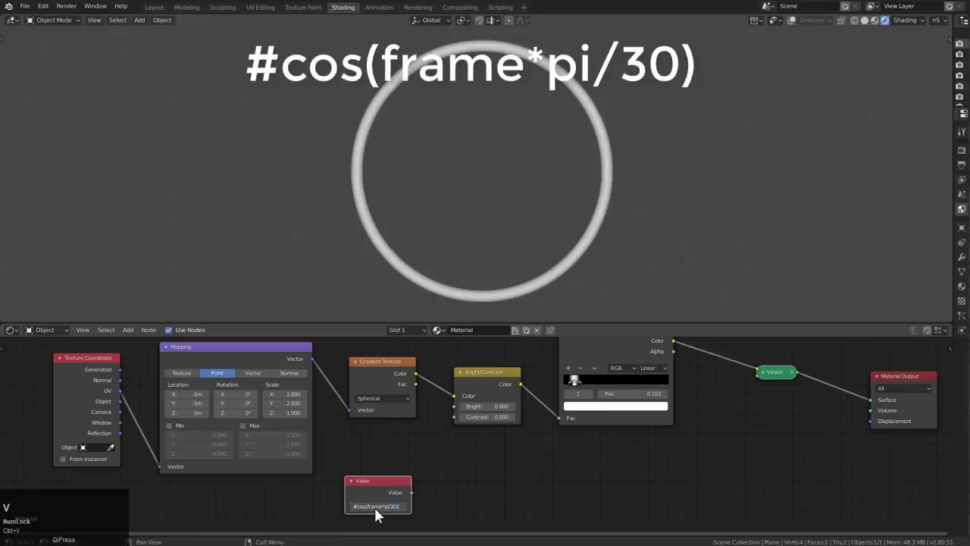
Step: Wire the Value into Bright, scrub the new timeline and play so the ring pulses
{"action": "left_click_drag", "start_coordinate": [418, 497], "coordinate": [21, 26]}
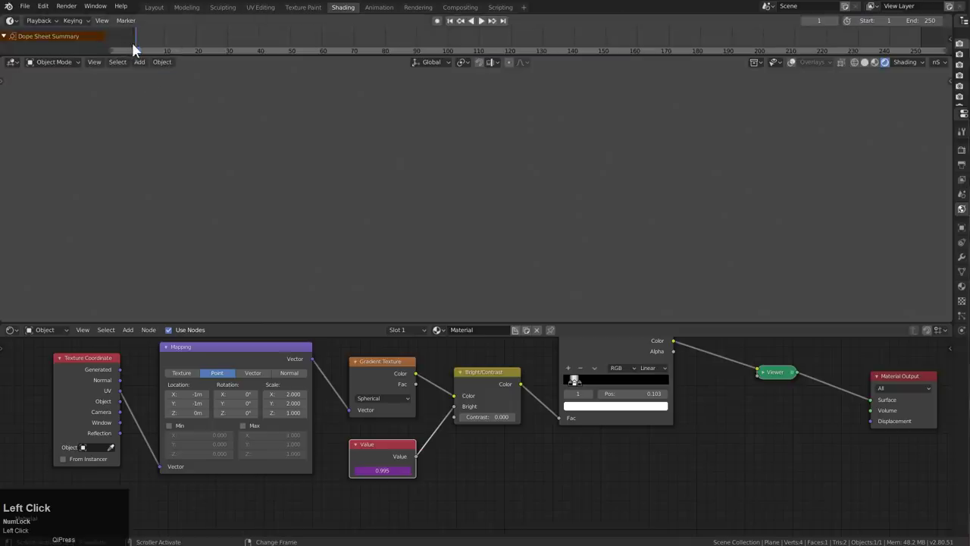
{"action": "left_click_drag", "start_coordinate": [110, 42], "coordinate": [58, 43]}
{"action": "left_click_drag", "start_coordinate": [58, 42], "coordinate": [242, 35]}
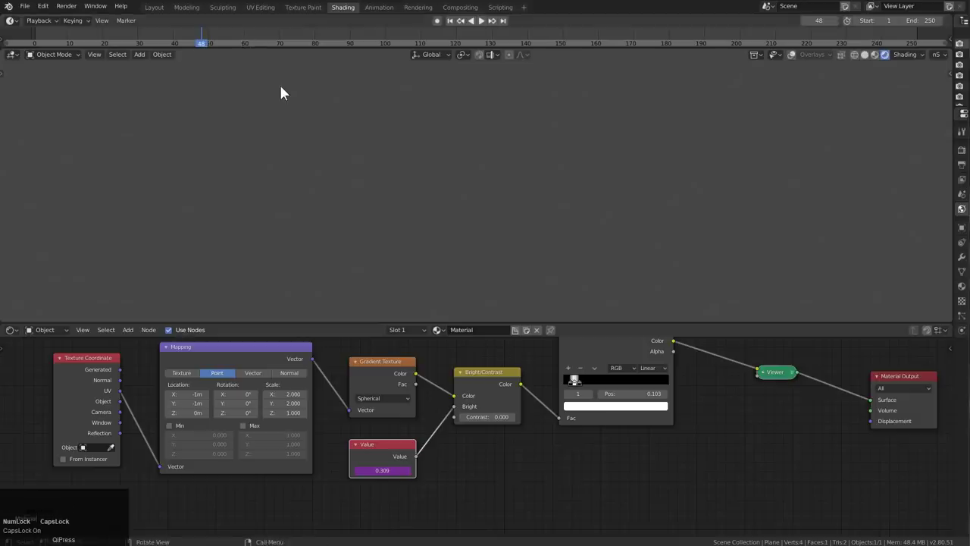
{"action": "key", "text": "shift+space"}
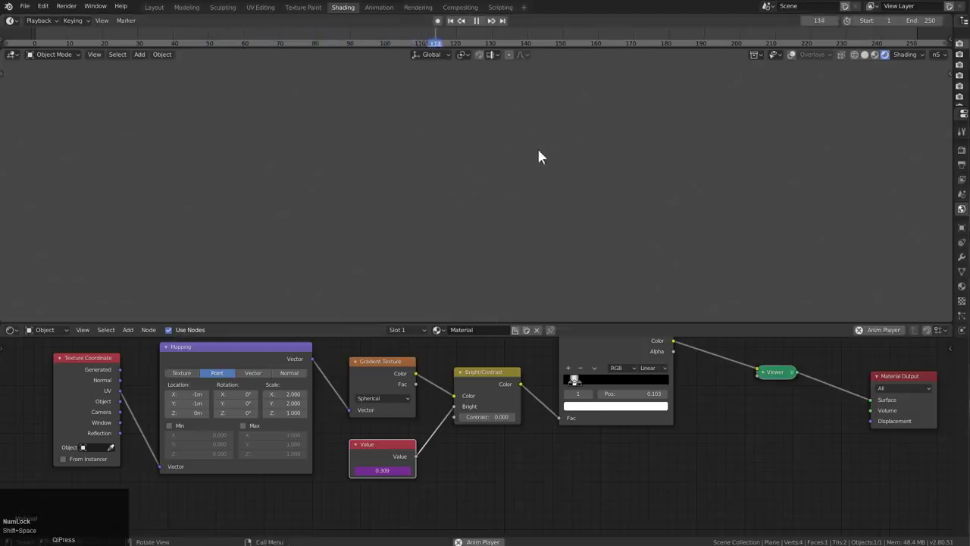
Step: Rearrange the node chain and start adding a MixRGB node before the Viewer
{"action": "scroll", "scroll_direction": "down", "scroll_amount": 3}
{"action": "middle_click", "coordinate": [679, 414]}
{"action": "scroll", "scroll_direction": "up", "scroll_amount": 3}
{"action": "left_click_drag", "start_coordinate": [649, 377], "coordinate": [608, 395]}
{"action": "scroll", "scroll_direction": "down", "scroll_amount": 3}
{"action": "left_click_drag", "start_coordinate": [600, 401], "coordinate": [663, 386]}
{"action": "key", "text": "a"}
{"action": "left_click_drag", "start_coordinate": [620, 426], "coordinate": [670, 378]}
{"action": "scroll", "scroll_direction": "up", "scroll_amount": 3}
{"action": "middle_click", "coordinate": [695, 432]}
{"action": "scroll", "scroll_direction": "up", "scroll_amount": 3}
{"action": "left_click_drag", "start_coordinate": [682, 463], "coordinate": [354, 441]}
{"action": "left_click_drag", "start_coordinate": [355, 441], "coordinate": [456, 407]}
{"action": "key", "text": "shift+a"}
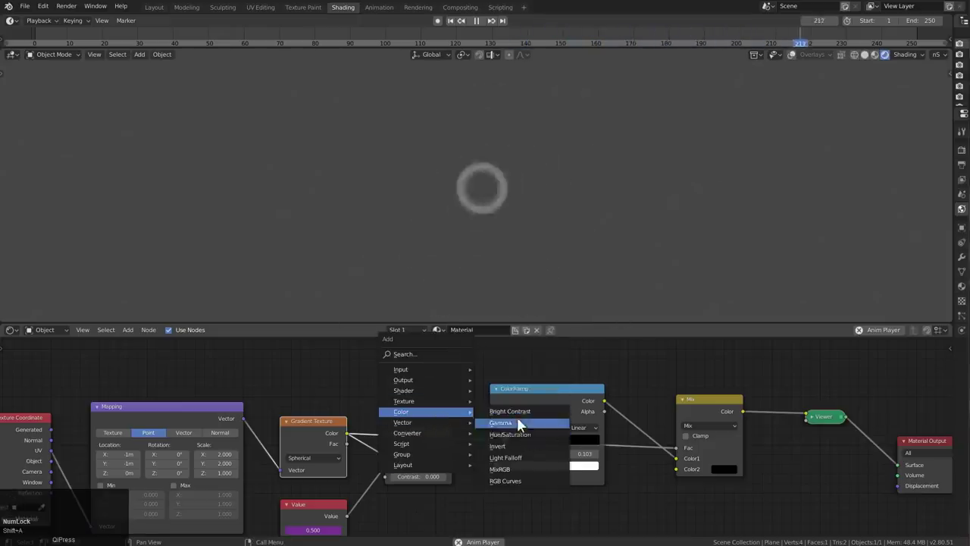
Step: Duplicate the ColorRamp node and place the copy above the original
{"action": "left_click", "coordinate": [547, 308]}
{"action": "scroll", "scroll_direction": "down", "scroll_amount": 3}
{"action": "middle_click", "coordinate": [581, 423]}
{"action": "key", "text": "g"}
{"action": "left_click", "coordinate": [550, 390]}
{"action": "middle_click", "coordinate": [550, 397]}
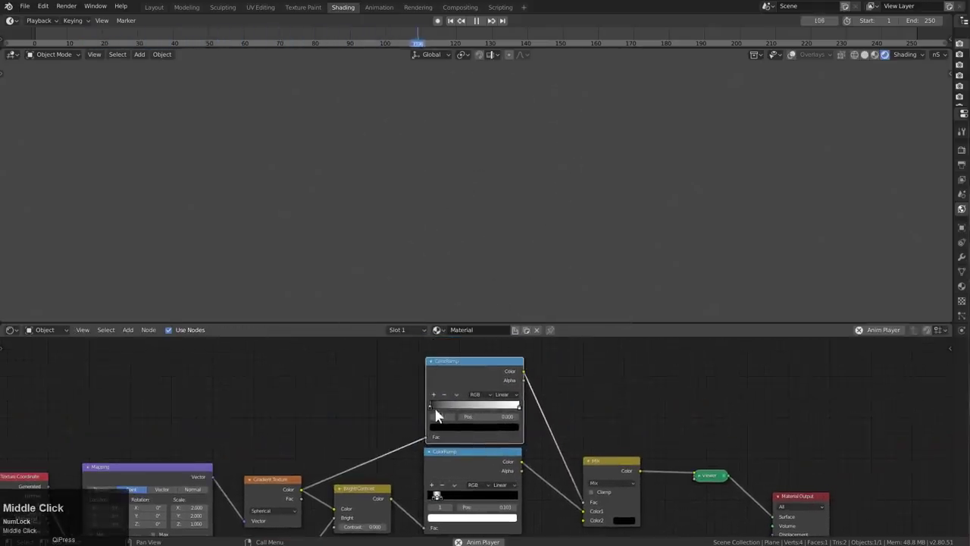
Step: Wire the Gradient Color into the new ramp and its output into the Mix Fac
{"action": "key", "text": "space"}
{"action": "left_click_drag", "start_coordinate": [371, 37], "coordinate": [436, 410]}
{"action": "left_click_drag", "start_coordinate": [436, 410], "coordinate": [435, 412]}
{"action": "key", "text": "q"}
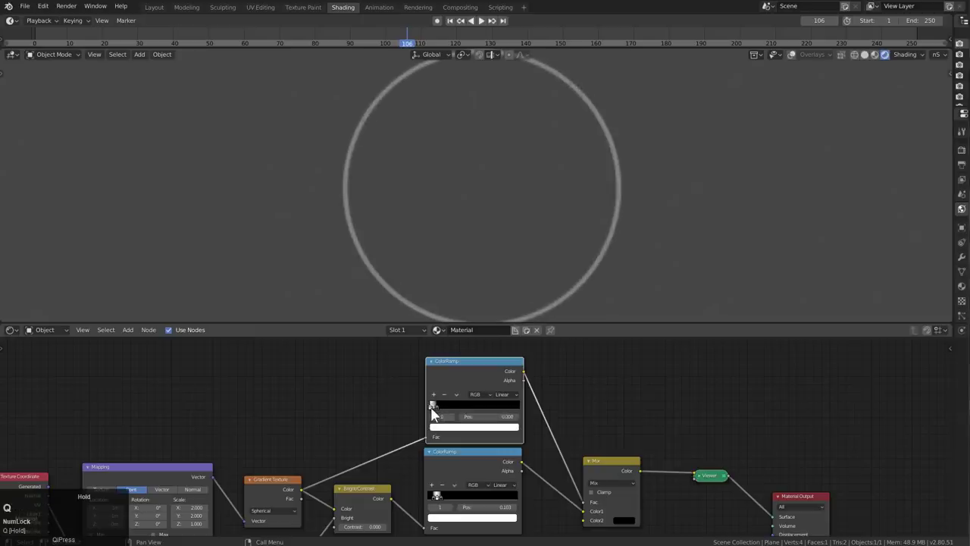
Step: Slide the mask ramp's stops closer to narrow the ring and play back the expanding, vanishing ring
{"action": "left_click_drag", "start_coordinate": [443, 413], "coordinate": [610, 452]}
{"action": "key", "text": "space"}
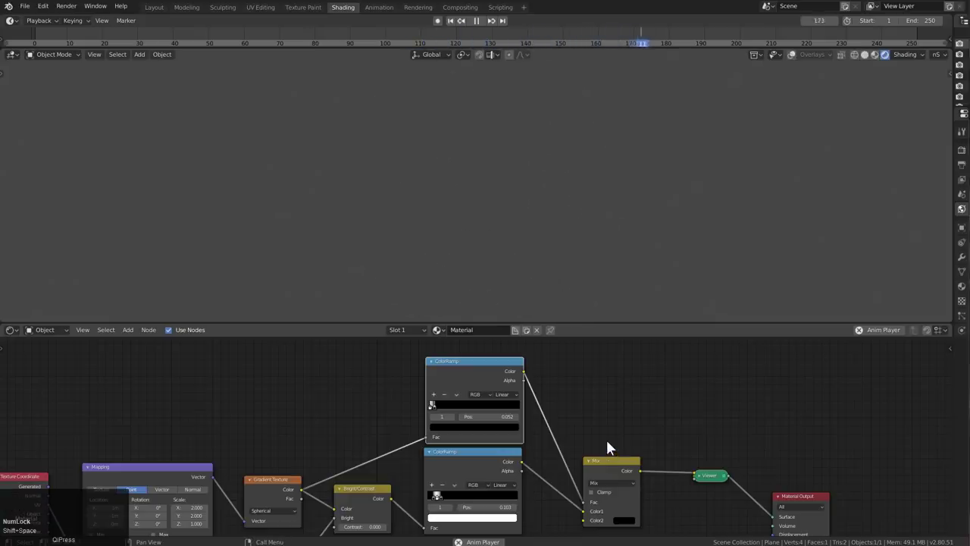
{"action": "scroll", "scroll_direction": "down", "scroll_amount": 3}
{"action": "middle_click", "coordinate": [621, 436]}
{"action": "scroll", "scroll_direction": "up", "scroll_amount": 3}
{"action": "left_click_drag", "start_coordinate": [663, 396], "coordinate": [637, 430]}
{"action": "scroll", "scroll_direction": "down", "scroll_amount": 3}
{"action": "middle_click", "coordinate": [615, 429]}
{"action": "scroll", "scroll_direction": "down", "scroll_amount": 3}
{"action": "middle_click", "coordinate": [501, 428]}
{"action": "key", "text": "space"}
{"action": "key", "text": "shift+a"}
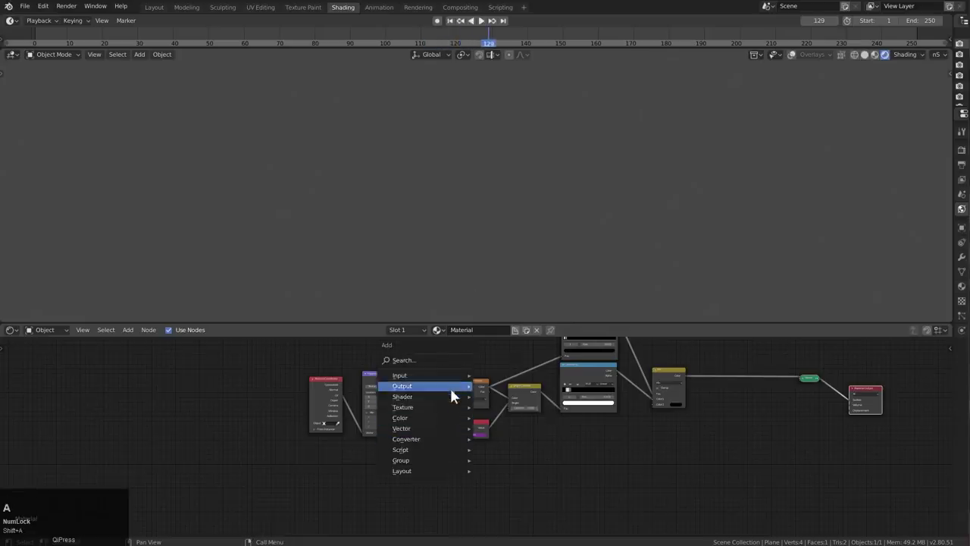
Step: Add a Musgrave Texture node feeding the Mix and preview it on the plane
{"action": "left_click_drag", "start_coordinate": [444, 413], "coordinate": [348, 458]}
{"action": "scroll", "scroll_direction": "up", "scroll_amount": 3}
{"action": "left_click", "coordinate": [334, 479]}
{"action": "middle_click", "coordinate": [392, 491]}
{"action": "scroll", "scroll_direction": "up", "scroll_amount": 3}
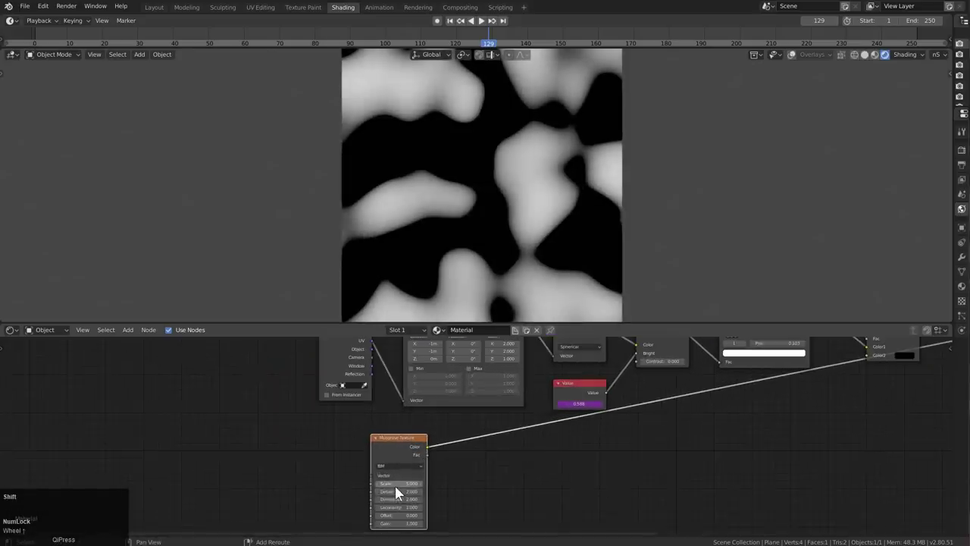
Step: Raise the Musgrave Scale so the blobs become finer
{"action": "left_click_drag", "start_coordinate": [408, 490], "coordinate": [422, 472]}
{"action": "scroll", "scroll_direction": "down", "scroll_amount": 3}
{"action": "scroll", "scroll_direction": "down", "scroll_amount": 3}
{"action": "scroll", "scroll_direction": "up", "scroll_amount": 3}
{"action": "scroll", "scroll_direction": "down", "scroll_amount": 3}
{"action": "scroll", "scroll_direction": "up", "scroll_amount": 3}
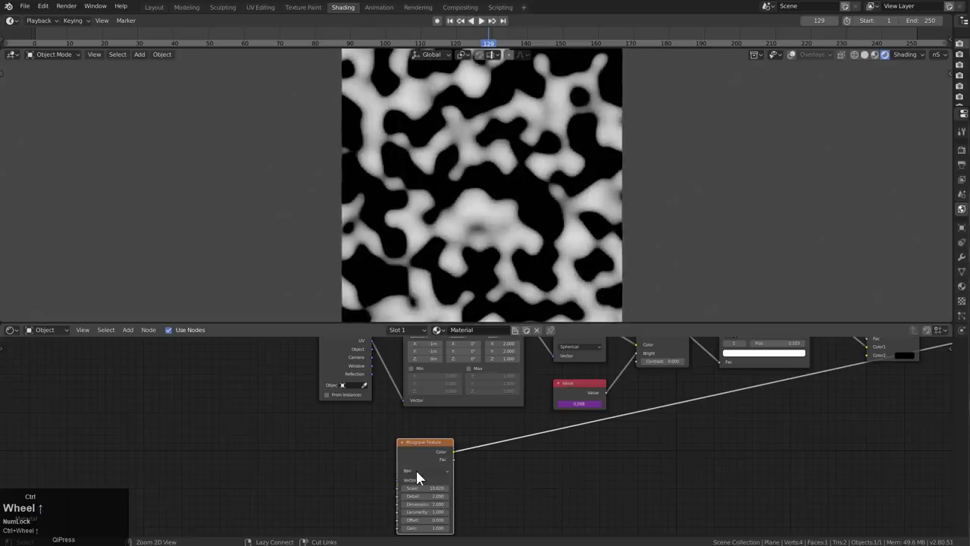
{"action": "scroll", "scroll_direction": "down", "scroll_amount": 3}
Step: Switch the Musgrave type to Ridged Multifractal, giving grey ridged veins
{"action": "left_click", "coordinate": [426, 460]}
{"action": "scroll", "scroll_direction": "down", "scroll_amount": 3}
{"action": "middle_click", "coordinate": [443, 455]}
{"action": "scroll", "scroll_direction": "up", "scroll_amount": 3}
{"action": "key", "text": "g"}
{"action": "key", "text": "x"}
{"action": "left_click", "coordinate": [550, 443]}
{"action": "left_click_drag", "start_coordinate": [505, 444], "coordinate": [496, 444]}
{"action": "key", "text": "a"}
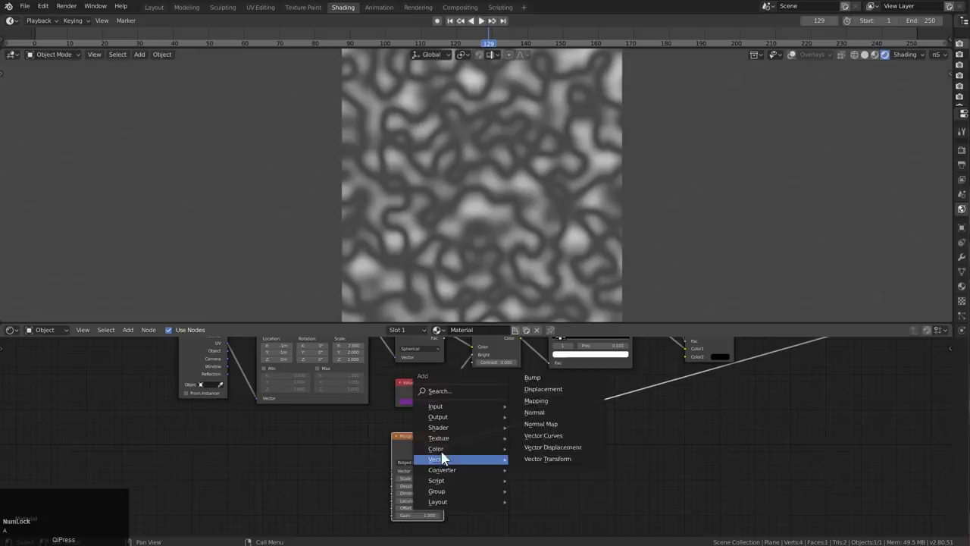
Step: Arrange the ColorRamp after the Mix node, panning the graph to frame it
{"action": "left_click_drag", "start_coordinate": [448, 456], "coordinate": [481, 431]}
{"action": "middle_click", "coordinate": [521, 454]}
{"action": "scroll", "scroll_direction": "down", "scroll_amount": 3}
{"action": "middle_click", "coordinate": [489, 423]}
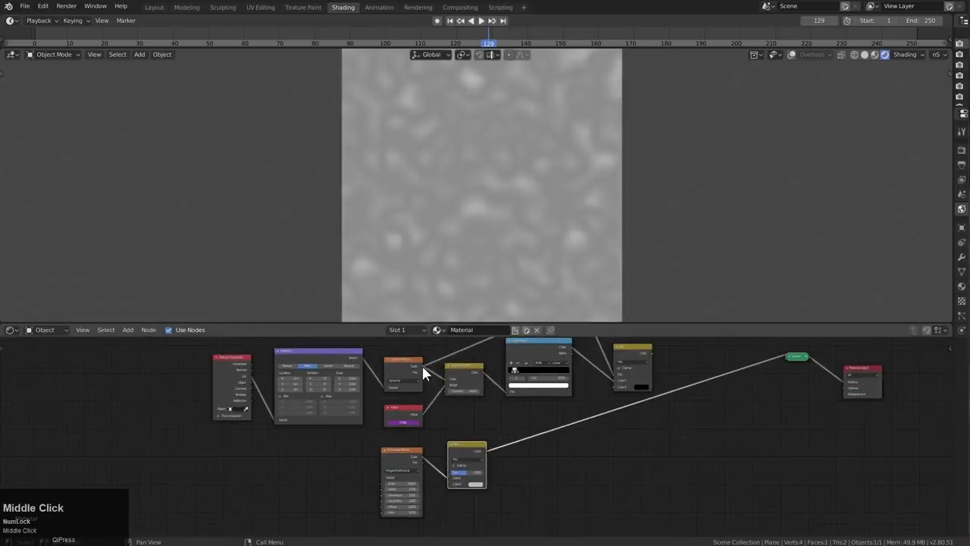
{"action": "left_click_drag", "start_coordinate": [458, 411], "coordinate": [486, 451]}
{"action": "middle_click", "coordinate": [486, 451]}
{"action": "scroll", "scroll_direction": "up", "scroll_amount": 3}
{"action": "middle_click", "coordinate": [459, 455]}
{"action": "left_click_drag", "start_coordinate": [461, 466], "coordinate": [481, 458]}
{"action": "middle_click", "coordinate": [480, 458]}
{"action": "scroll", "scroll_direction": "down", "scroll_amount": 3}
{"action": "middle_click", "coordinate": [526, 438]}
{"action": "scroll", "scroll_direction": "down", "scroll_amount": 3}
{"action": "middle_click", "coordinate": [540, 443]}
{"action": "scroll", "scroll_direction": "up", "scroll_amount": 3}
{"action": "middle_click", "coordinate": [456, 470]}
{"action": "scroll", "scroll_direction": "up", "scroll_amount": 3}
{"action": "middle_click", "coordinate": [536, 447]}
{"action": "left_click_drag", "start_coordinate": [439, 447], "coordinate": [561, 413]}
{"action": "scroll", "scroll_direction": "down", "scroll_amount": 3}
{"action": "middle_click", "coordinate": [536, 420]}
Step: Drag the ramp's black stop up for contrast until a bright blob with scattered splashes appears
{"action": "key", "text": "shift+a"}
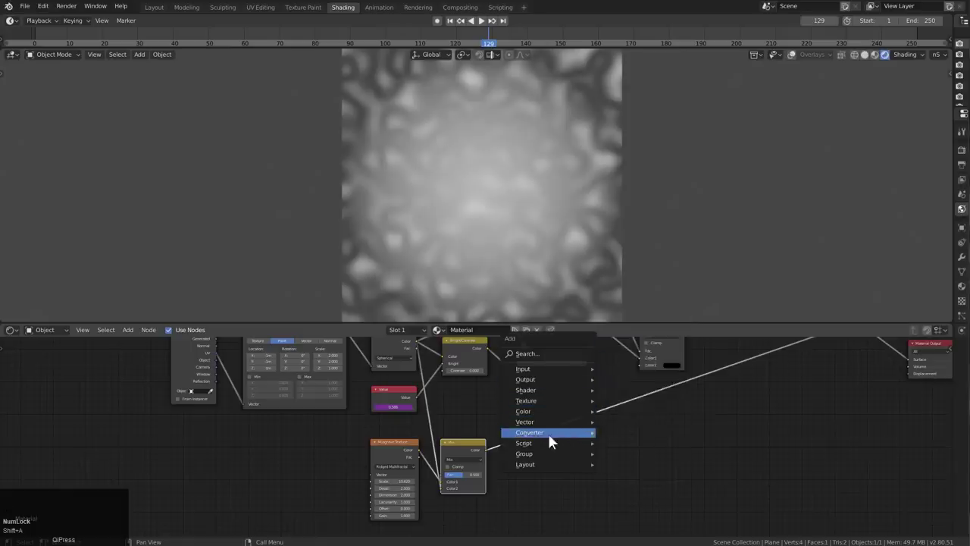
{"action": "left_click_drag", "start_coordinate": [557, 439], "coordinate": [522, 417]}
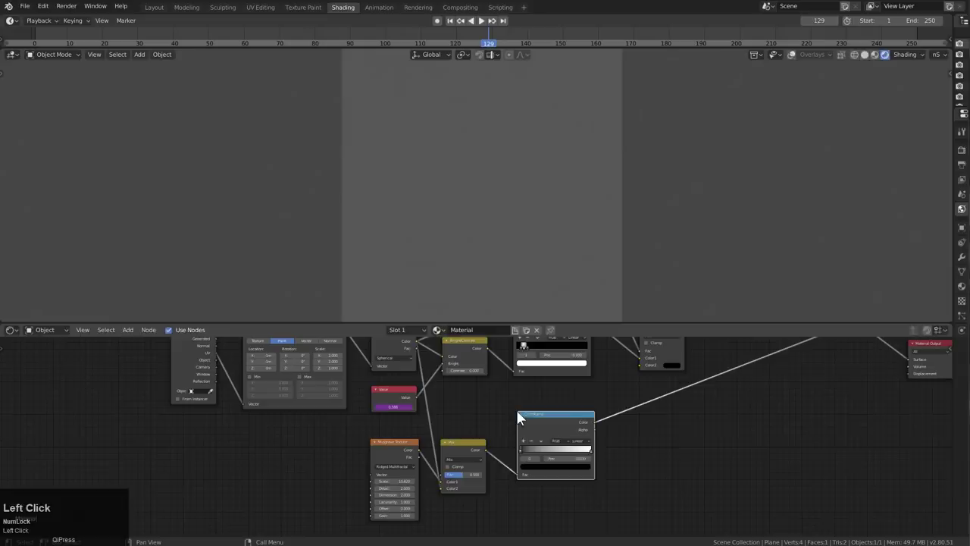
{"action": "key", "text": "g"}
{"action": "left_click_drag", "start_coordinate": [514, 426], "coordinate": [547, 462]}
{"action": "key", "text": "q"}
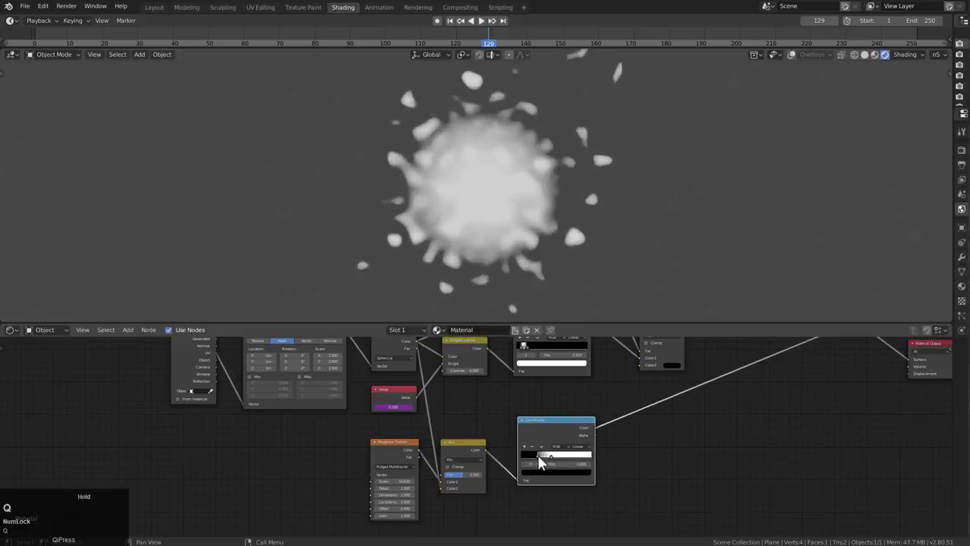
{"action": "left_click_drag", "start_coordinate": [559, 460], "coordinate": [557, 442]}
{"action": "key", "text": "space"}
Step: Pan across the node tree to review the chain during playback
{"action": "middle_click", "coordinate": [443, 407]}
{"action": "scroll", "scroll_direction": "down", "scroll_amount": 3}
{"action": "middle_click", "coordinate": [493, 432]}
{"action": "scroll", "scroll_direction": "up", "scroll_amount": 3}
{"action": "middle_click", "coordinate": [486, 453]}
{"action": "key", "text": "shift+a"}
{"action": "middle_click", "coordinate": [458, 442]}
{"action": "scroll", "scroll_direction": "down", "scroll_amount": 3}
{"action": "key", "text": "shift+a"}
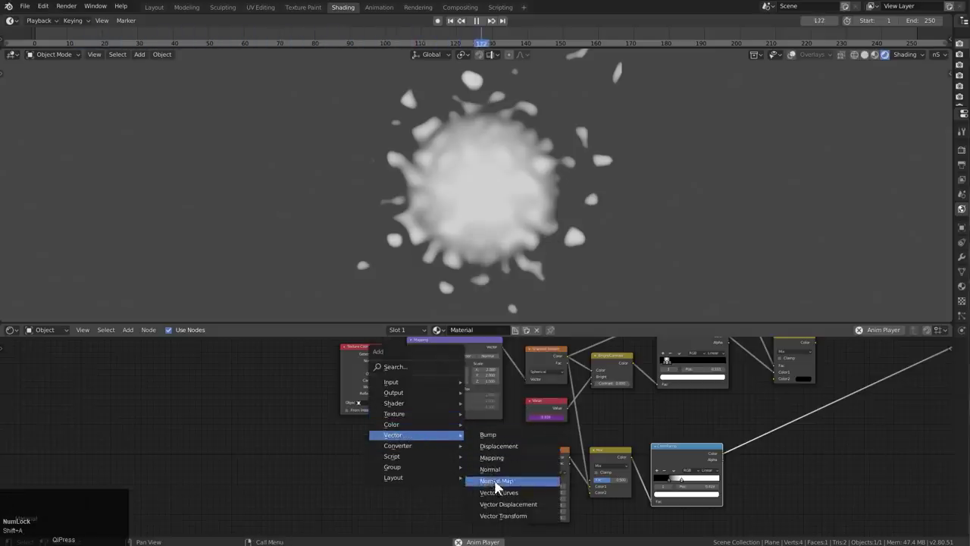
Step: Add a Vector Curves node and a Noise Texture beside the Musgrave
{"action": "left_click", "coordinate": [507, 497]}
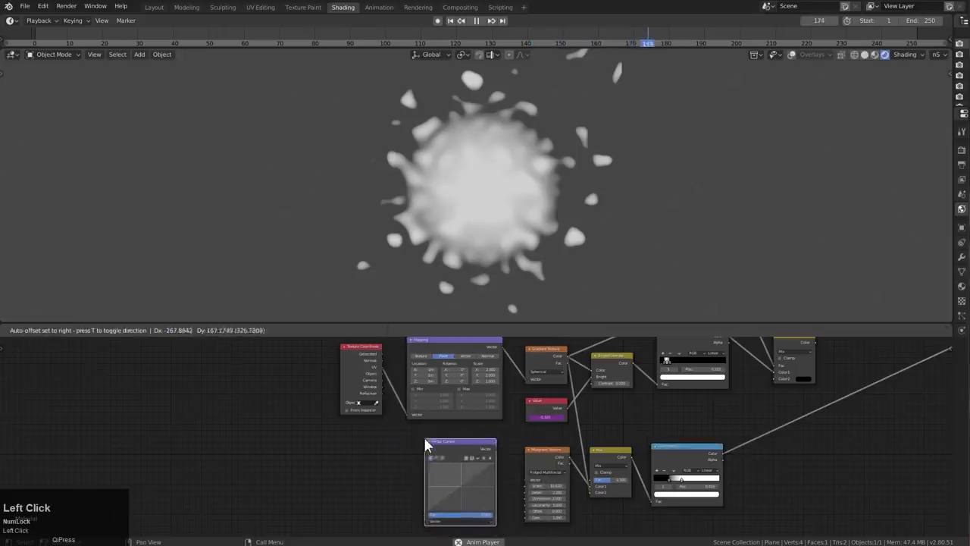
{"action": "middle_click", "coordinate": [439, 457]}
{"action": "key", "text": "g"}
{"action": "left_click", "coordinate": [443, 445]}
{"action": "middle_click", "coordinate": [421, 429]}
{"action": "left_click_drag", "start_coordinate": [395, 370], "coordinate": [442, 450]}
{"action": "key", "text": "shift+a"}
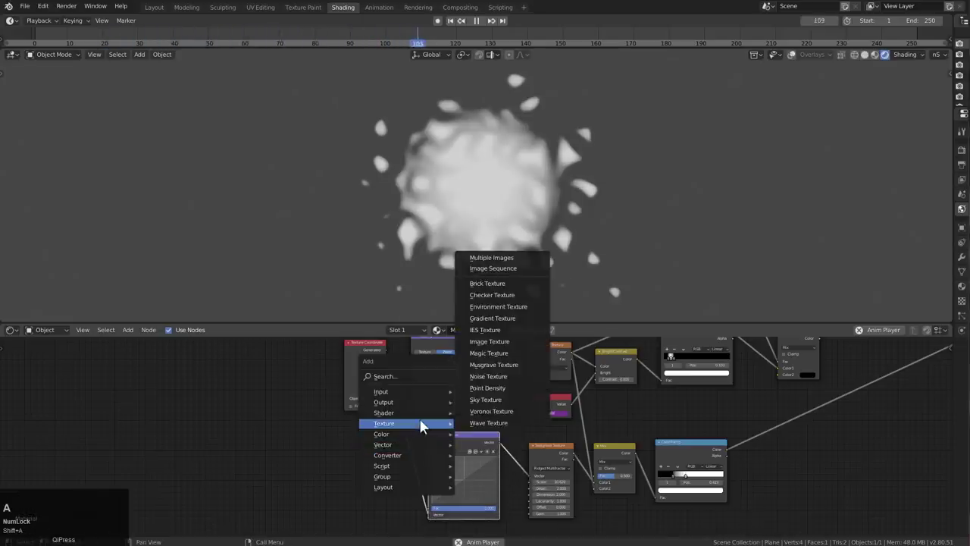
Step: Wire Noise into Vector Curves and into Musgrave Vector, bending the curve for wavy splash edges
{"action": "left_click_drag", "start_coordinate": [498, 382], "coordinate": [466, 481]}
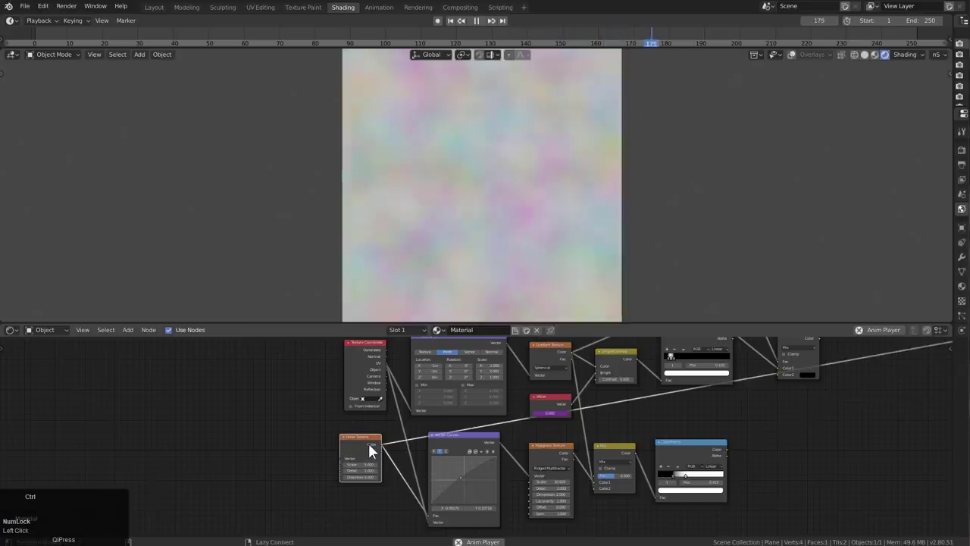
{"action": "left_click_drag", "start_coordinate": [385, 454], "coordinate": [364, 471]}
{"action": "left_click_drag", "start_coordinate": [363, 470], "coordinate": [557, 456]}
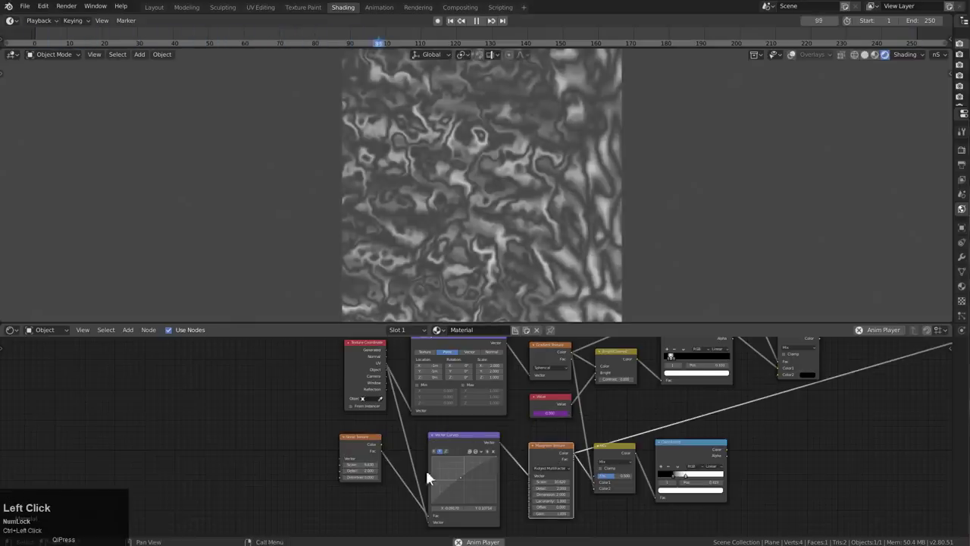
{"action": "left_click_drag", "start_coordinate": [465, 482], "coordinate": [712, 464]}
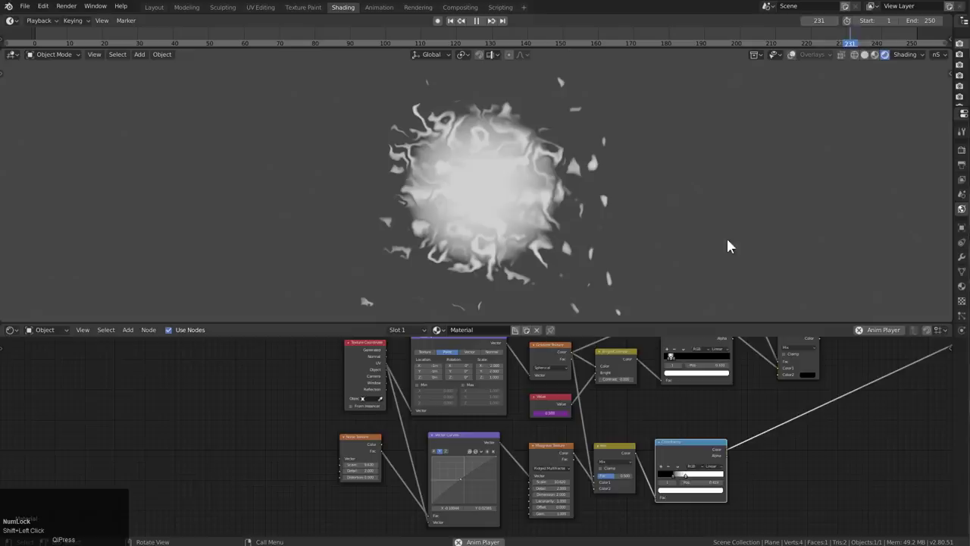
{"action": "scroll", "scroll_direction": "up", "scroll_amount": 3}
{"action": "left_click_drag", "start_coordinate": [434, 458], "coordinate": [638, 447]}
{"action": "scroll", "scroll_direction": "down", "scroll_amount": 3}
{"action": "middle_click", "coordinate": [609, 441]}
{"action": "scroll", "scroll_direction": "up", "scroll_amount": 3}
{"action": "left_click_drag", "start_coordinate": [358, 416], "coordinate": [623, 435]}
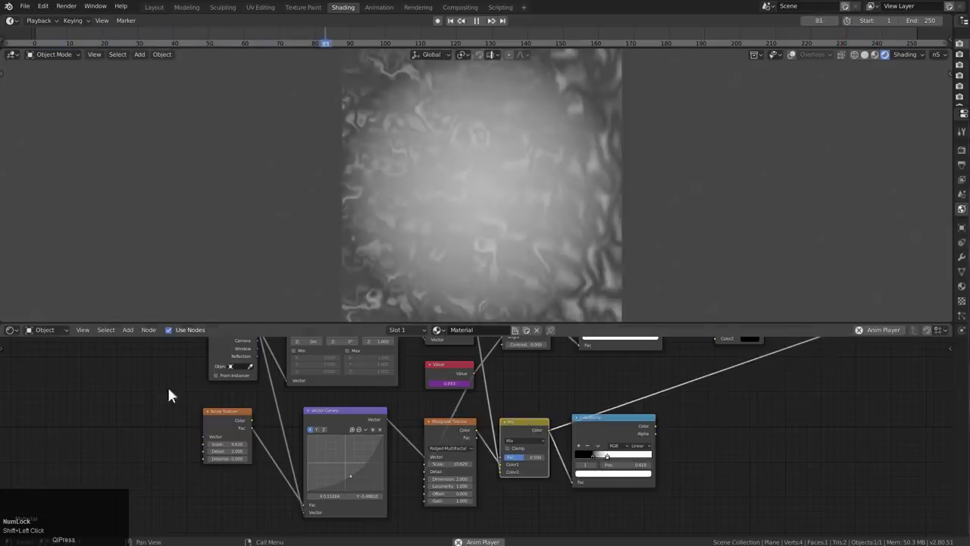
Step: Tidy the distortion nodes and select the existing Mapping node
{"action": "key", "text": "t"}
{"action": "left_click", "coordinate": [26, 391]}
{"action": "right_click", "coordinate": [449, 407]}
{"action": "left_click", "coordinate": [461, 414]}
{"action": "key", "text": "x"}
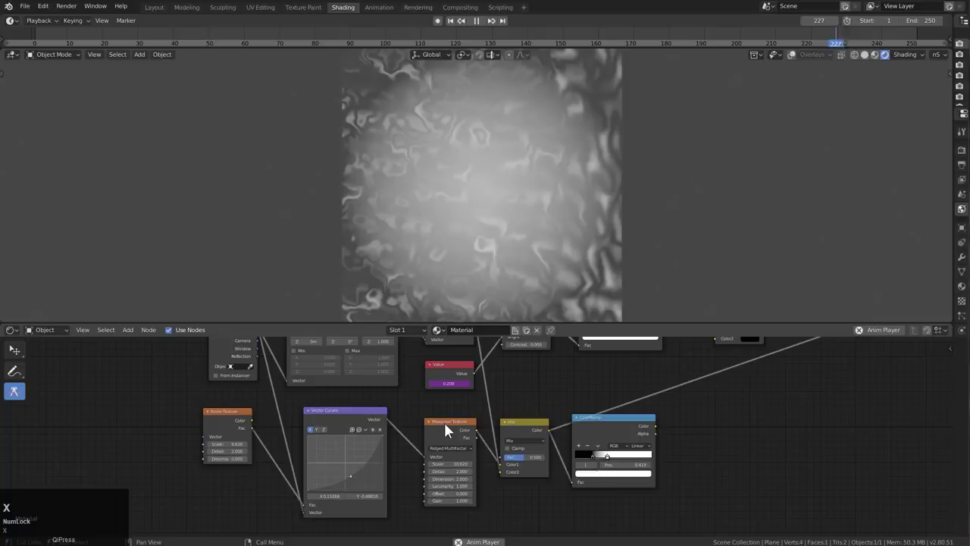
{"action": "left_click", "coordinate": [450, 429]}
{"action": "middle_click", "coordinate": [227, 431]}
{"action": "scroll", "scroll_direction": "up", "scroll_amount": 3}
{"action": "left_click", "coordinate": [333, 422]}
{"action": "scroll", "scroll_direction": "down", "scroll_amount": 3}
{"action": "left_click_drag", "start_coordinate": [474, 445], "coordinate": [459, 436]}
{"action": "scroll", "scroll_direction": "down", "scroll_amount": 3}
{"action": "left_click", "coordinate": [500, 357]}
Step: Duplicate the Mapping node and place the copy before Vector Curves
{"action": "key", "text": "d"}
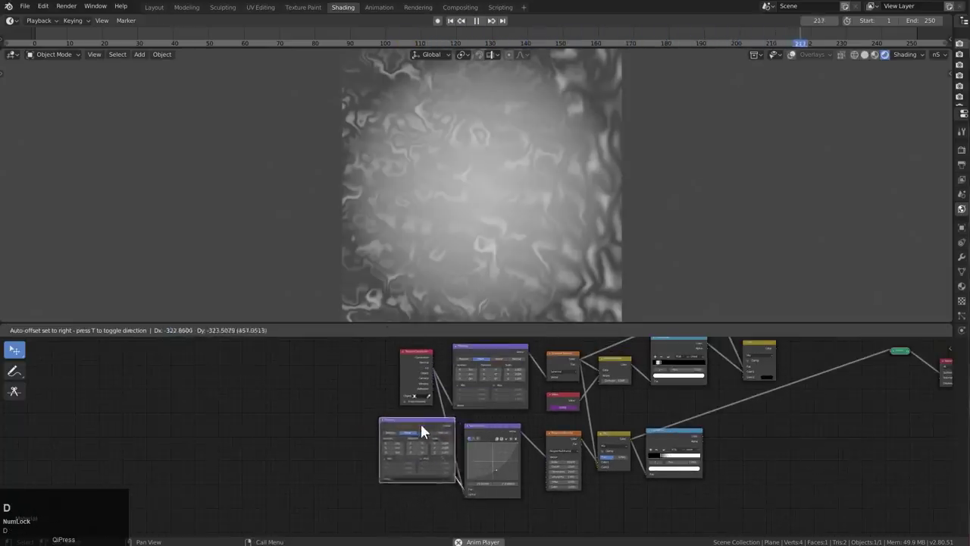
{"action": "left_click", "coordinate": [302, 447]}
{"action": "key", "text": "x"}
{"action": "key", "text": "shift+a"}
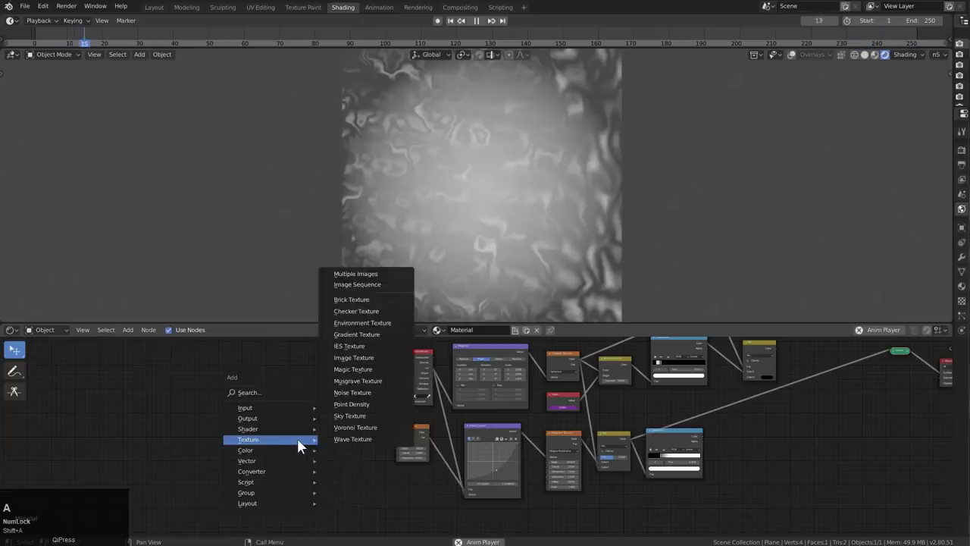
{"action": "left_click", "coordinate": [367, 412]}
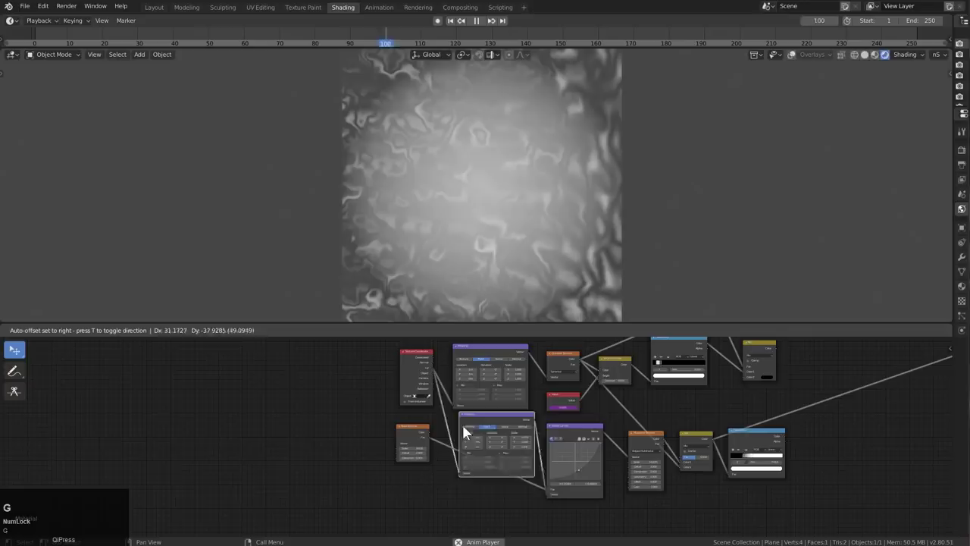
{"action": "left_click", "coordinate": [461, 444]}
Step: Wire the new Mapping node into the noise distortion chain
{"action": "scroll", "scroll_direction": "up", "scroll_amount": 3}
{"action": "left_click", "coordinate": [504, 483]}
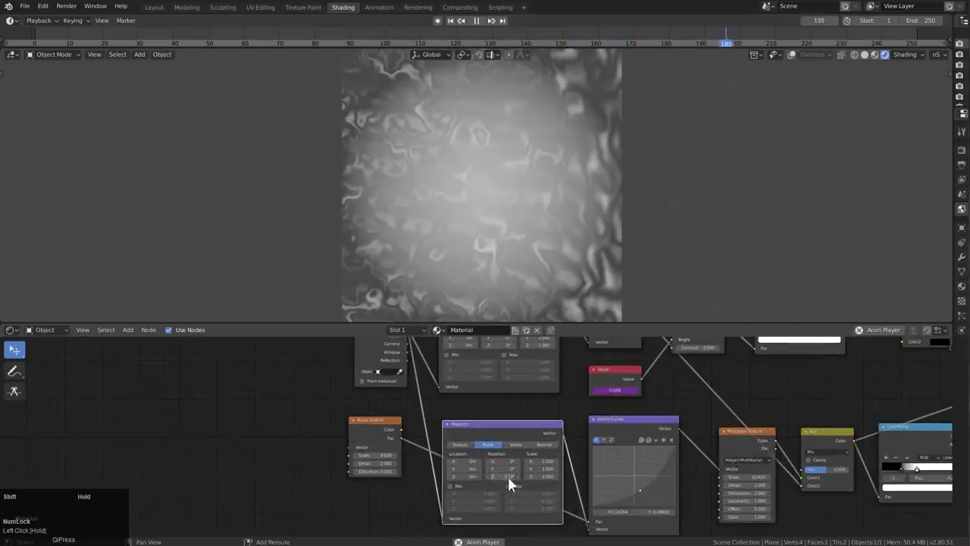
{"action": "key", "text": "shift+Escape"}
{"action": "left_click_drag", "start_coordinate": [466, 481], "coordinate": [501, 488]}
{"action": "key", "text": "shift+Escape"}
{"action": "left_click_drag", "start_coordinate": [465, 478], "coordinate": [490, 484]}
{"action": "key", "text": "shift+Escape"}
Step: Drive the Mapping Location Y with #frame*0.004 so the splashes drift in playback
{"action": "left_click", "coordinate": [465, 477]}
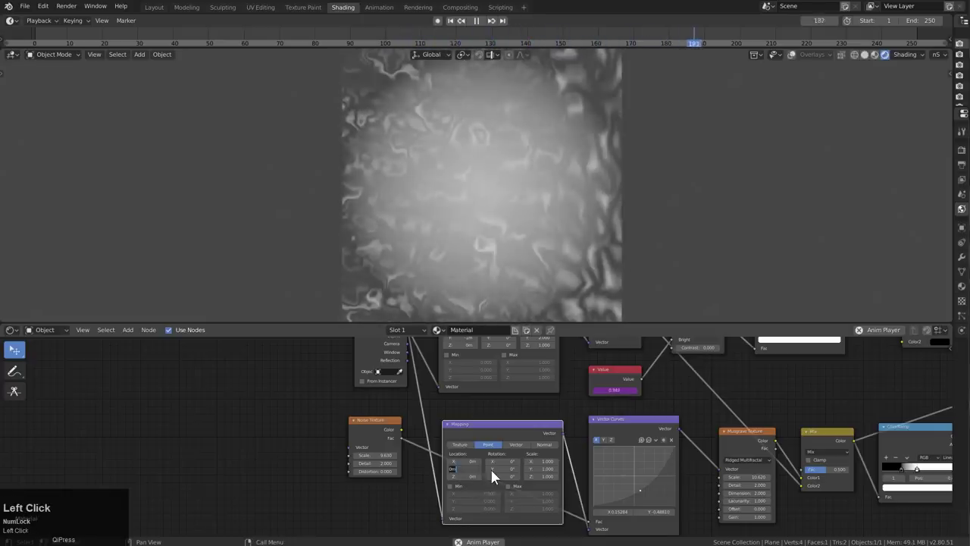
{"action": "key", "text": "3"}
{"action": "key", "text": "f"}
{"action": "type", "text": "rame"}
{"action": "key", "text": "shift+8"}
{"action": "type", "text": "0.00"}
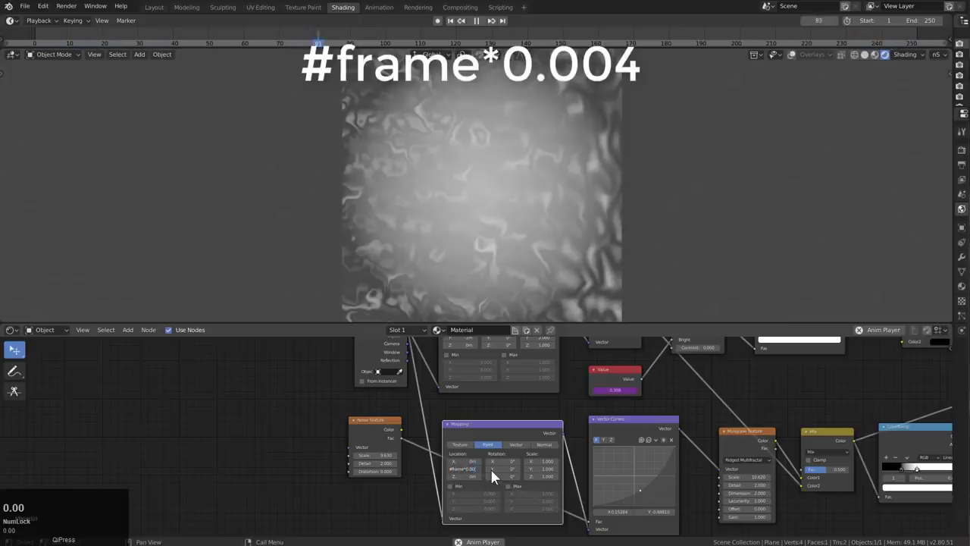
{"action": "key", "text": "4"}
{"action": "key", "text": "Return"}
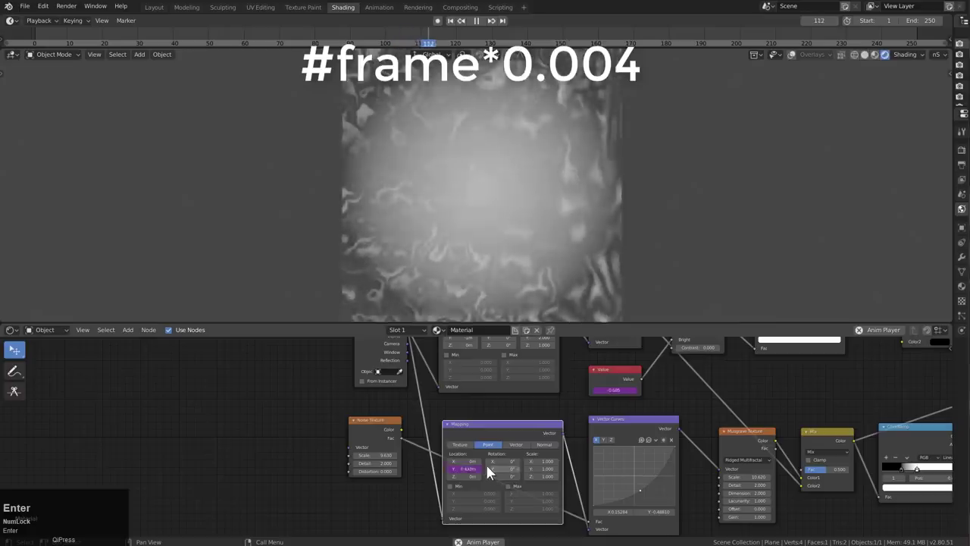
{"action": "left_click_drag", "start_coordinate": [646, 402], "coordinate": [713, 443]}
{"action": "left_click", "coordinate": [713, 443]}
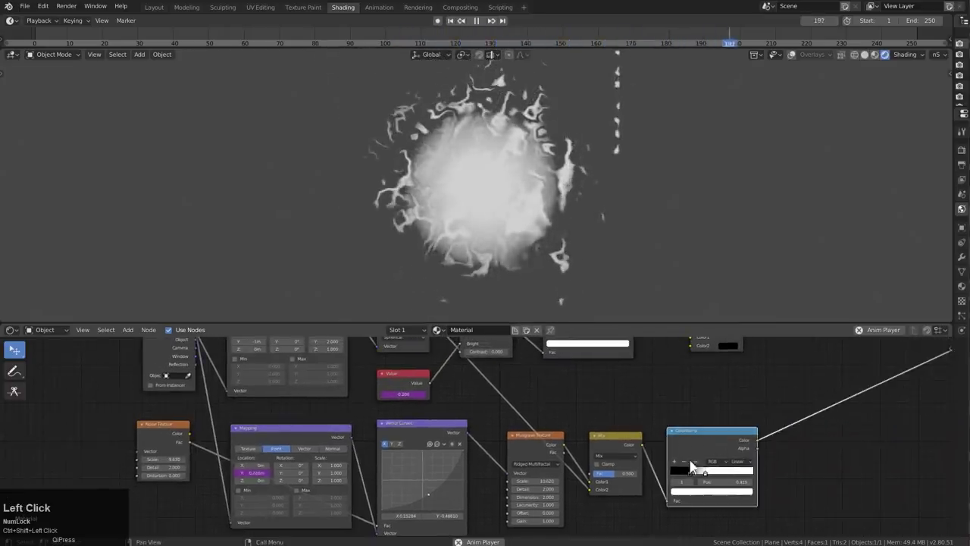
Step: Insert a new Mix node after the ColorRamp and wire it toward the Emission shader
{"action": "left_click_drag", "start_coordinate": [693, 477], "coordinate": [733, 449]}
{"action": "scroll", "scroll_direction": "down", "scroll_amount": 3}
{"action": "middle_click", "coordinate": [721, 417]}
{"action": "scroll", "scroll_direction": "down", "scroll_amount": 3}
{"action": "middle_click", "coordinate": [624, 463]}
{"action": "scroll", "scroll_direction": "up", "scroll_amount": 3}
{"action": "middle_click", "coordinate": [555, 431]}
{"action": "scroll", "scroll_direction": "up", "scroll_amount": 3}
{"action": "left_click", "coordinate": [573, 389]}
{"action": "key", "text": "d"}
{"action": "left_click", "coordinate": [648, 462]}
{"action": "middle_click", "coordinate": [590, 432]}
{"action": "middle_click", "coordinate": [593, 439]}
{"action": "left_click_drag", "start_coordinate": [513, 346], "coordinate": [640, 485]}
Step: Drag the ColorRamp stops close together so the disc becomes solid white with wavy edges
{"action": "scroll", "scroll_direction": "down", "scroll_amount": 3}
{"action": "middle_click", "coordinate": [635, 452]}
{"action": "scroll", "scroll_direction": "up", "scroll_amount": 3}
{"action": "left_click", "coordinate": [671, 461]}
{"action": "key", "text": "g"}
{"action": "left_click", "coordinate": [643, 493]}
{"action": "middle_click", "coordinate": [637, 488]}
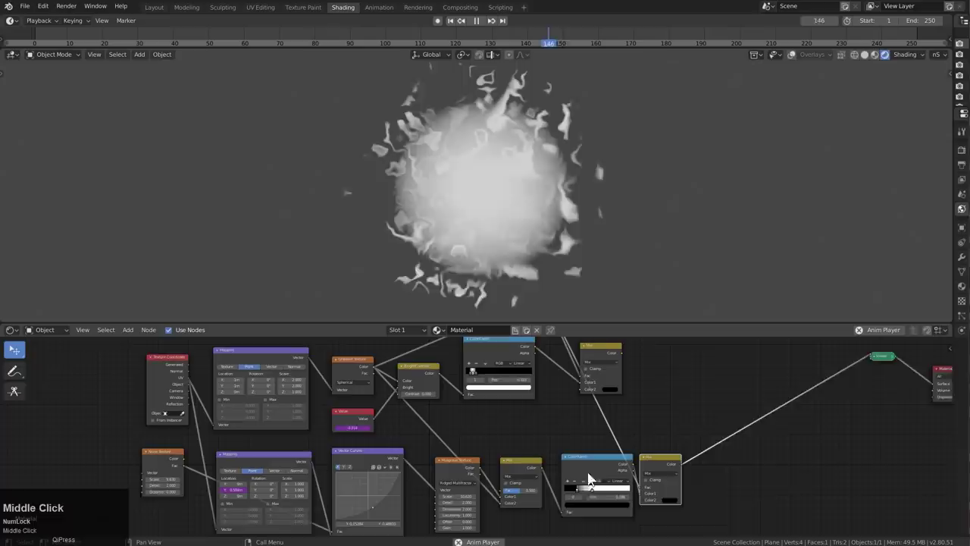
{"action": "scroll", "scroll_direction": "up", "scroll_amount": 3}
{"action": "left_click", "coordinate": [587, 498]}
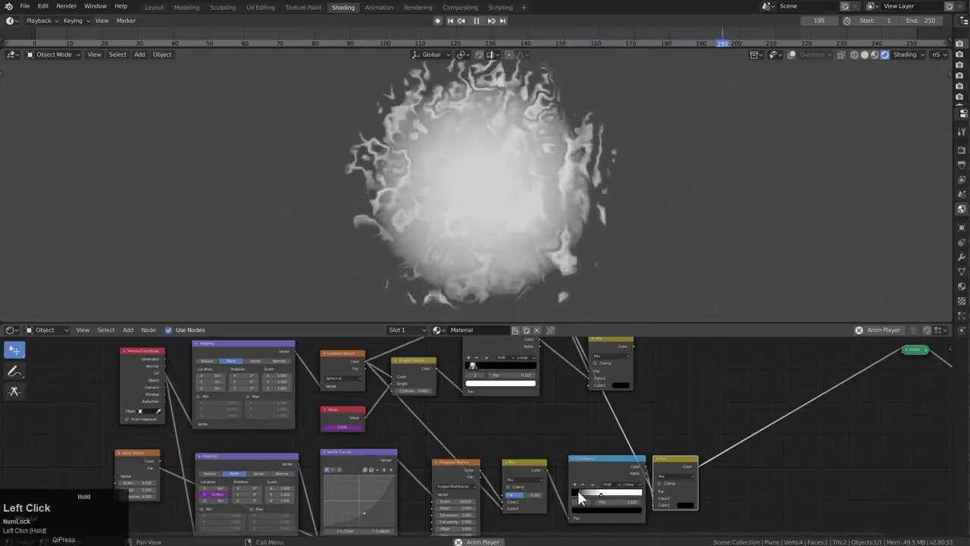
{"action": "left_click_drag", "start_coordinate": [598, 498], "coordinate": [512, 343]}
{"action": "scroll", "scroll_direction": "down", "scroll_amount": 3}
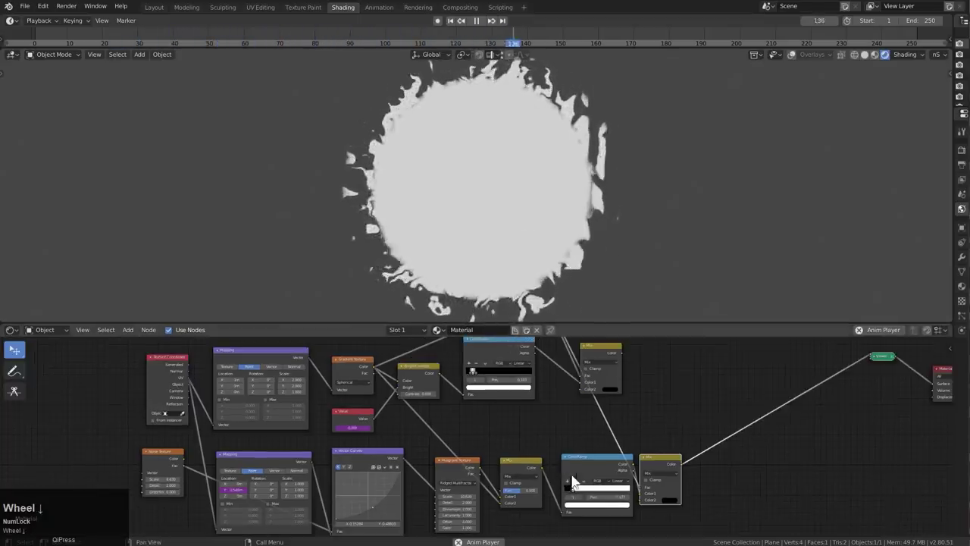
{"action": "left_click_drag", "start_coordinate": [578, 493], "coordinate": [597, 441]}
{"action": "scroll", "scroll_direction": "down", "scroll_amount": 3}
{"action": "middle_click", "coordinate": [584, 426]}
{"action": "left_click", "coordinate": [544, 388]}
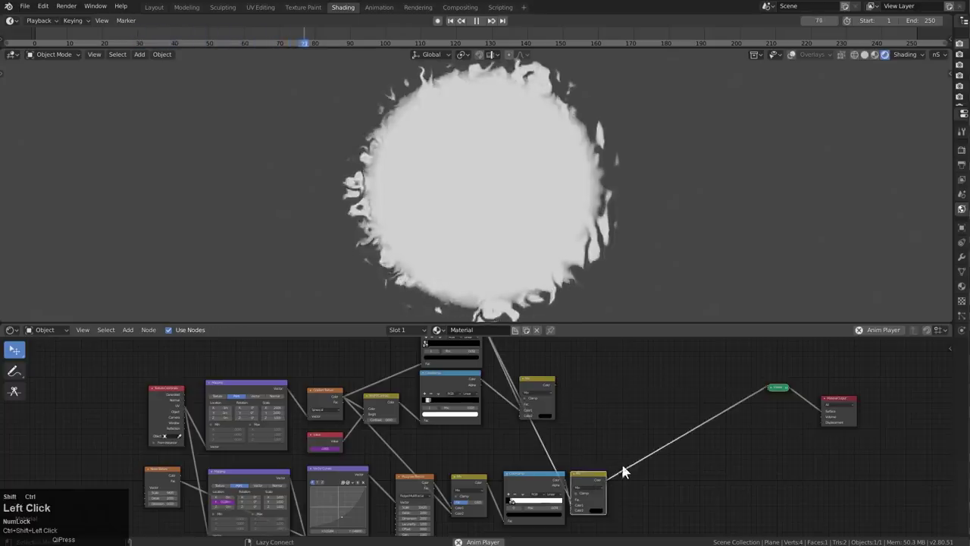
Step: Bring up the Add node menu to start carving the disc into a ring
{"action": "key", "text": "a"}
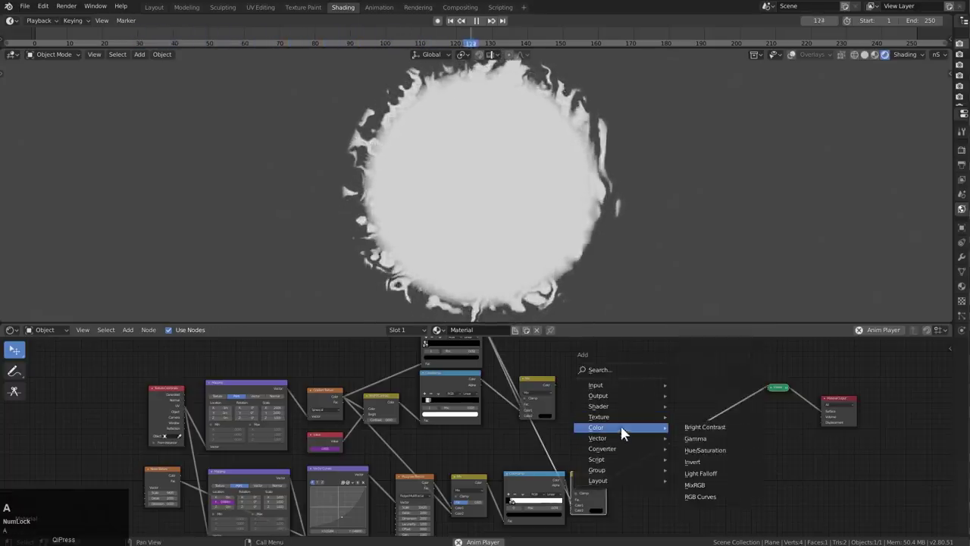
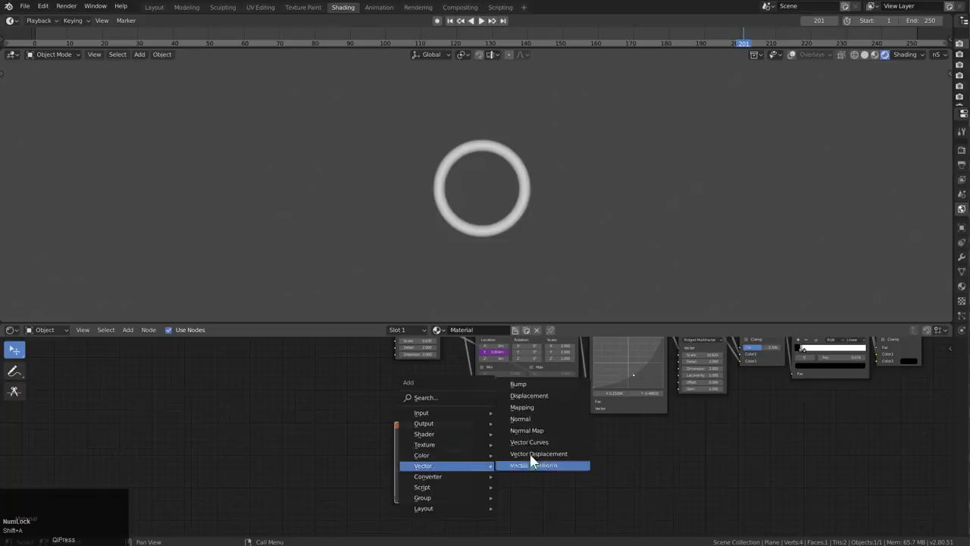
Step: Place the Mapping and Hex.png Image Texture nodes below the tree and set Mapping scale to 3
{"action": "left_click_drag", "start_coordinate": [542, 411], "coordinate": [419, 446]}
{"action": "key", "text": "g"}
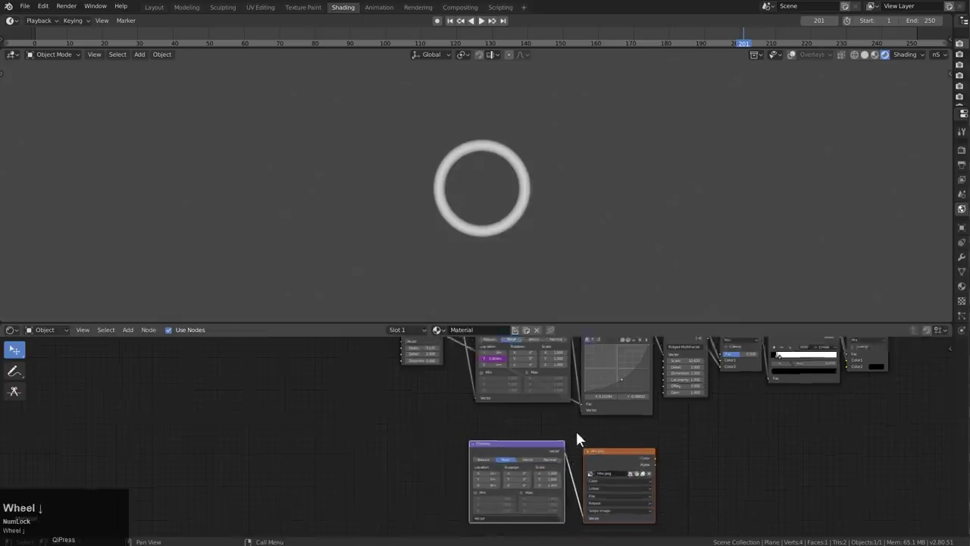
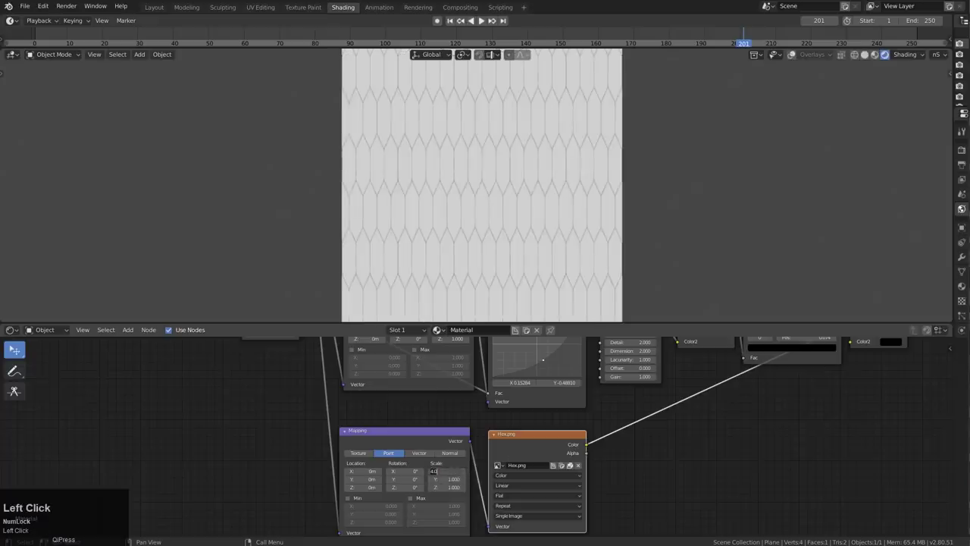
{"action": "key", "text": "c"}
{"action": "type", "text": "cvv"}
{"action": "left_click", "coordinate": [567, 445]}
{"action": "key", "text": "a"}
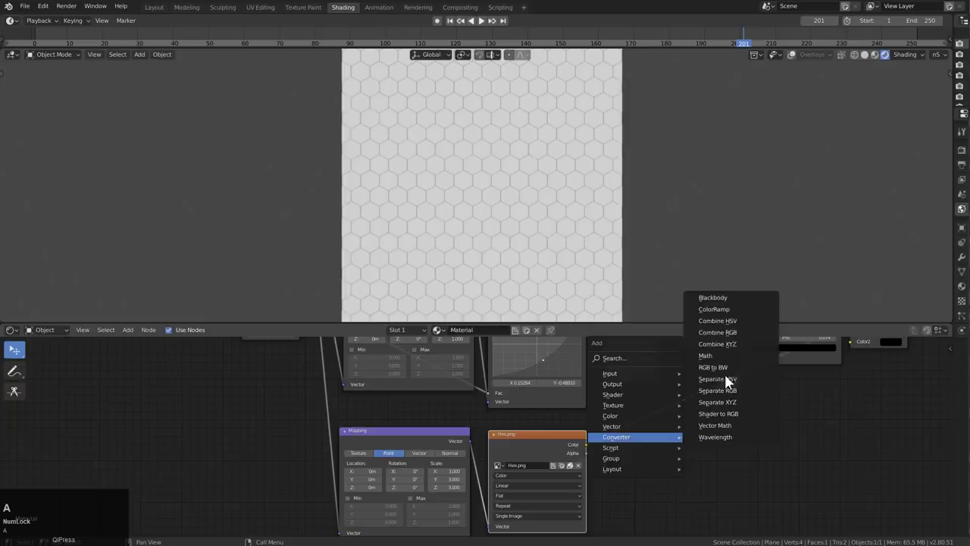
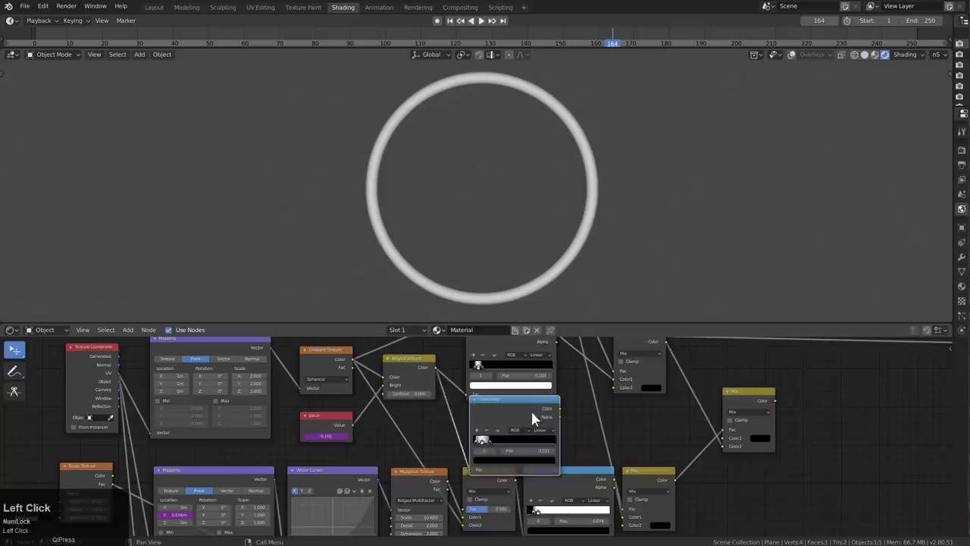
Step: Tidy the node tree and browse to the Color category of the Add menu
{"action": "key", "text": "x"}
{"action": "scroll", "scroll_direction": "down", "scroll_amount": 3}
{"action": "middle_click", "coordinate": [559, 404]}
{"action": "left_click", "coordinate": [586, 395]}
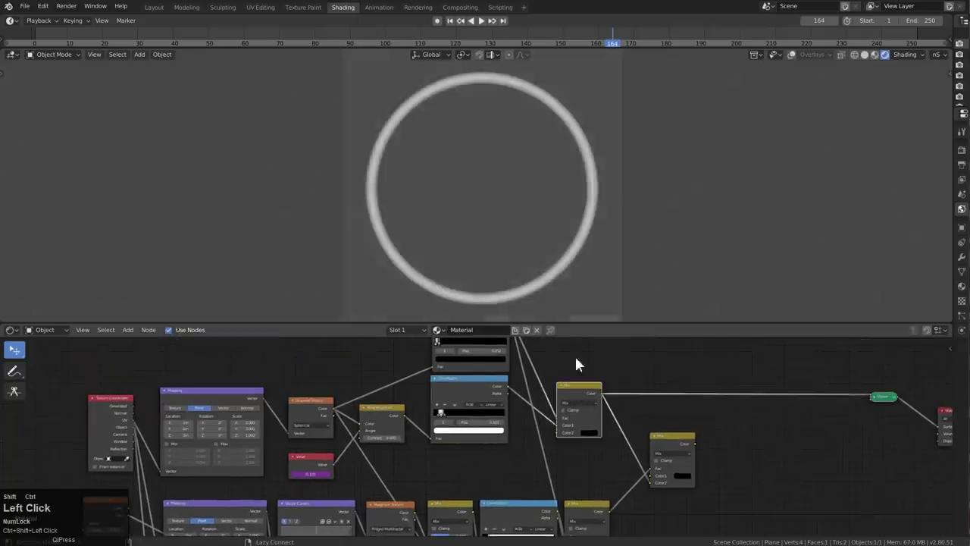
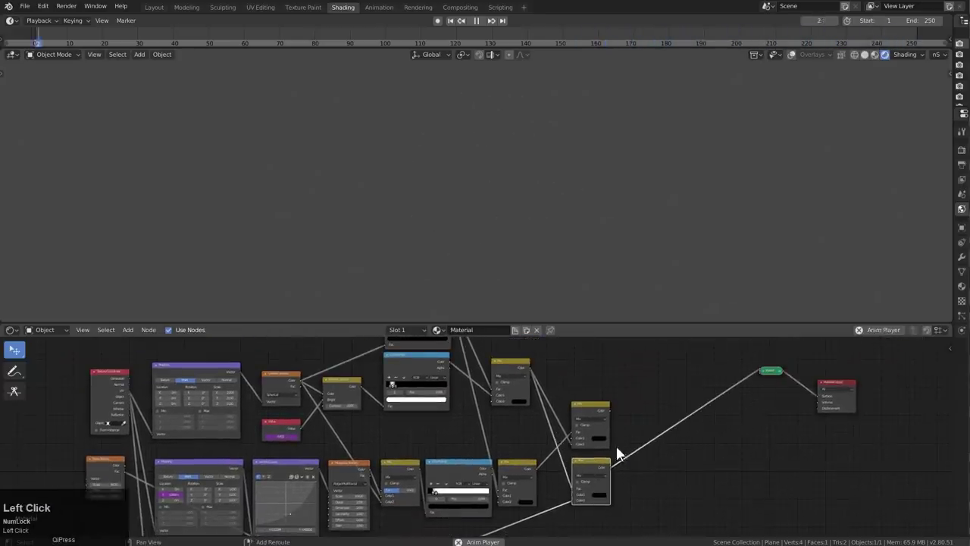
{"action": "left_click", "coordinate": [594, 416]}
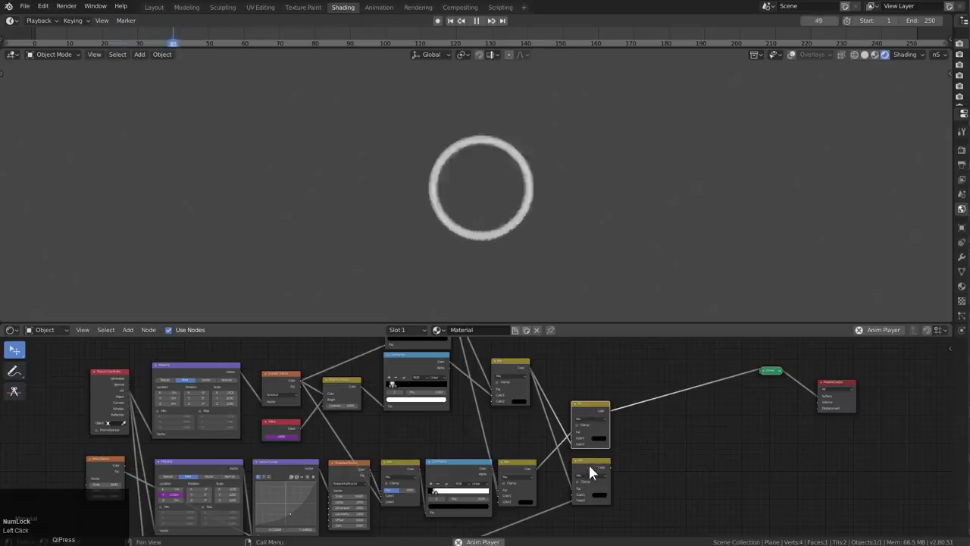
{"action": "left_click", "coordinate": [599, 469]}
Step: Add a MixRGB with white second colour and place it before the Viewer output
{"action": "key", "text": "a"}
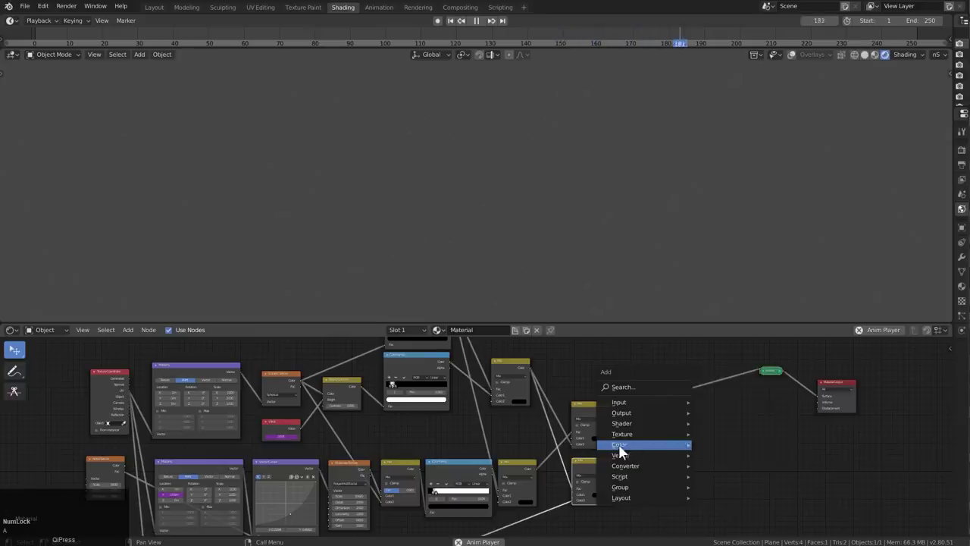
{"action": "left_click_drag", "start_coordinate": [736, 502], "coordinate": [671, 448]}
{"action": "scroll", "scroll_direction": "up", "scroll_amount": 3}
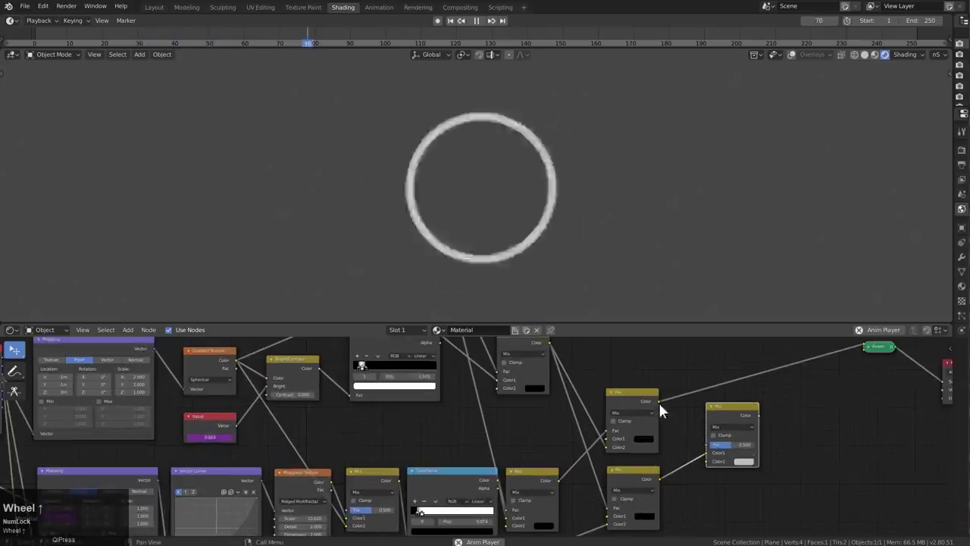
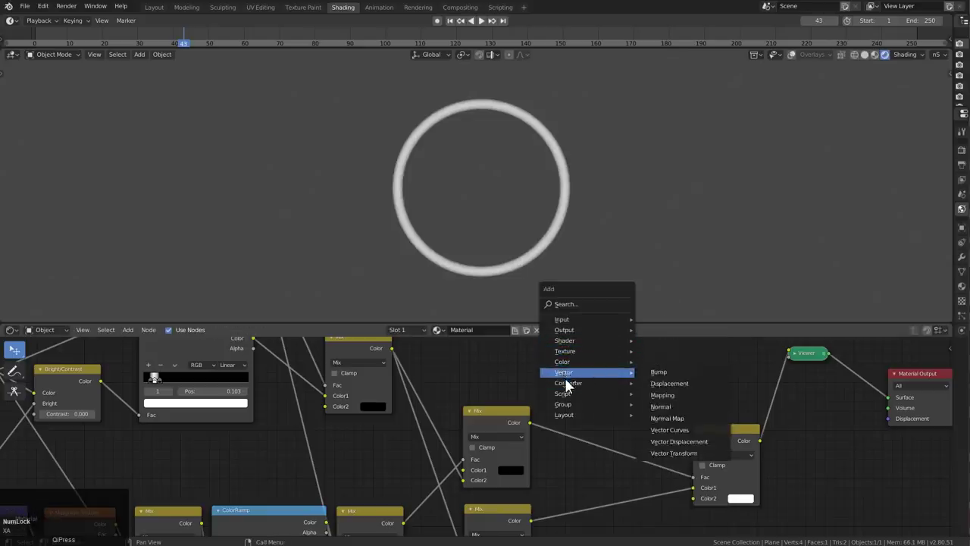
Step: Add a ColorRamp feeding the Mix factor and shift its black and white stops
{"action": "left_click", "coordinate": [677, 396]}
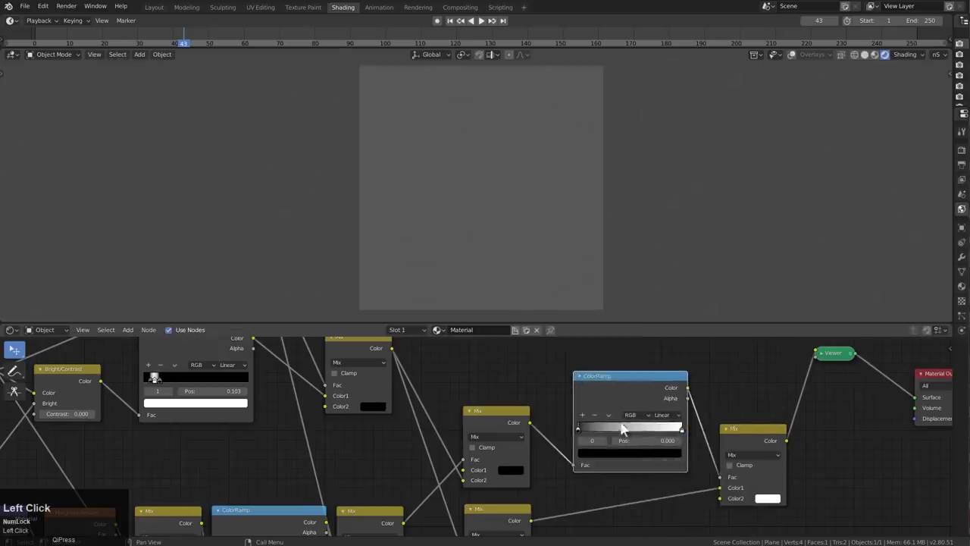
{"action": "scroll", "scroll_direction": "up", "scroll_amount": 3}
{"action": "left_click_drag", "start_coordinate": [782, 433], "coordinate": [710, 370]}
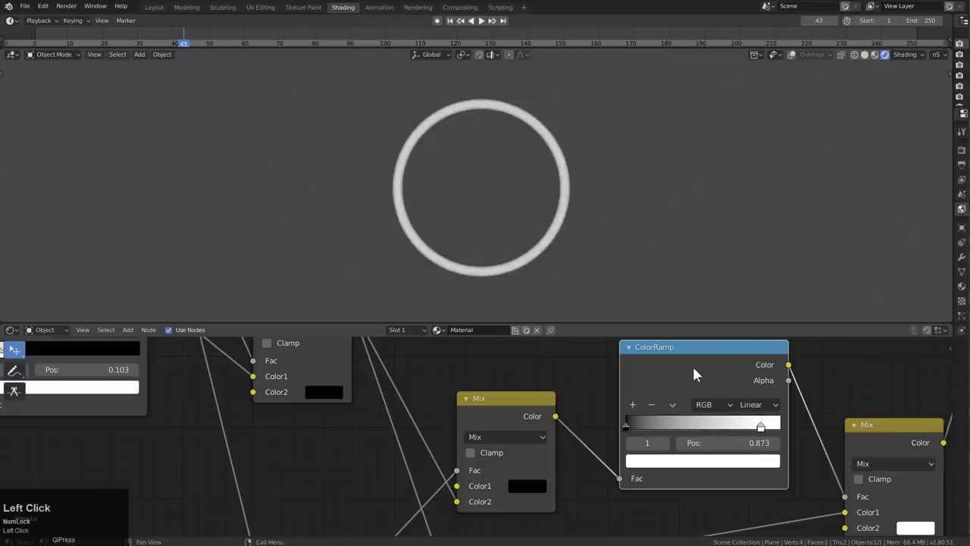
{"action": "left_click_drag", "start_coordinate": [635, 428], "coordinate": [634, 412]}
{"action": "key", "text": "q"}
Step: Bunch the ramp stops near the left for a thin ring outline and resume playback
{"action": "left_click_drag", "start_coordinate": [641, 430], "coordinate": [699, 427]}
{"action": "scroll", "scroll_direction": "up", "scroll_amount": 3}
{"action": "left_click_drag", "start_coordinate": [722, 428], "coordinate": [598, 407]}
{"action": "scroll", "scroll_direction": "down", "scroll_amount": 3}
{"action": "key", "text": "shift+space"}
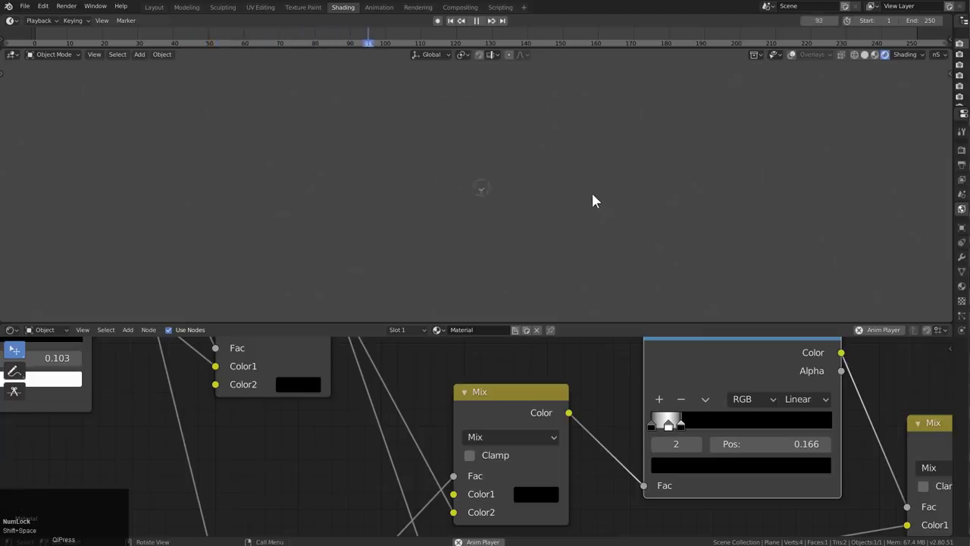
{"action": "scroll", "scroll_direction": "down", "scroll_amount": 3}
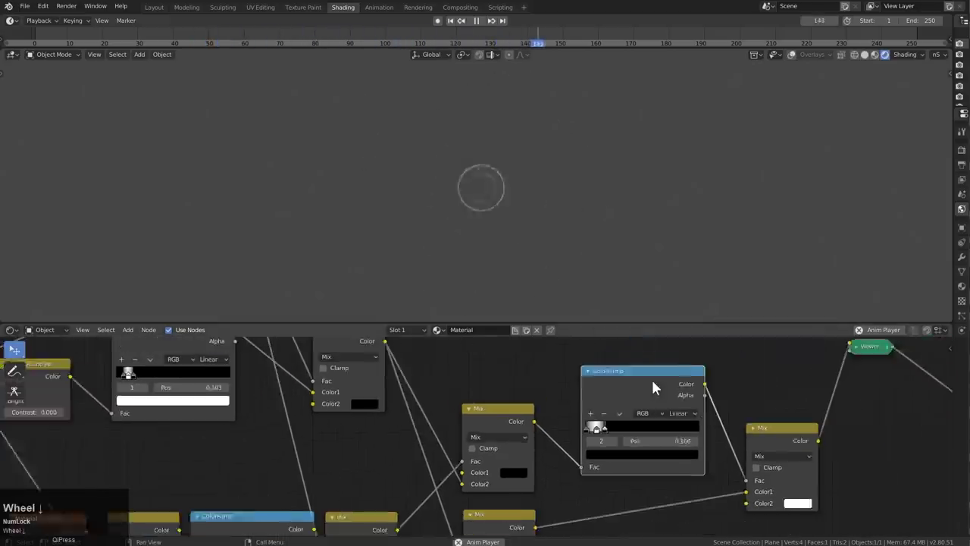
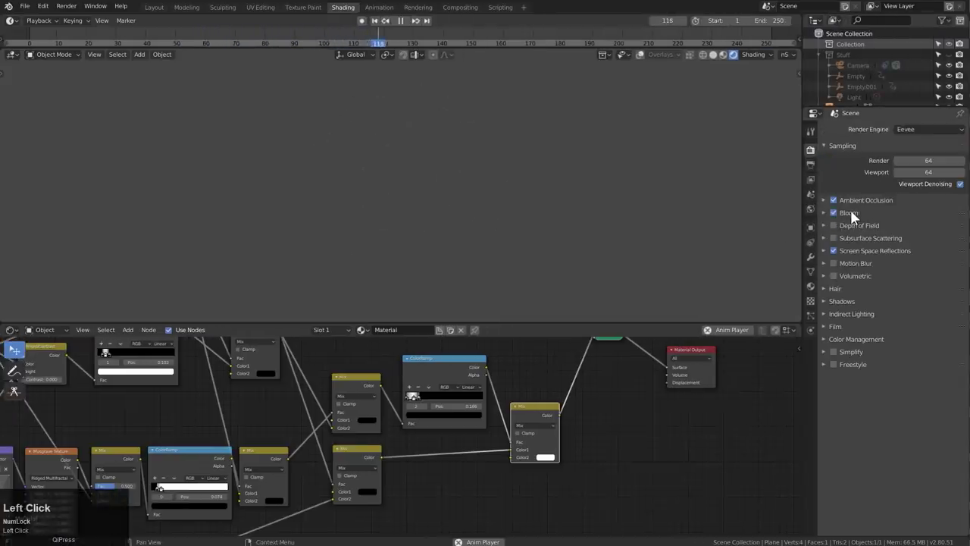
Step: Enable Eevee Bloom in Render Properties and raise its Intensity to 2
{"action": "key", "text": "2"}
{"action": "middle_click", "coordinate": [582, 406]}
{"action": "scroll", "scroll_direction": "up", "scroll_amount": 3}
{"action": "left_click", "coordinate": [653, 353]}
{"action": "key", "text": "2"}
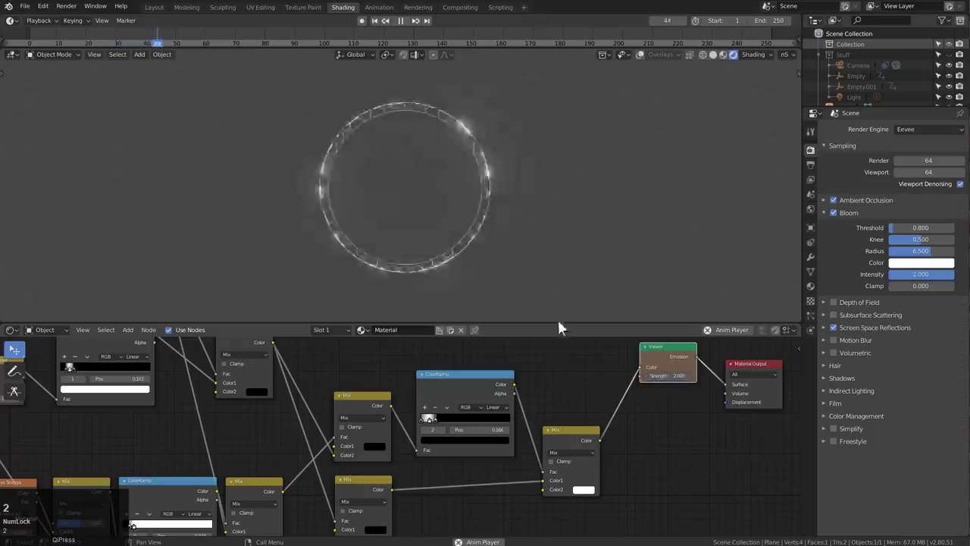
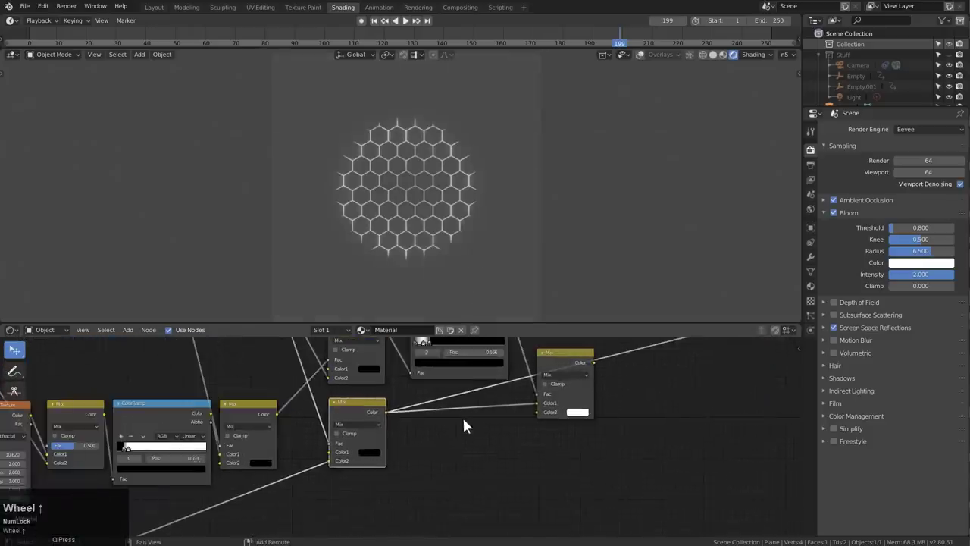
Step: Add a ColorRamp below the mix nodes plus a fresh MixRGB for the hexagon material
{"action": "key", "text": "a"}
{"action": "left_click_drag", "start_coordinate": [449, 423], "coordinate": [477, 476]}
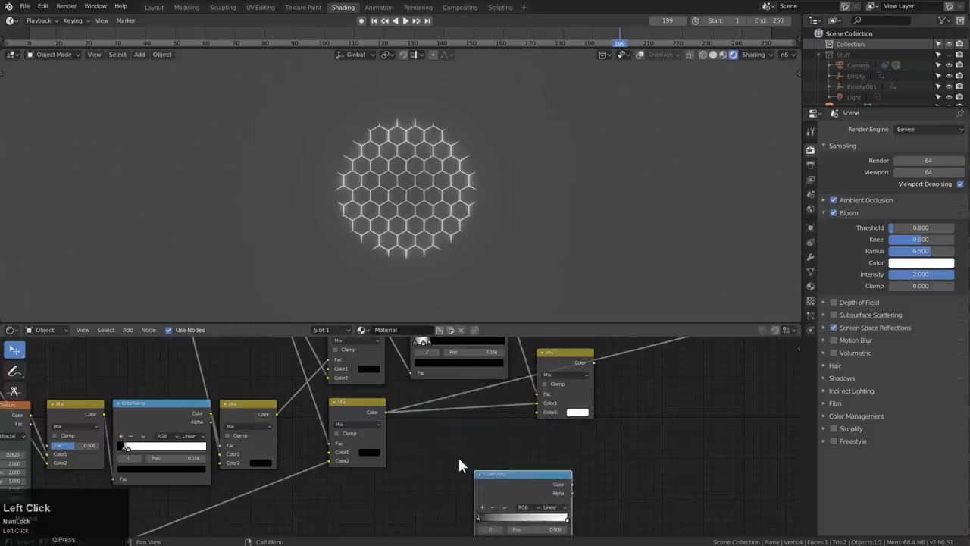
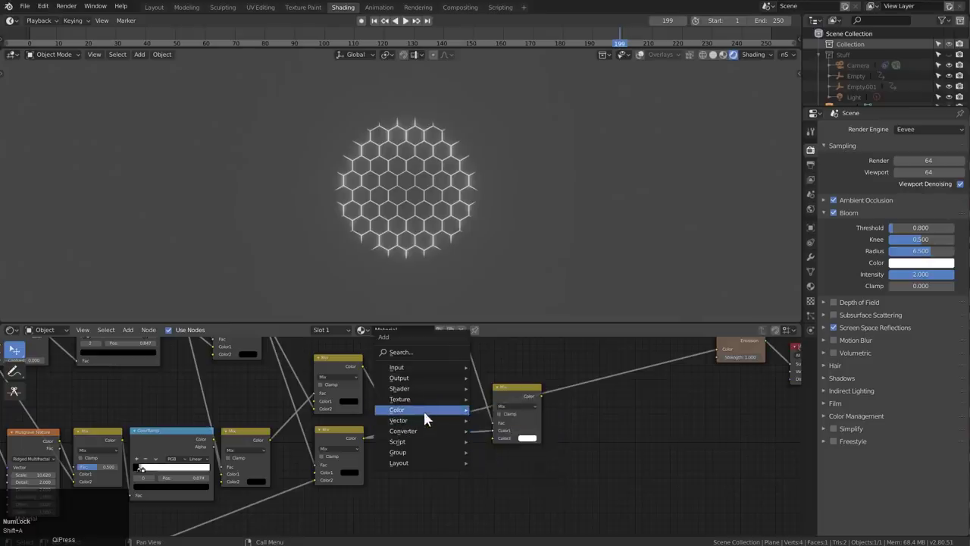
{"action": "left_click", "coordinate": [501, 469]}
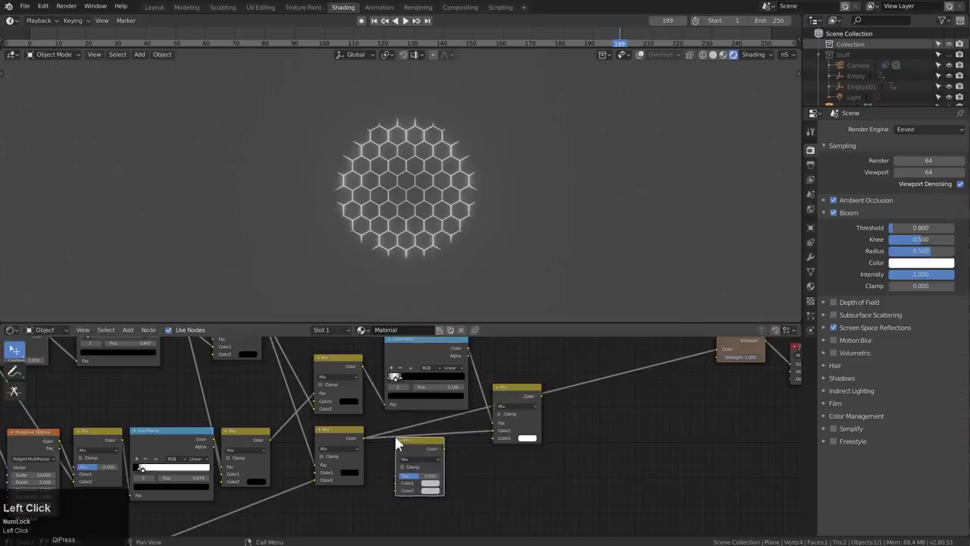
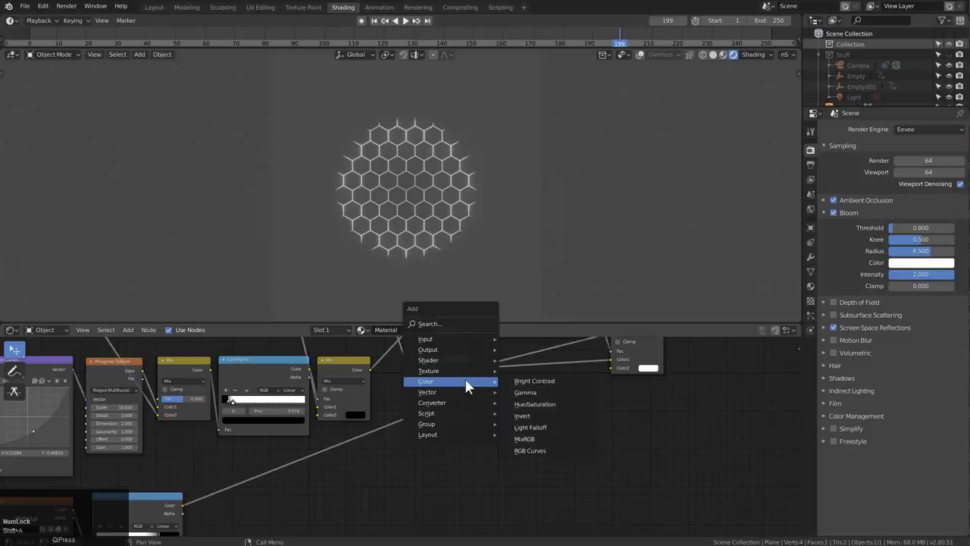
Step: Add another Mix node wired from the previous Mix and choose its blend type for Multiply
{"action": "left_click", "coordinate": [533, 442]}
{"action": "key", "text": "g"}
{"action": "left_click", "coordinate": [525, 417]}
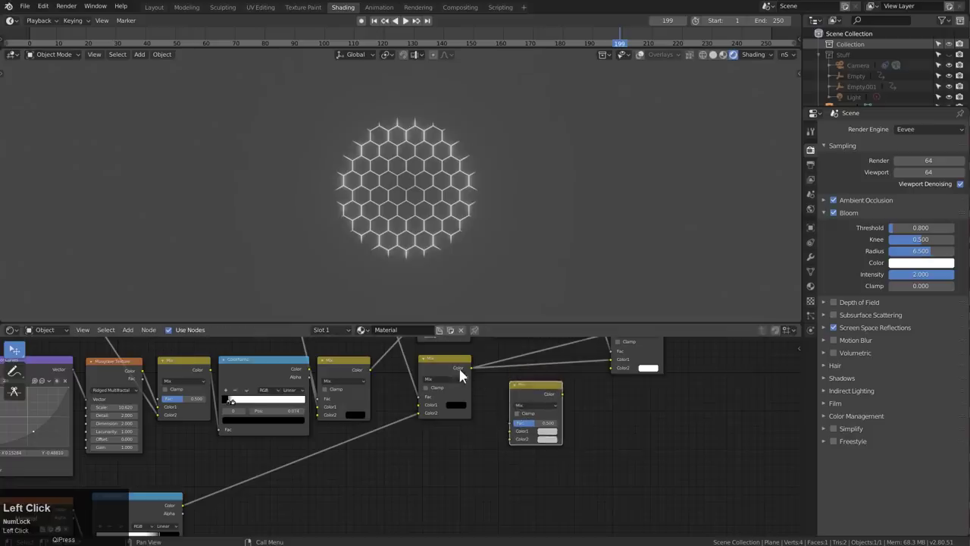
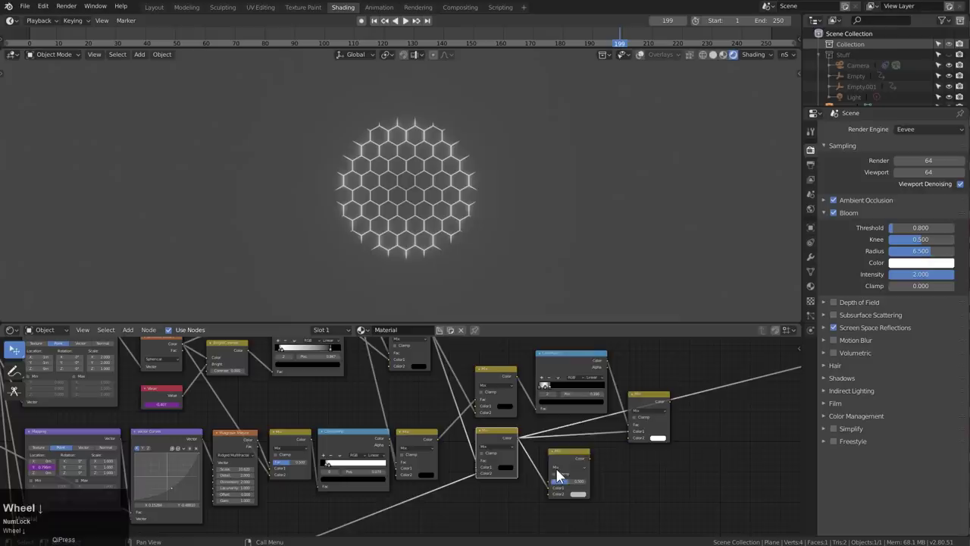
{"action": "left_click", "coordinate": [563, 474]}
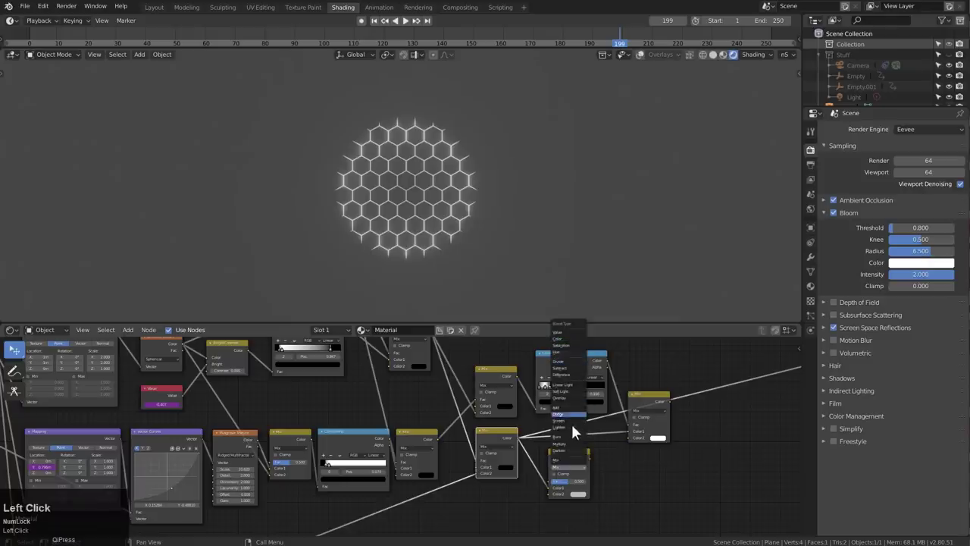
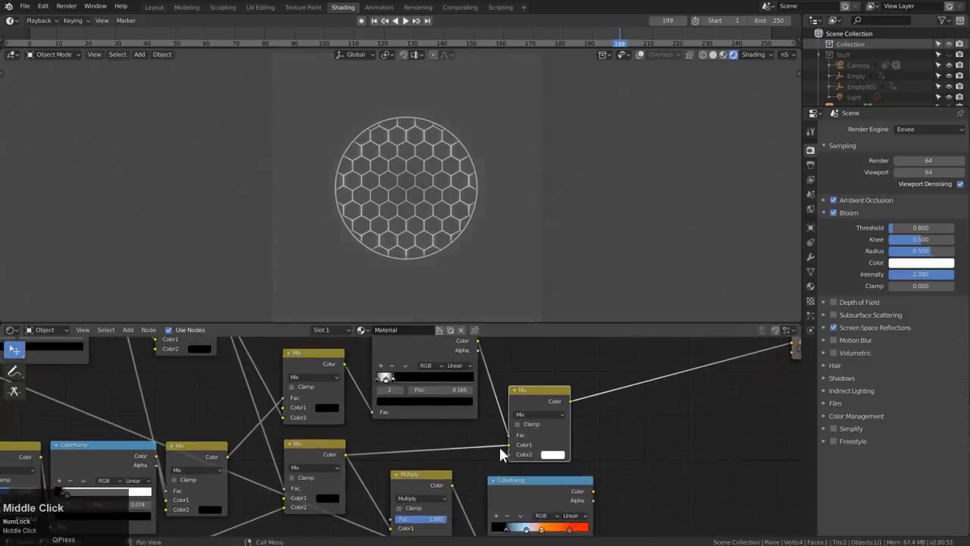
Step: Connect the orange ColorRamp's colour into the final Multiply mix so the hexagons glow orange
{"action": "left_click", "coordinate": [323, 451]}
{"action": "middle_click", "coordinate": [546, 487]}
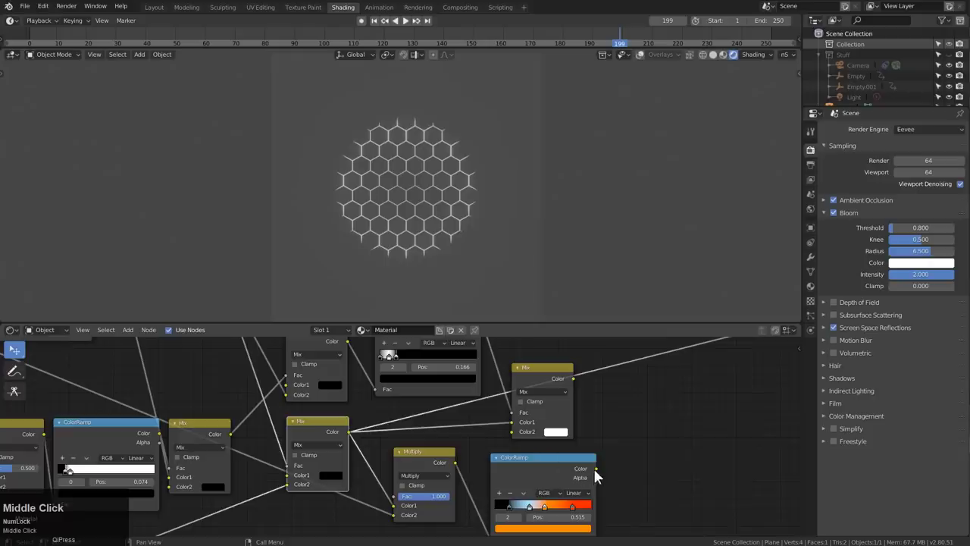
{"action": "left_click_drag", "start_coordinate": [526, 444], "coordinate": [522, 443]}
{"action": "left_click_drag", "start_coordinate": [492, 437], "coordinate": [566, 377]}
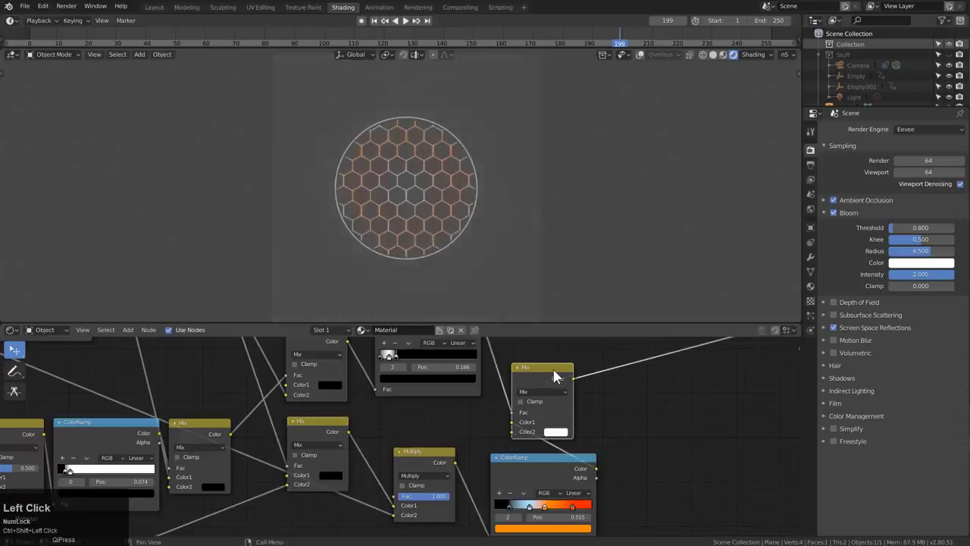
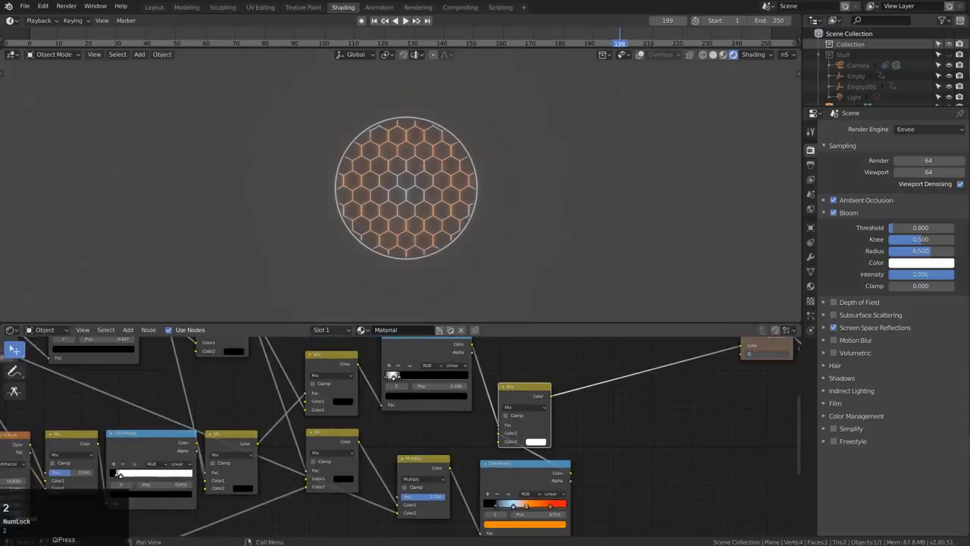
Step: Play the animation to watch the bloom-lit hexagon disc pulse and shrink
{"action": "key", "text": "space"}
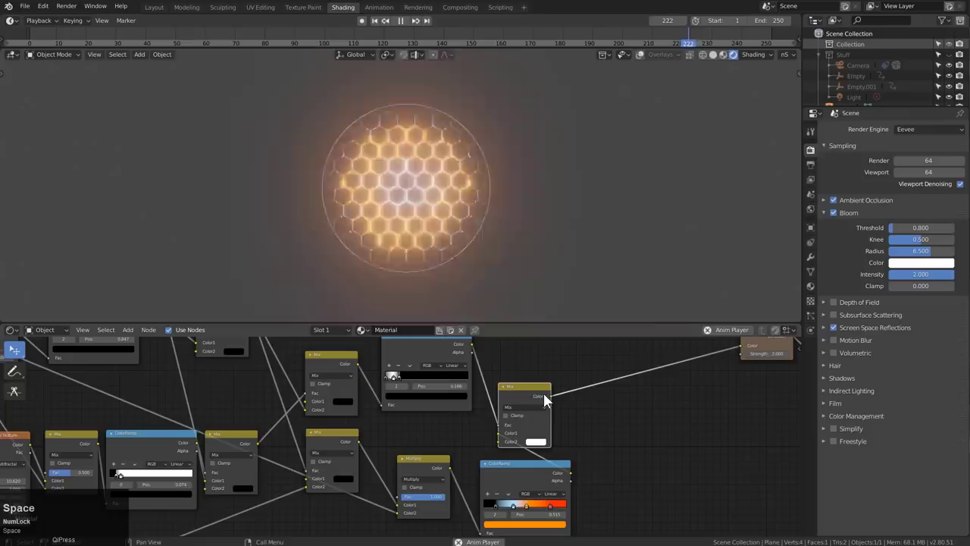
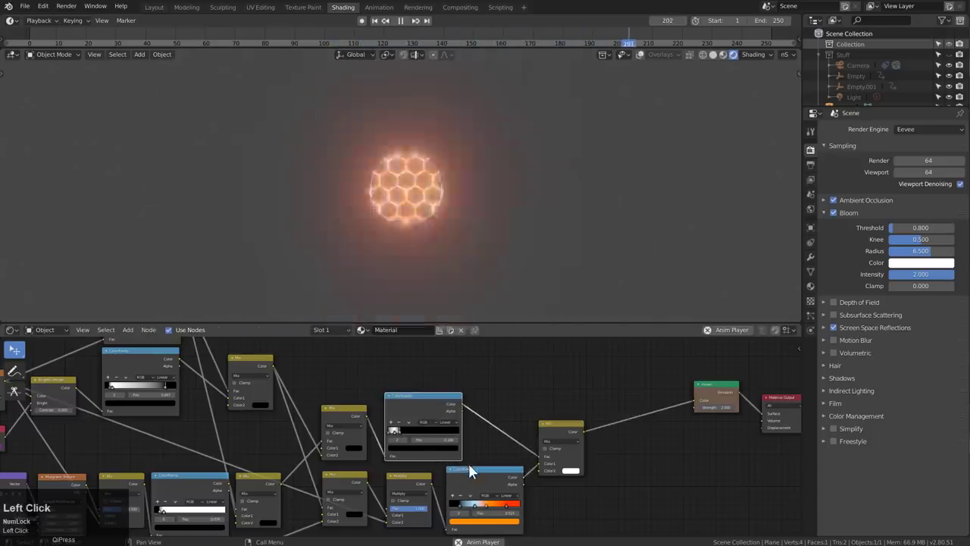
Step: Frame the whole node tree and zoom onto the Texture Coordinate and Mapping nodes
{"action": "left_click", "coordinate": [476, 474]}
{"action": "key", "text": "g"}
{"action": "left_click", "coordinate": [475, 481]}
{"action": "left_click", "coordinate": [558, 434]}
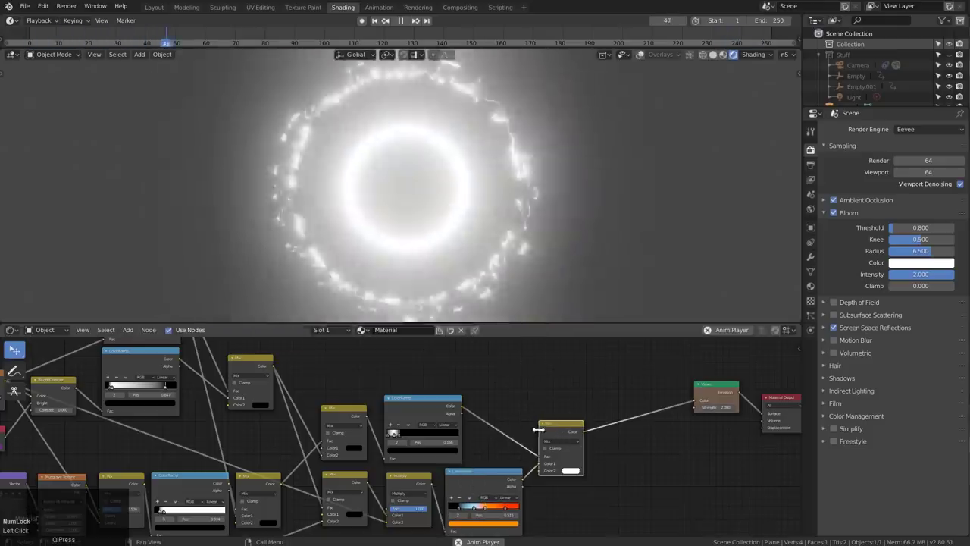
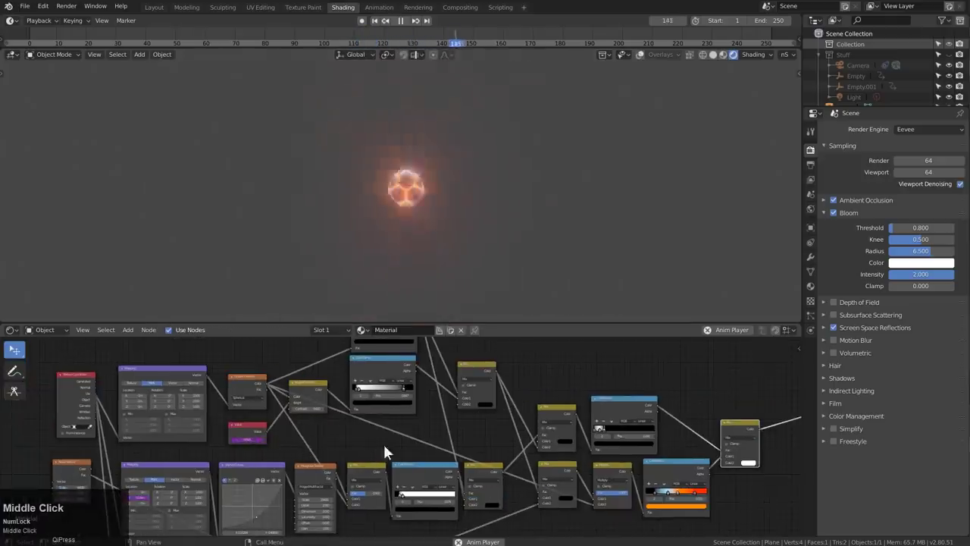
Step: Try green, blue and pink tints on the final Mix colour, return it to white, and disable Bloom
{"action": "scroll", "scroll_direction": "up", "scroll_amount": 3}
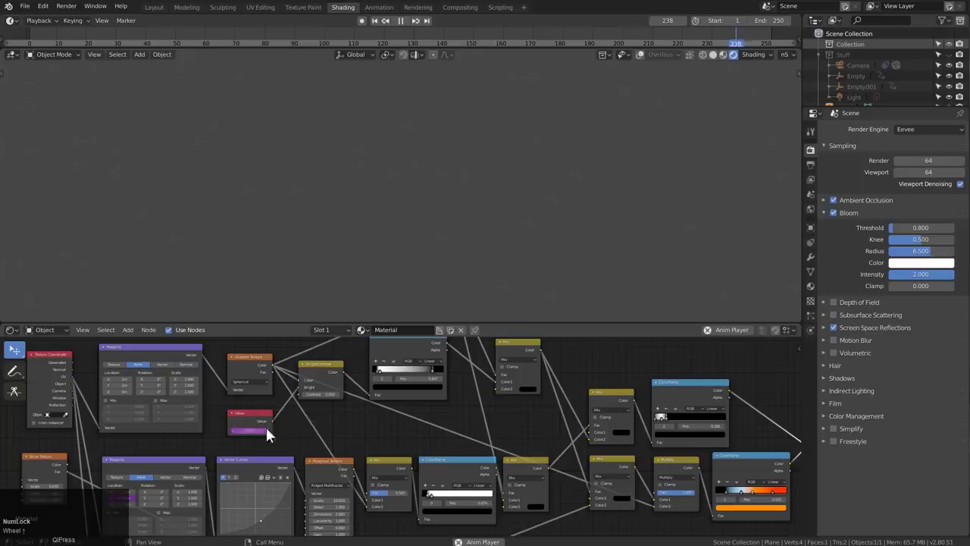
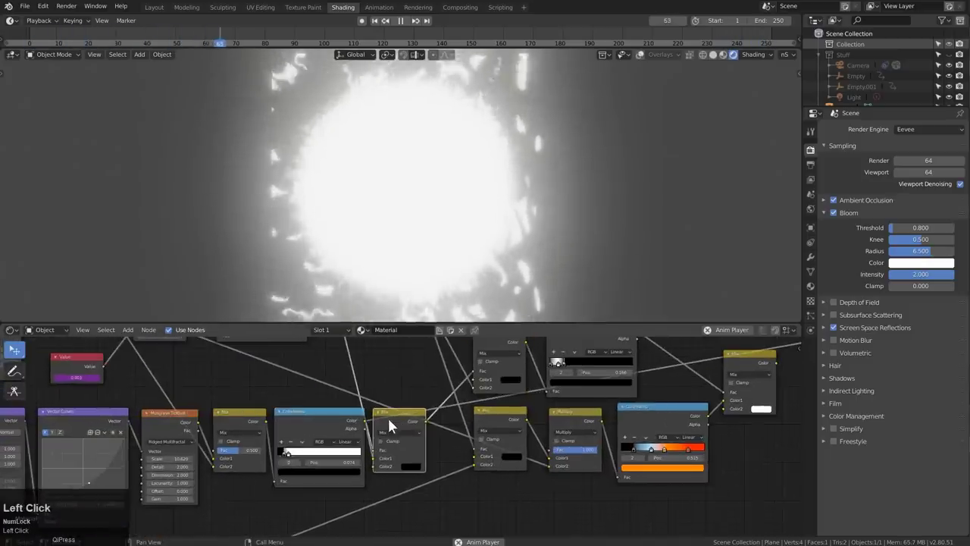
{"action": "left_click", "coordinate": [399, 428]}
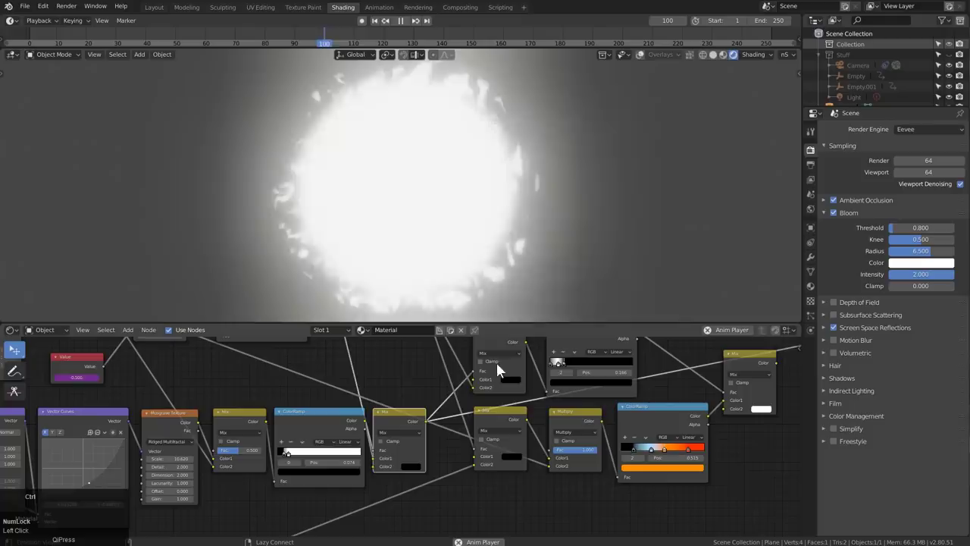
{"action": "left_click", "coordinate": [503, 348]}
{"action": "left_click_drag", "start_coordinate": [504, 402], "coordinate": [563, 360]}
{"action": "left_click", "coordinate": [563, 360]}
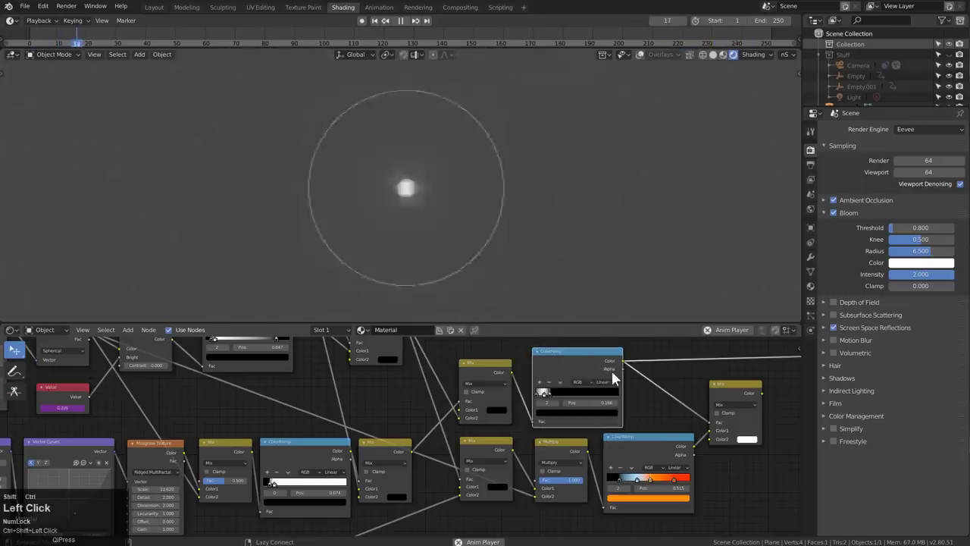
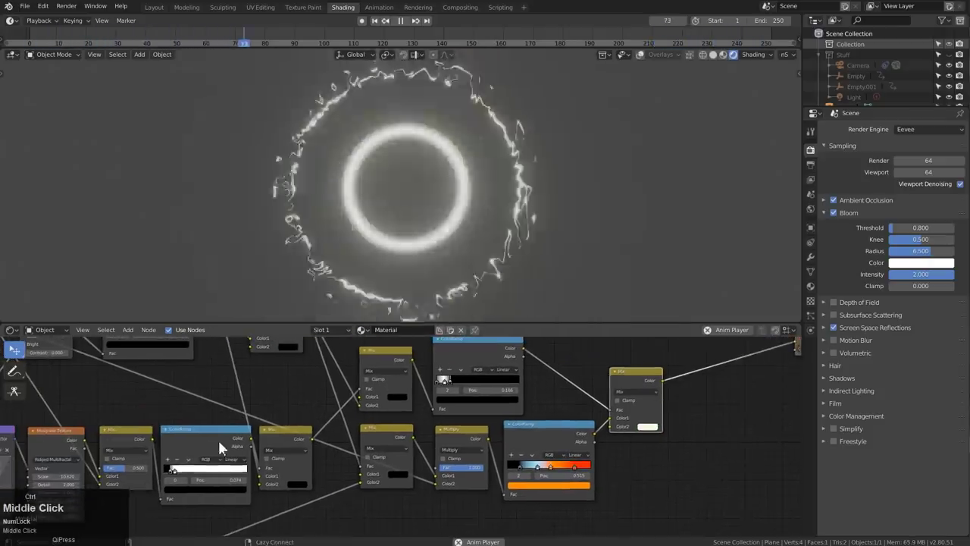
{"action": "left_click", "coordinate": [223, 443]}
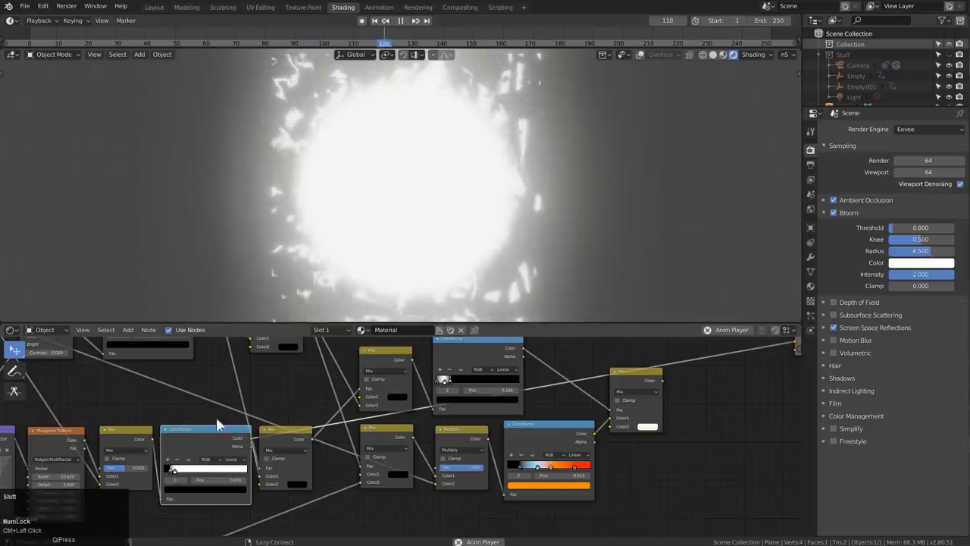
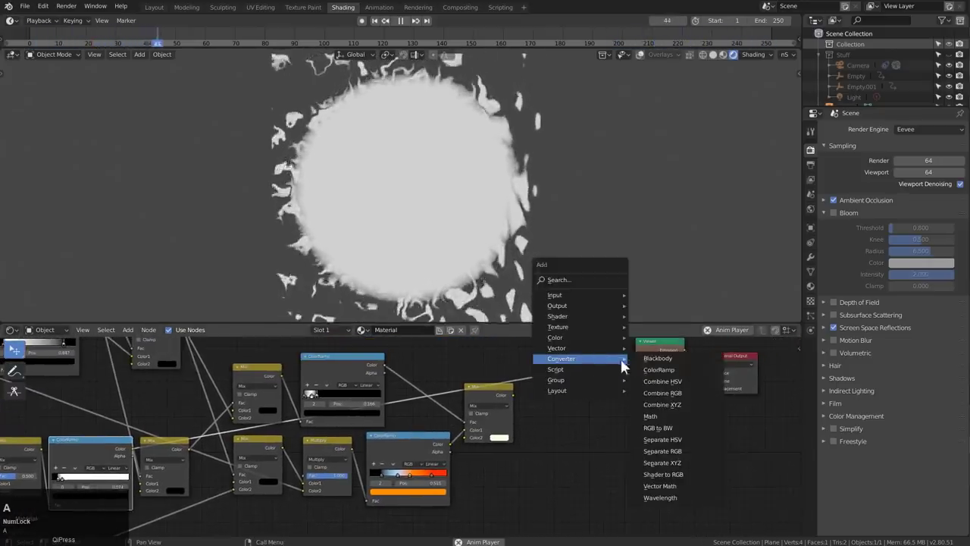
Step: Add a second ColorRamp node beside the final Mix node for the outer fragments
{"action": "left_click", "coordinate": [657, 373]}
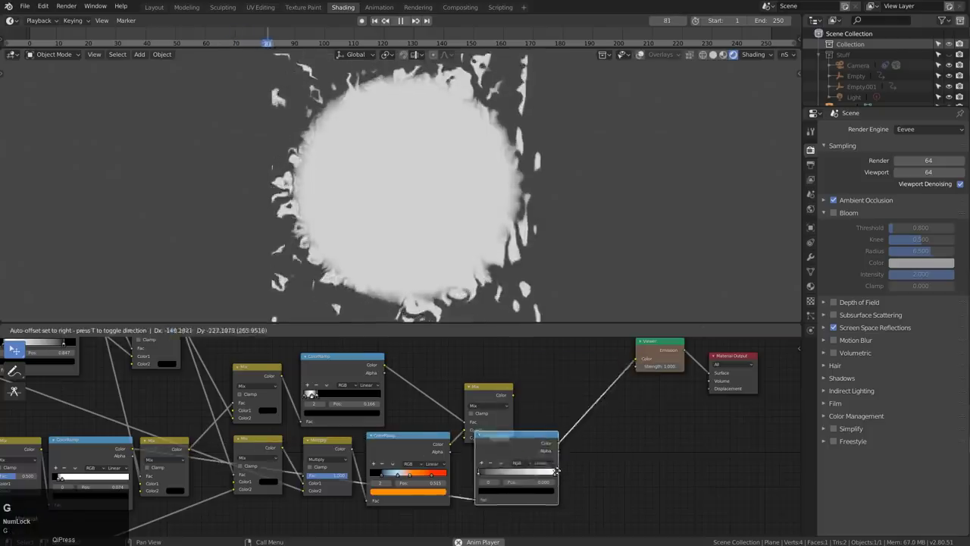
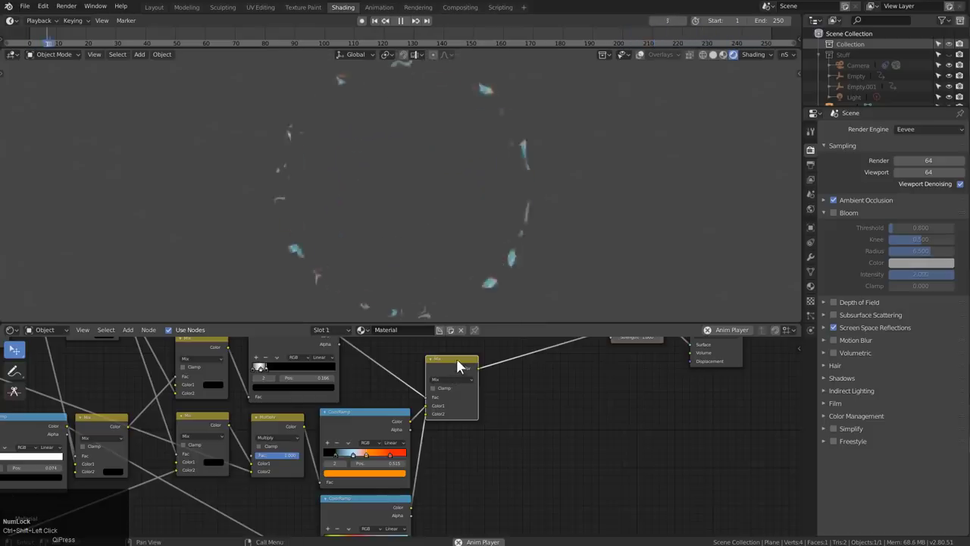
Step: Copy the first ramp's yellow-to-orange-red gradient onto the new ColorRamp, replacing its yellow-to-cyan one
{"action": "middle_click", "coordinate": [419, 472]}
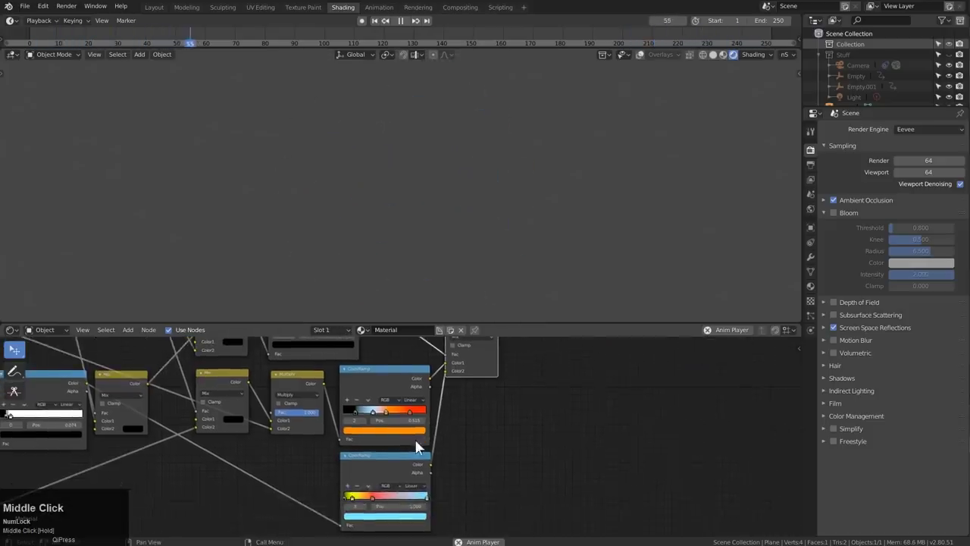
{"action": "scroll", "scroll_direction": "up", "scroll_amount": 3}
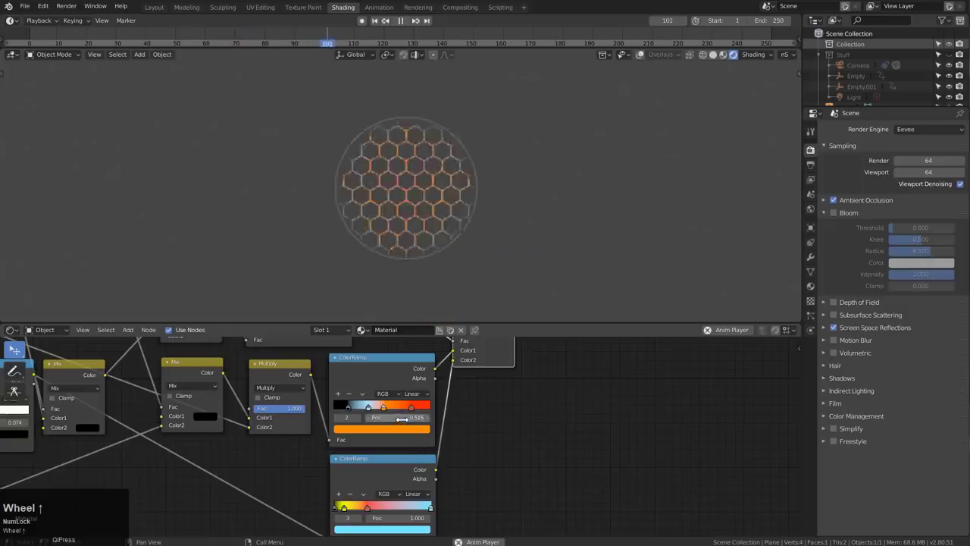
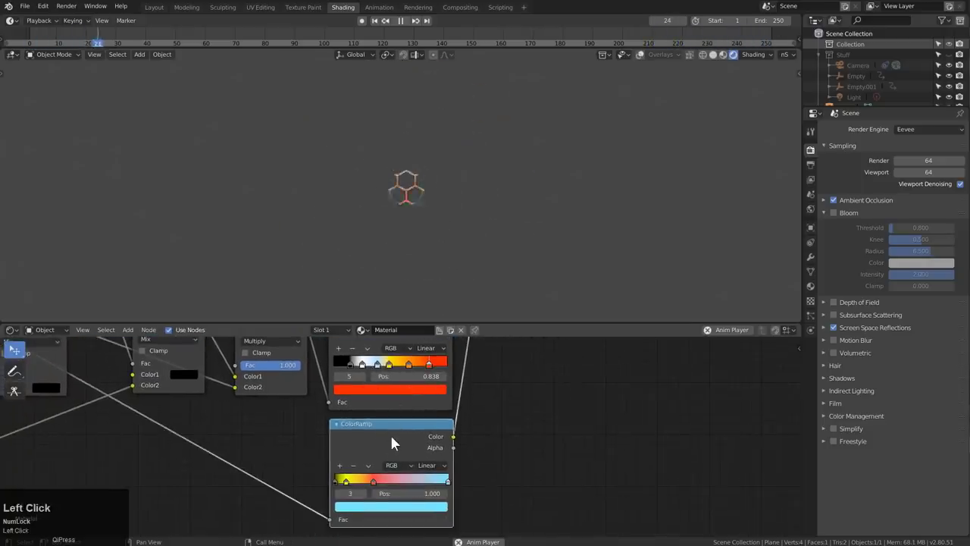
{"action": "scroll", "scroll_direction": "down", "scroll_amount": 3}
{"action": "left_click", "coordinate": [392, 357]}
{"action": "key", "text": "d"}
{"action": "left_click", "coordinate": [284, 463]}
{"action": "key", "text": "ctrl+x"}
{"action": "left_click", "coordinate": [254, 455]}
{"action": "key", "text": "g"}
{"action": "left_click", "coordinate": [389, 437]}
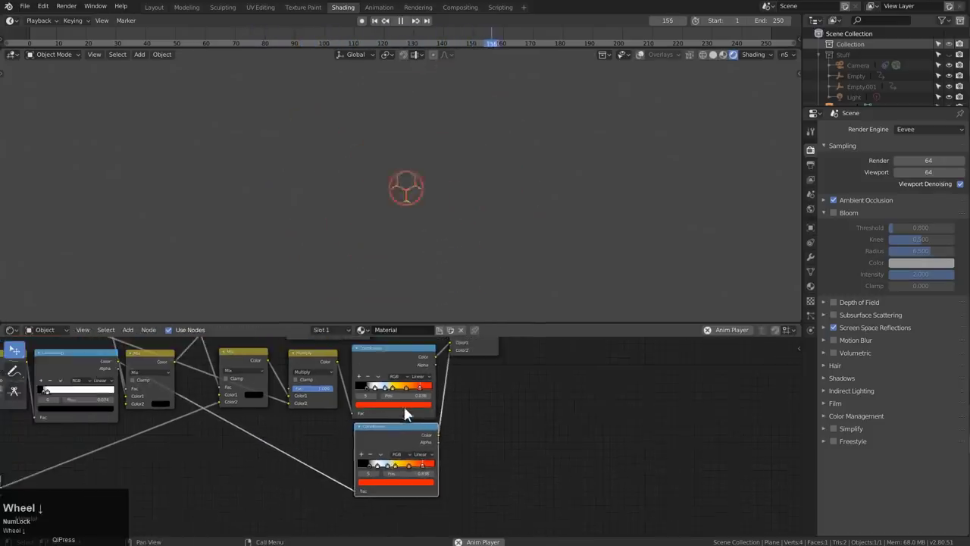
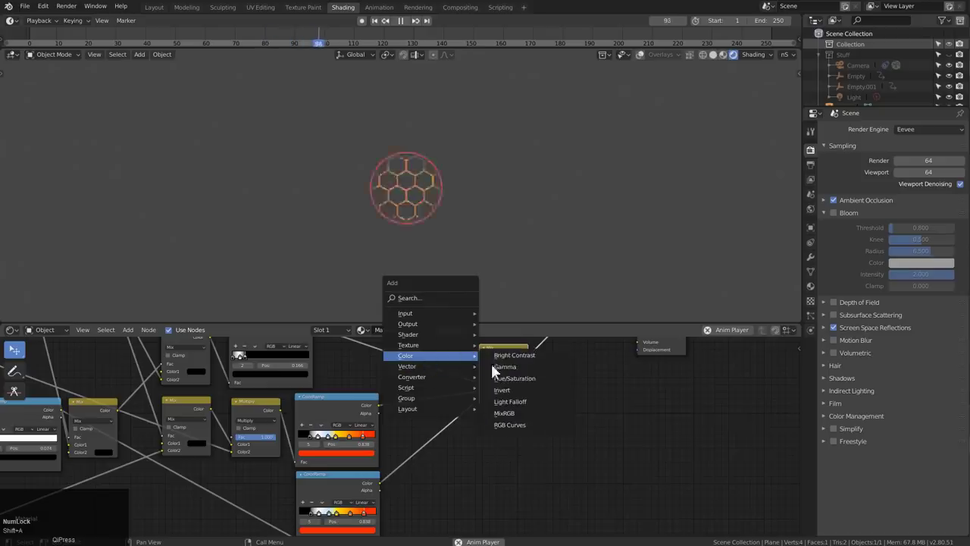
Step: Add Hue/Saturation/Value nodes after both ColorRamps, re-enable Bloom, and select the Plane for modifiers
{"action": "left_click", "coordinate": [520, 384]}
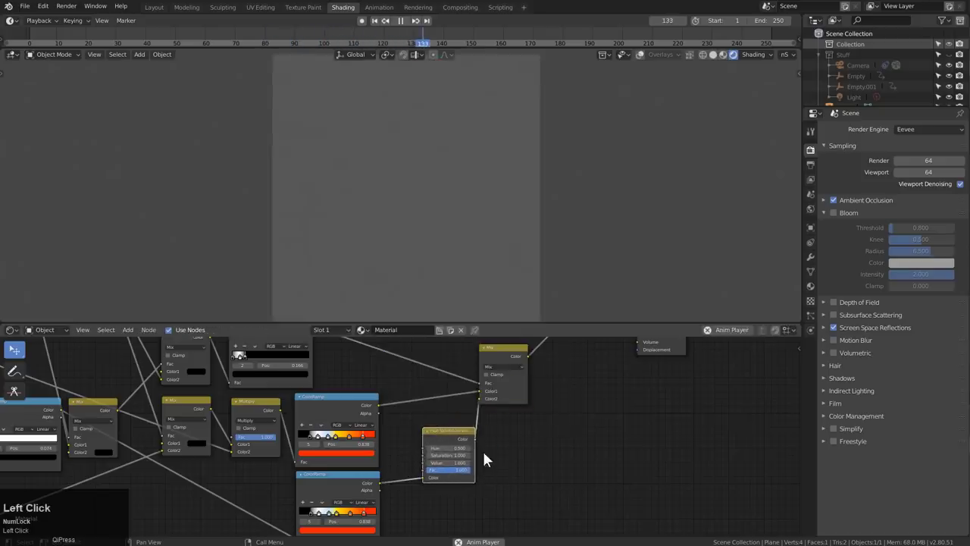
{"action": "key", "text": "d"}
{"action": "left_click", "coordinate": [476, 408]}
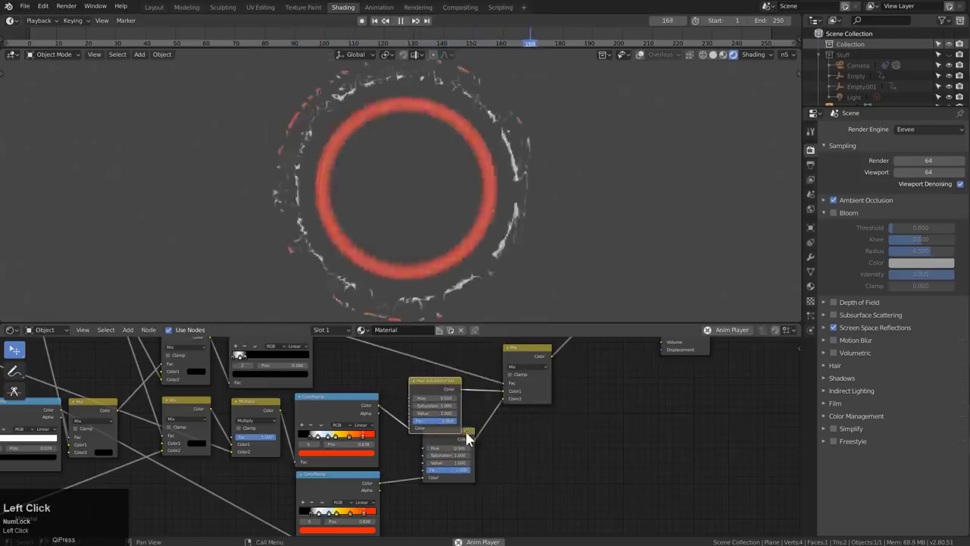
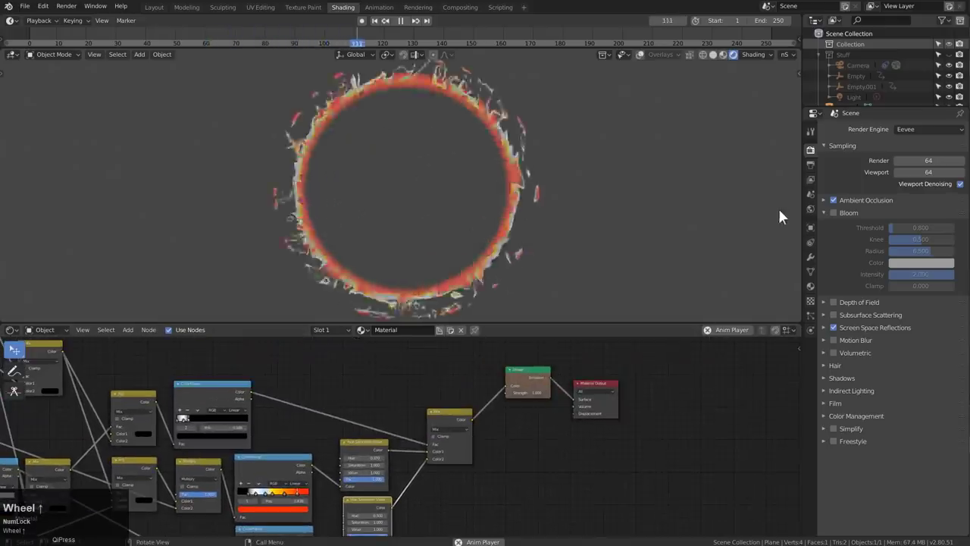
{"action": "left_click", "coordinate": [836, 221]}
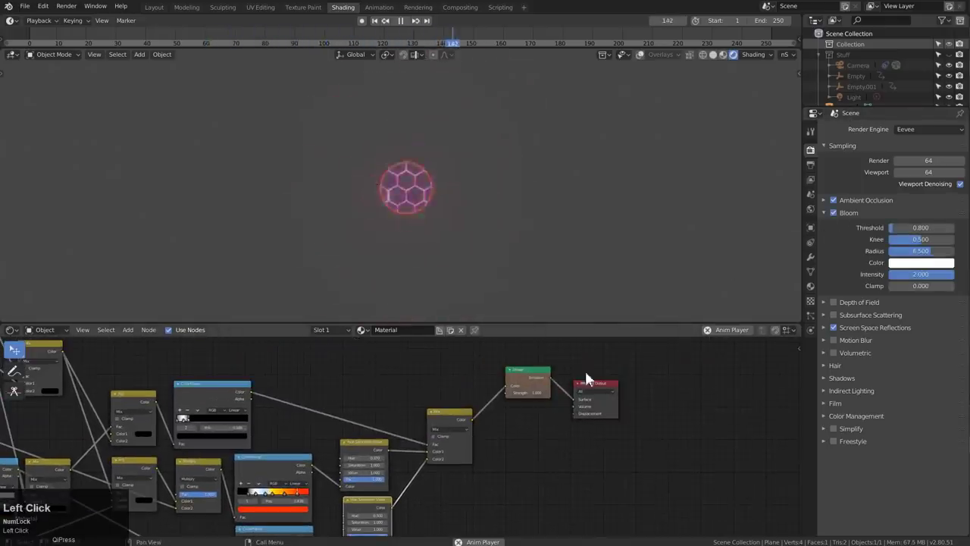
{"action": "key", "text": "2"}
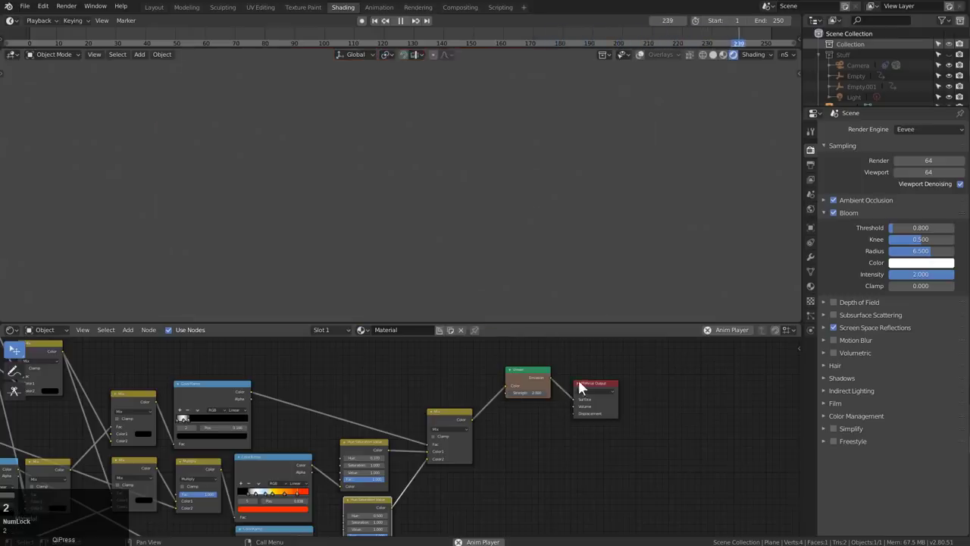
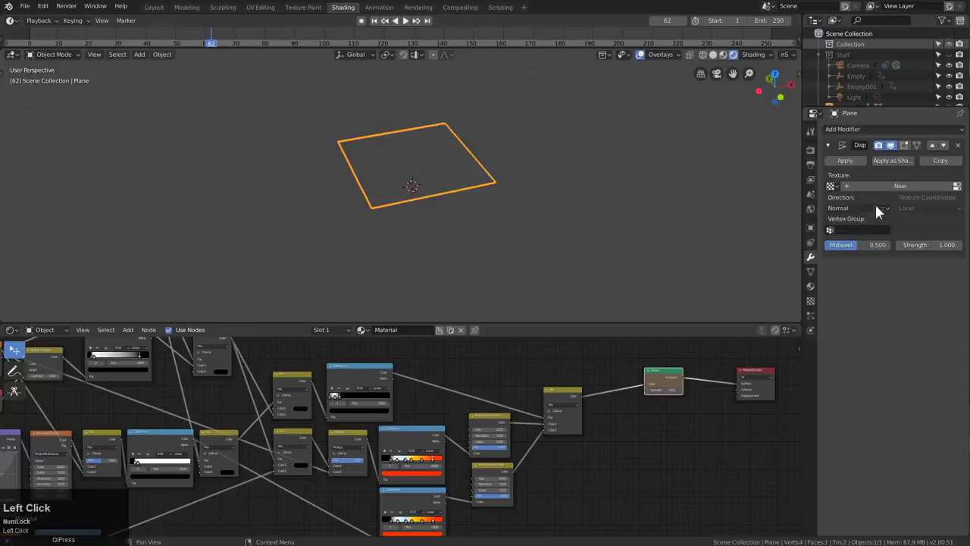
Step: Set the Displace modifier direction to Z and add a Simple Subdivision Surface modifier
{"action": "left_click", "coordinate": [890, 212]}
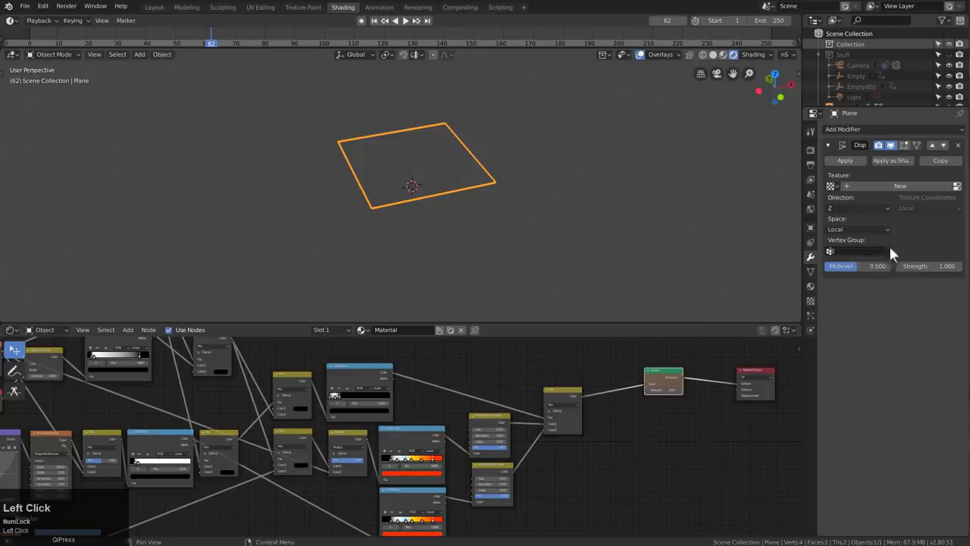
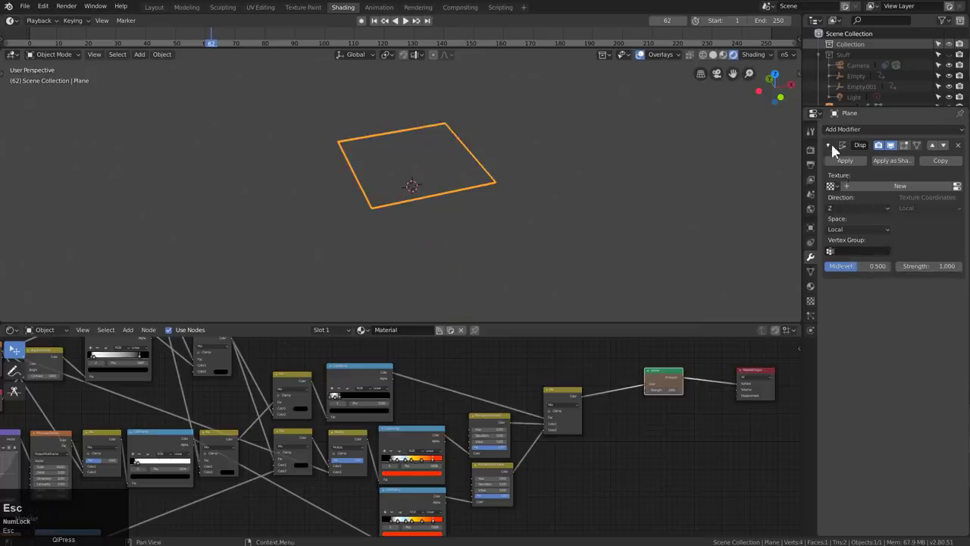
{"action": "left_click", "coordinate": [839, 137]}
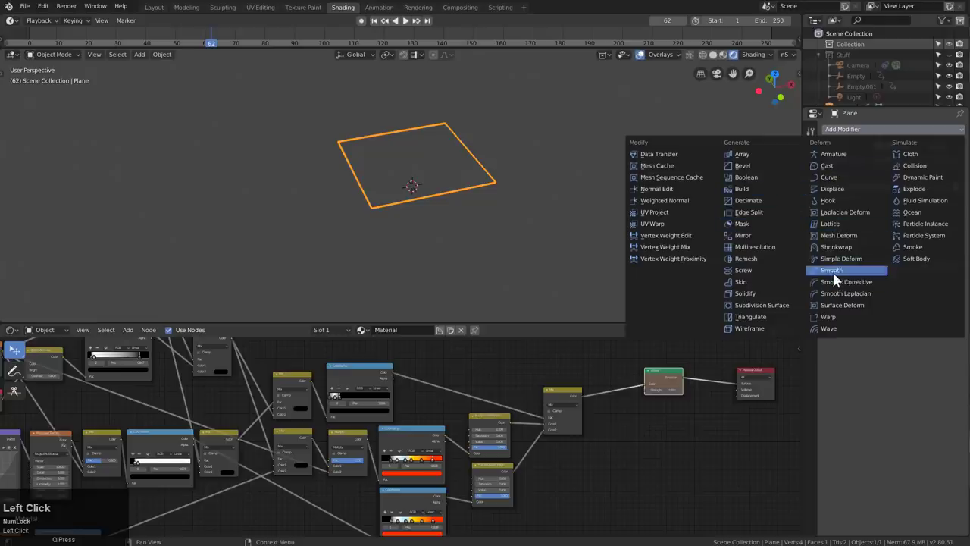
{"action": "left_click", "coordinate": [775, 307]}
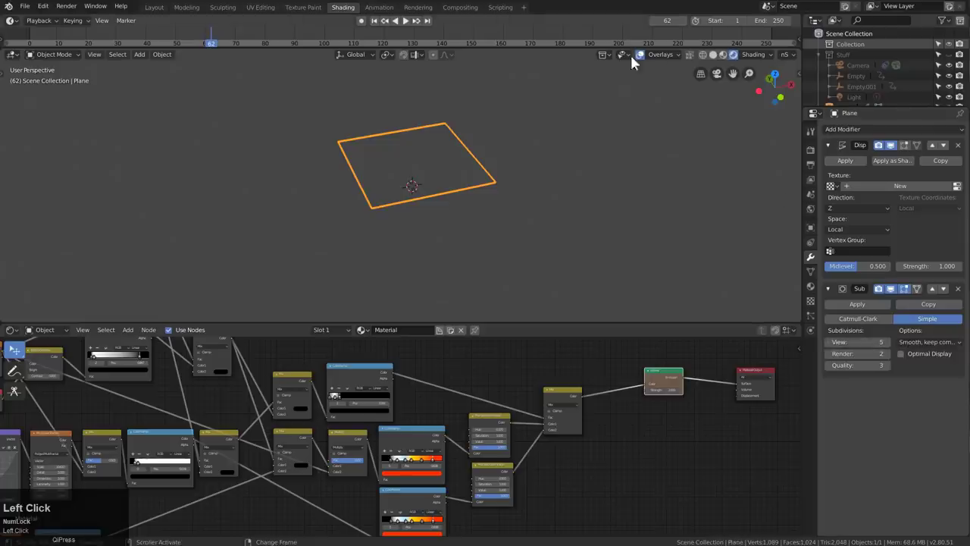
Step: Set the Subdivision viewport level to 4 and raise Displace strength to 1.8
{"action": "left_click", "coordinate": [678, 63]}
{"action": "scroll", "scroll_direction": "up", "scroll_amount": 3}
{"action": "middle_click", "coordinate": [536, 216]}
{"action": "left_click", "coordinate": [836, 346]}
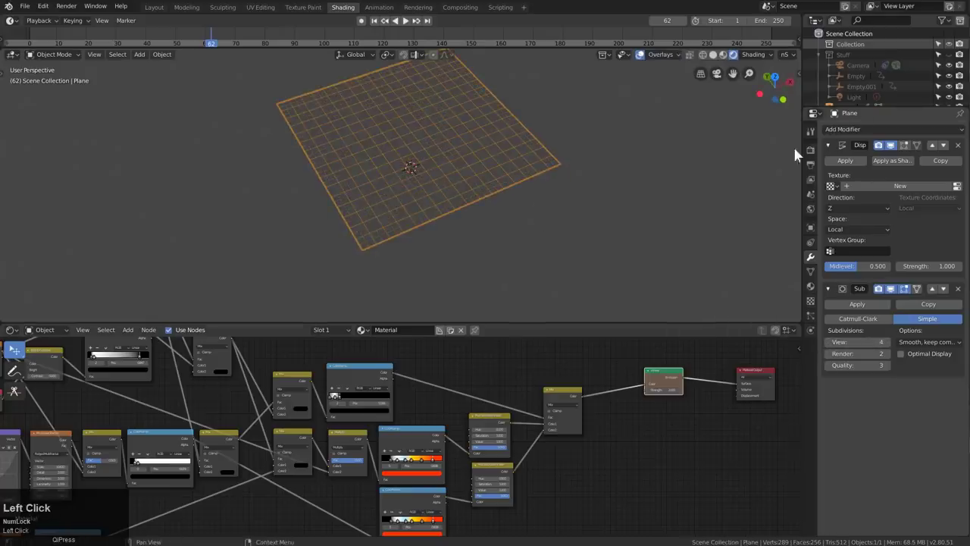
{"action": "middle_click", "coordinate": [388, 258]}
{"action": "scroll", "scroll_direction": "down", "scroll_amount": 3}
Step: Add a Sphere-type Cast modifier at factor 1 so the plane bends into a dome
{"action": "left_click_drag", "start_coordinate": [394, 217], "coordinate": [854, 140]}
{"action": "left_click", "coordinate": [854, 140]}
{"action": "left_click_drag", "start_coordinate": [515, 218], "coordinate": [914, 437]}
{"action": "left_click", "coordinate": [914, 437]}
{"action": "key", "text": "a"}
{"action": "type", "text": "a1"}
{"action": "key", "text": "a"}
{"action": "middle_click", "coordinate": [533, 246]}
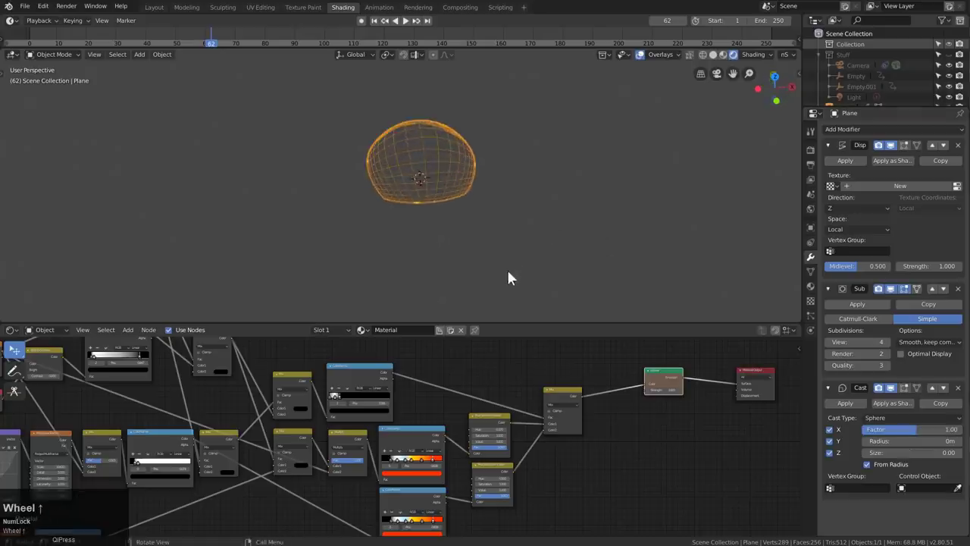
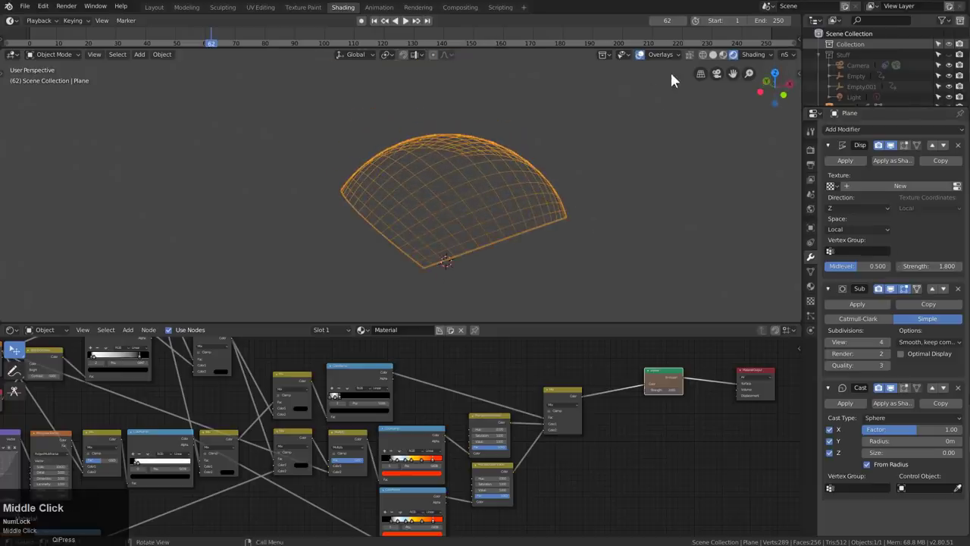
Step: Collapse the Displace, Subdivision and Cast modifier panels
{"action": "left_click", "coordinate": [832, 151]}
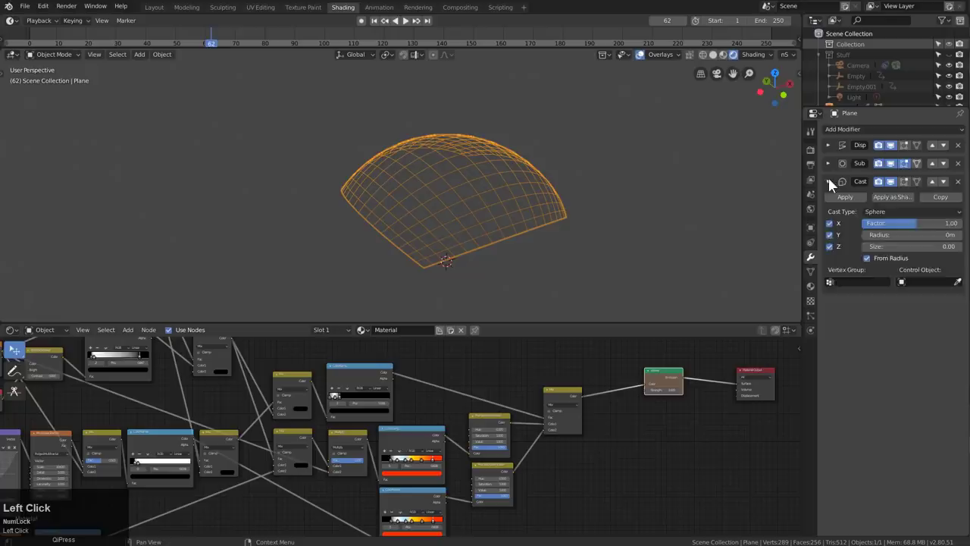
{"action": "middle_click", "coordinate": [561, 164]}
{"action": "left_click", "coordinate": [603, 153]}
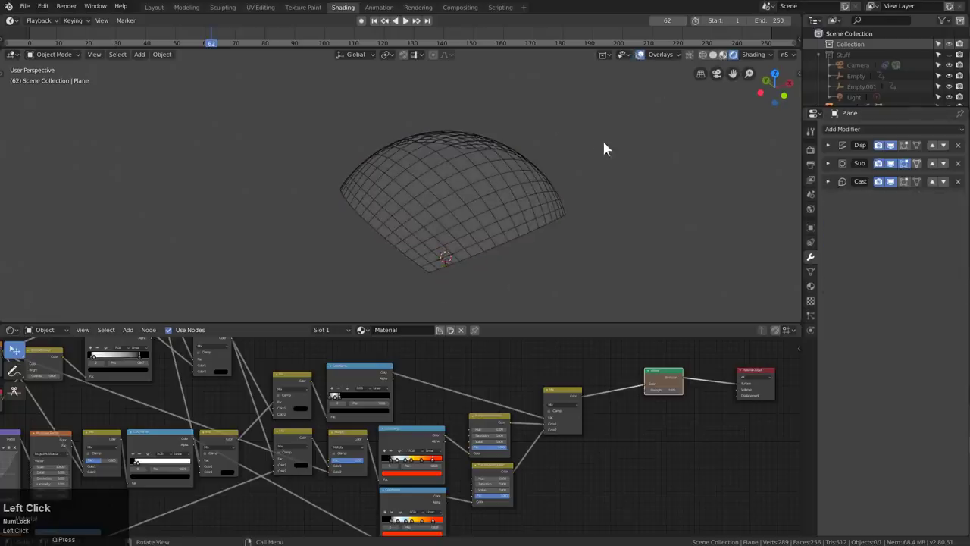
Step: Switch the viewport to Rendered shading and play the animation of the glowing pink hexagon dome
{"action": "middle_click", "coordinate": [577, 166]}
{"action": "middle_click", "coordinate": [544, 161]}
{"action": "left_click", "coordinate": [649, 59]}
{"action": "key", "text": "space"}
{"action": "scroll", "scroll_direction": "up", "scroll_amount": 3}
{"action": "left_click_drag", "start_coordinate": [499, 176], "coordinate": [507, 188]}
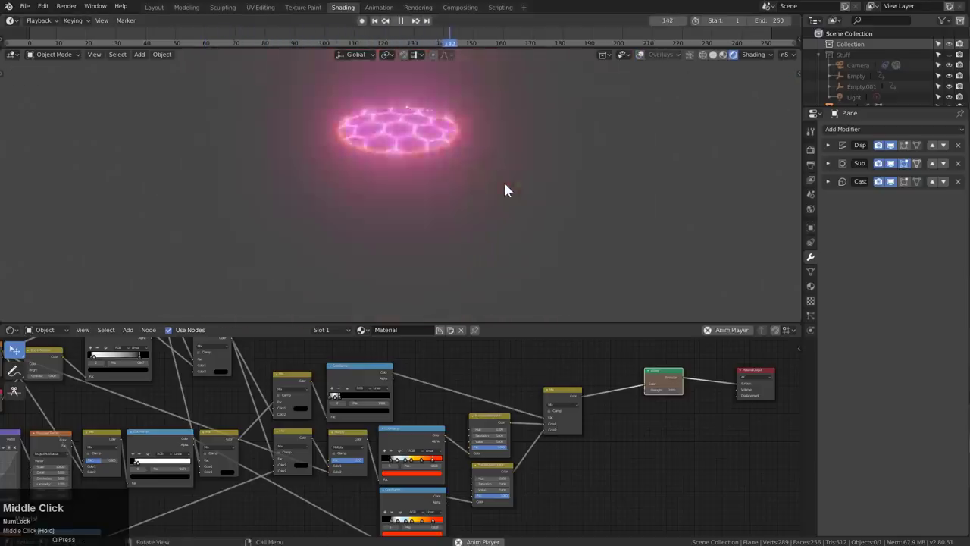